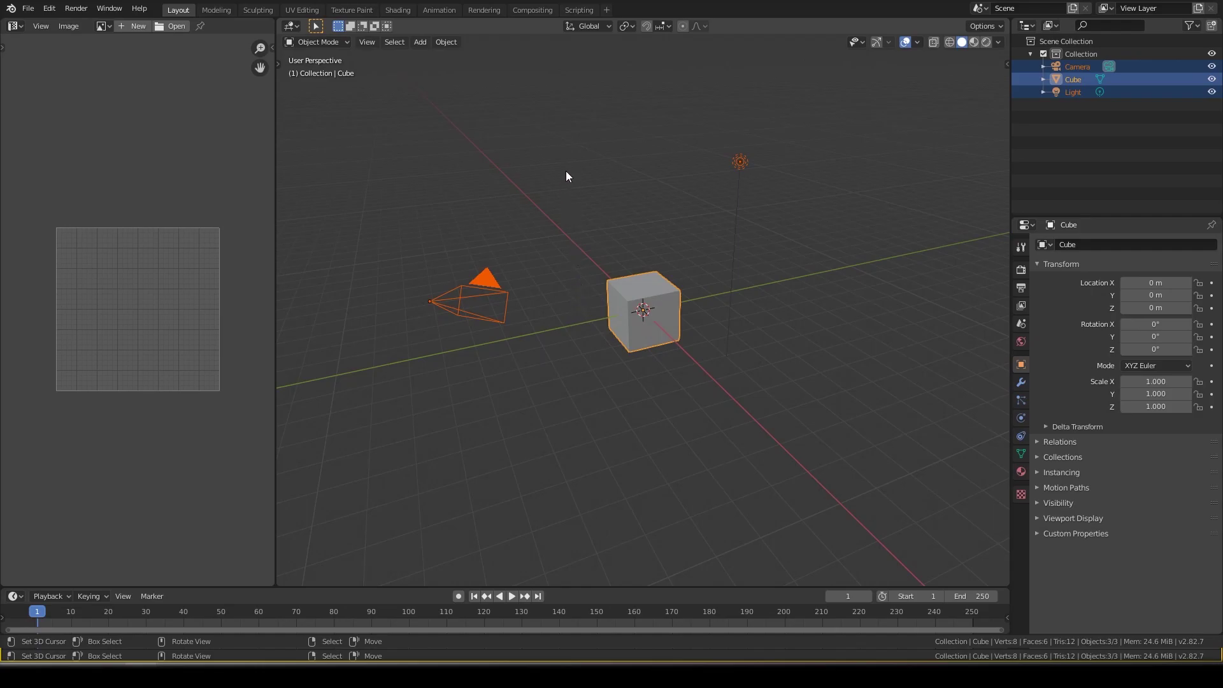
- Delete the default cube, camera and light, add a plane scaled 4× and view it top-down
{"action": "key", "text": "x"}
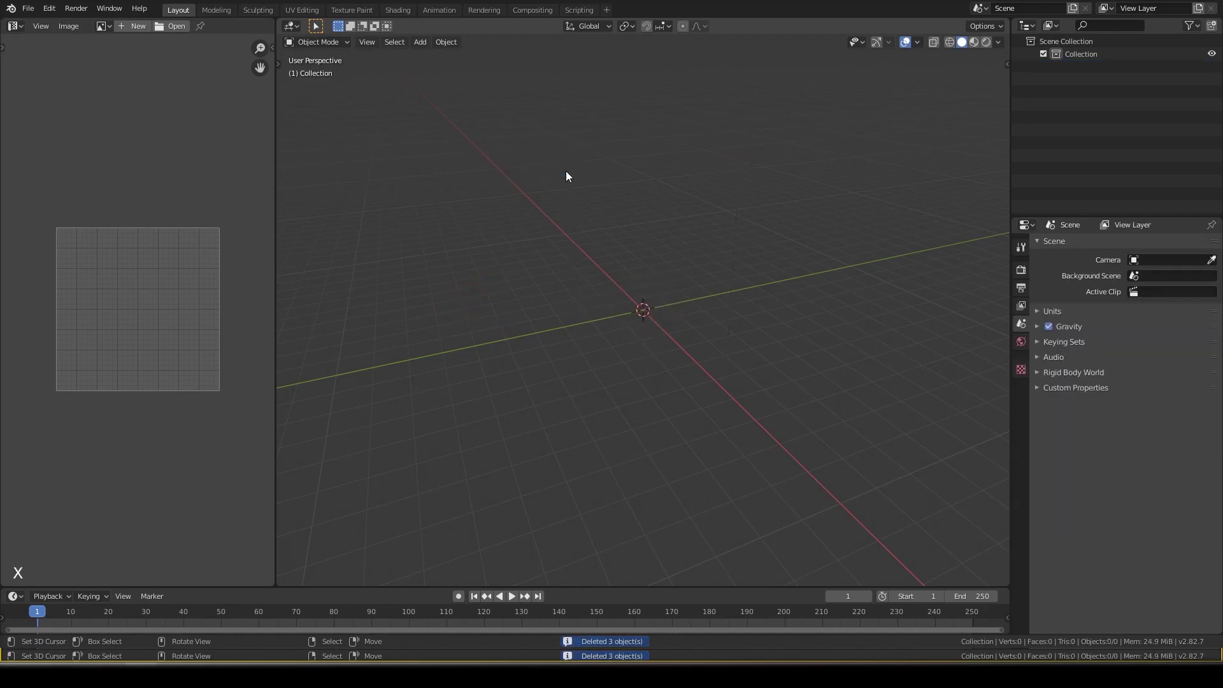
{"action": "key", "text": "KP_7"}
{"action": "key", "text": "shift+a"}
{"action": "key", "text": "ctrl+z"}
{"action": "key", "text": "s"}
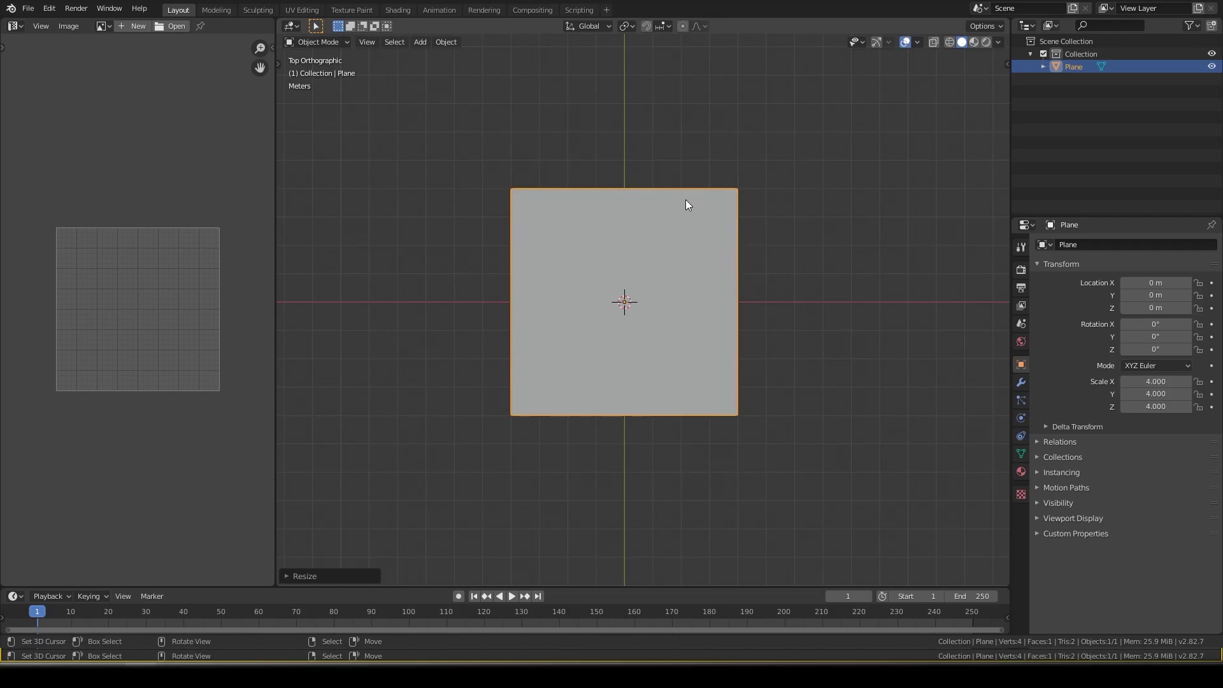
- Add a circle mesh at the board centre and set its vertex count to 128
{"action": "key", "text": "shift+a"}
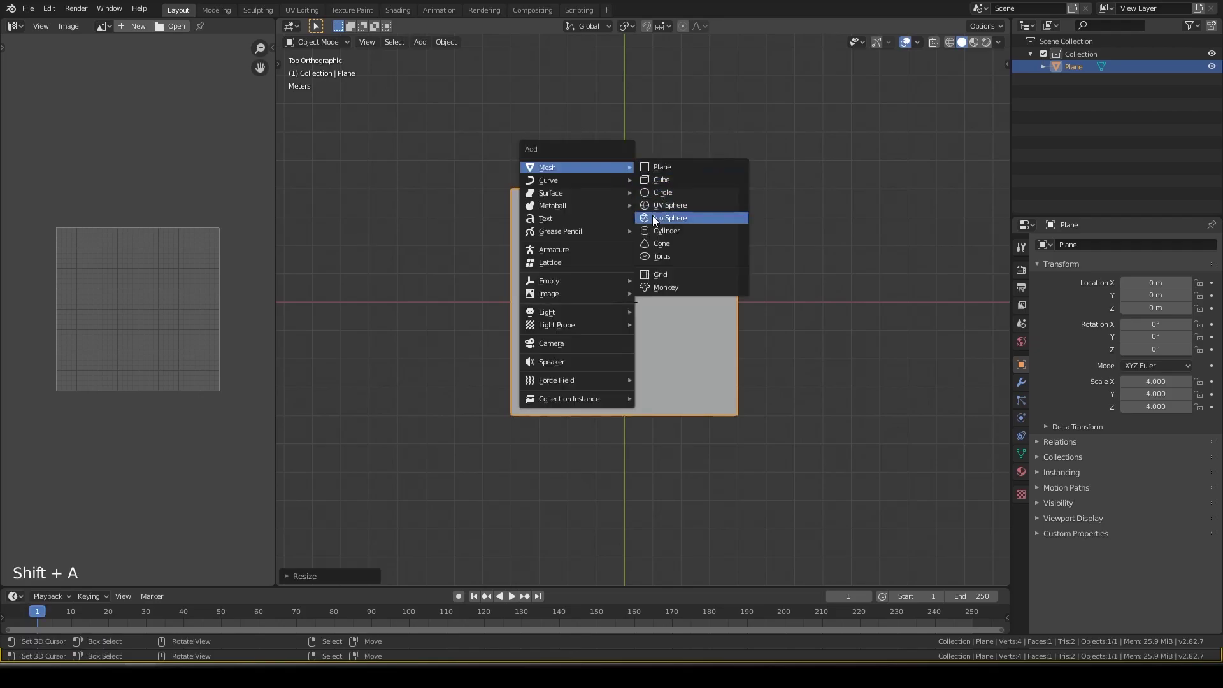
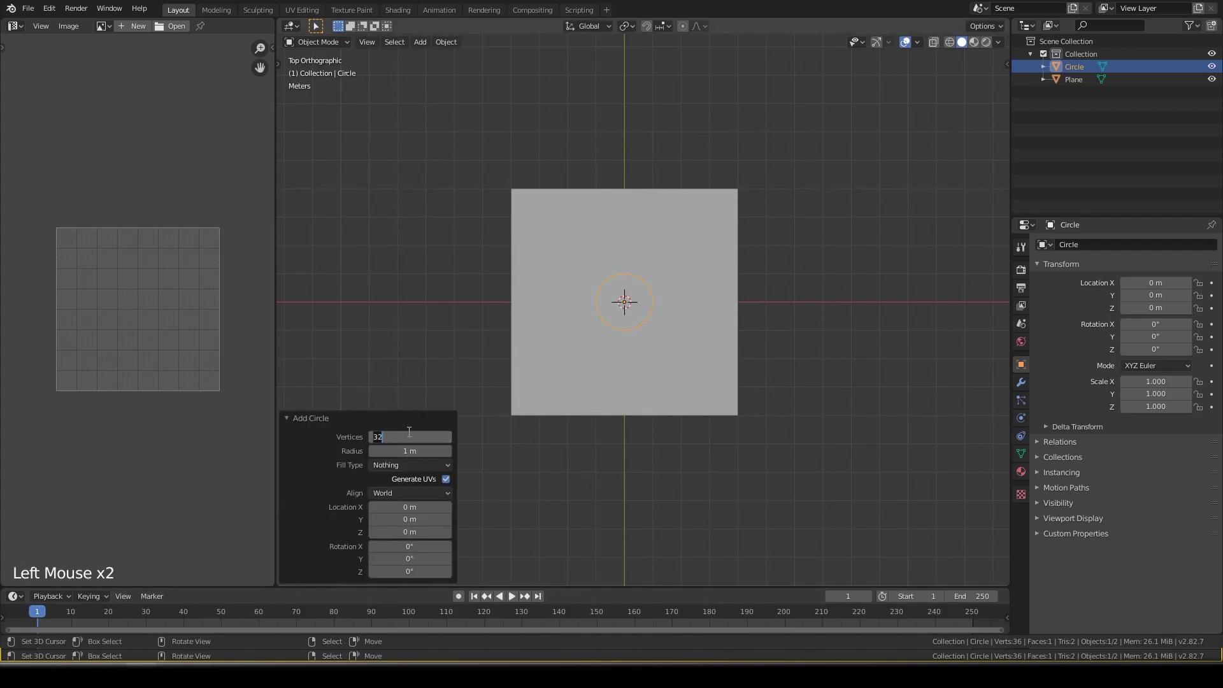
{"action": "left_click", "coordinate": [396, 417]}
{"action": "middle_click", "coordinate": [605, 351]}
{"action": "scroll", "scroll_direction": "up", "scroll_amount": 3}
{"action": "middle_click", "coordinate": [662, 327]}
{"action": "scroll", "scroll_direction": "up", "scroll_amount": 3}
{"action": "middle_click", "coordinate": [645, 348]}
{"action": "scroll", "scroll_direction": "down", "scroll_amount": 3}
{"action": "middle_click", "coordinate": [687, 342]}
- Lift the circle slightly along Z to about 0.0089 m and return to the top-down view
{"action": "key", "text": "g"}
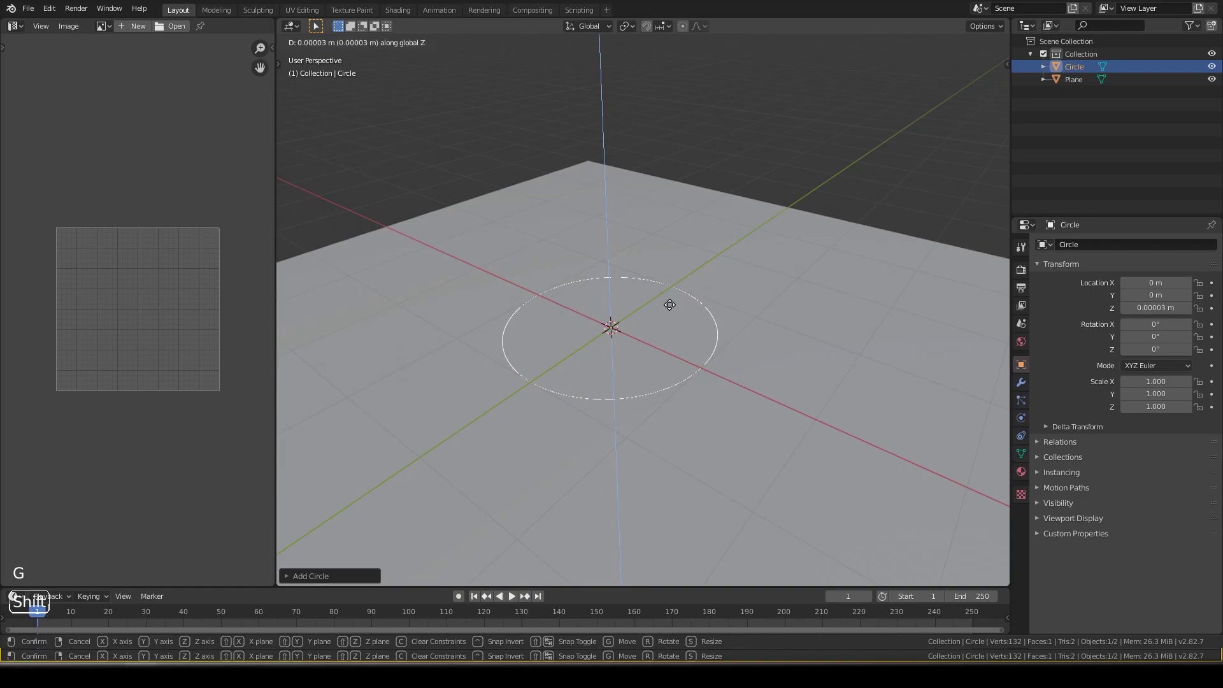
{"action": "middle_click", "coordinate": [560, 300]}
{"action": "scroll", "scroll_direction": "down", "scroll_amount": 3}
{"action": "key", "text": "Tab"}
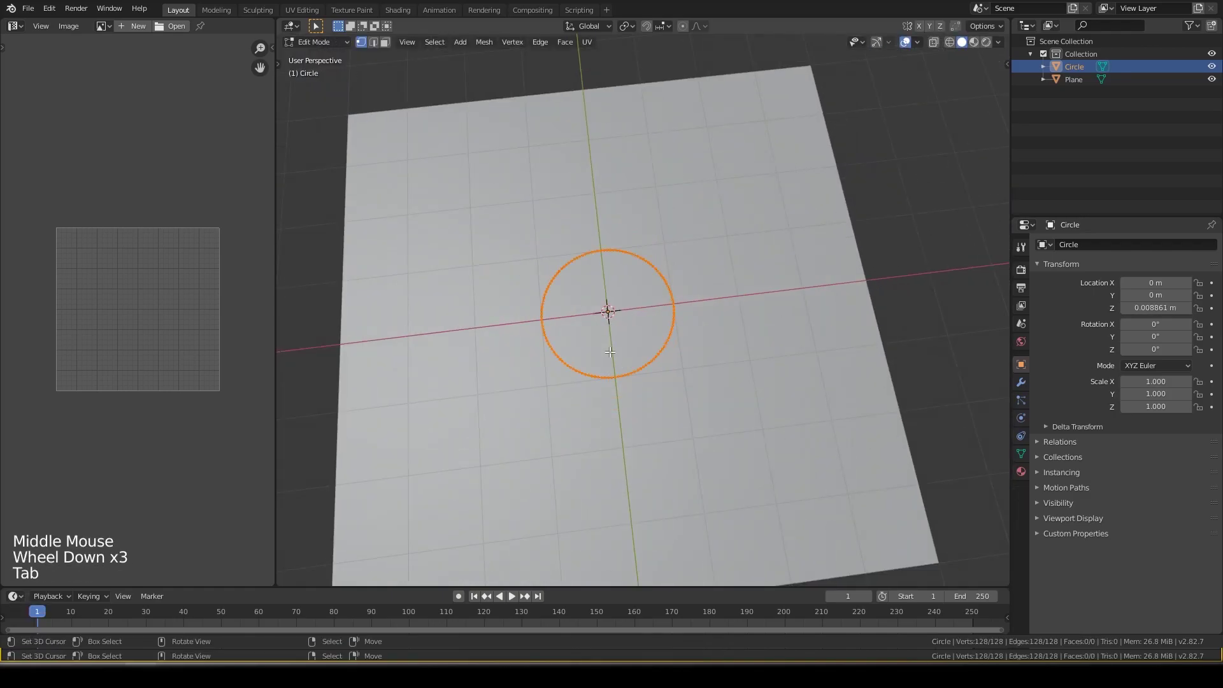
{"action": "key", "text": "KP_7"}
{"action": "scroll", "scroll_direction": "up", "scroll_amount": 3}
{"action": "key", "text": "Tab"}
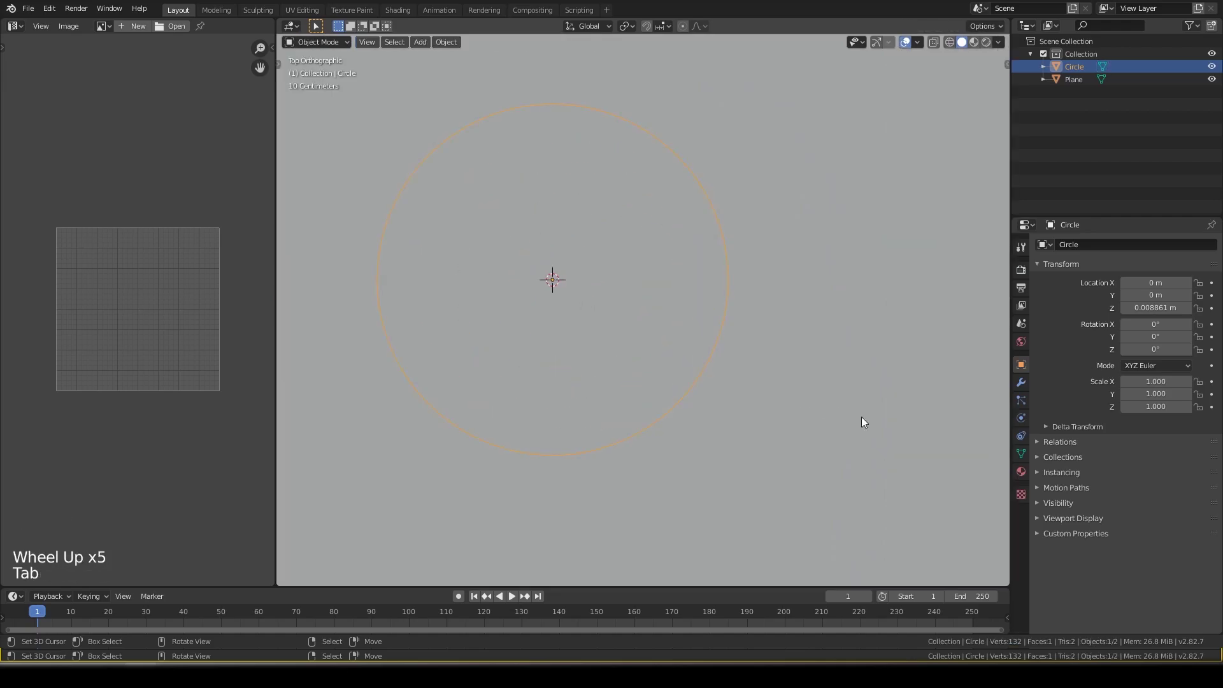
- Convert the circle to a curve and give it Bevel Depth 0.01 m with Resolution 4
{"action": "key", "text": "F3"}
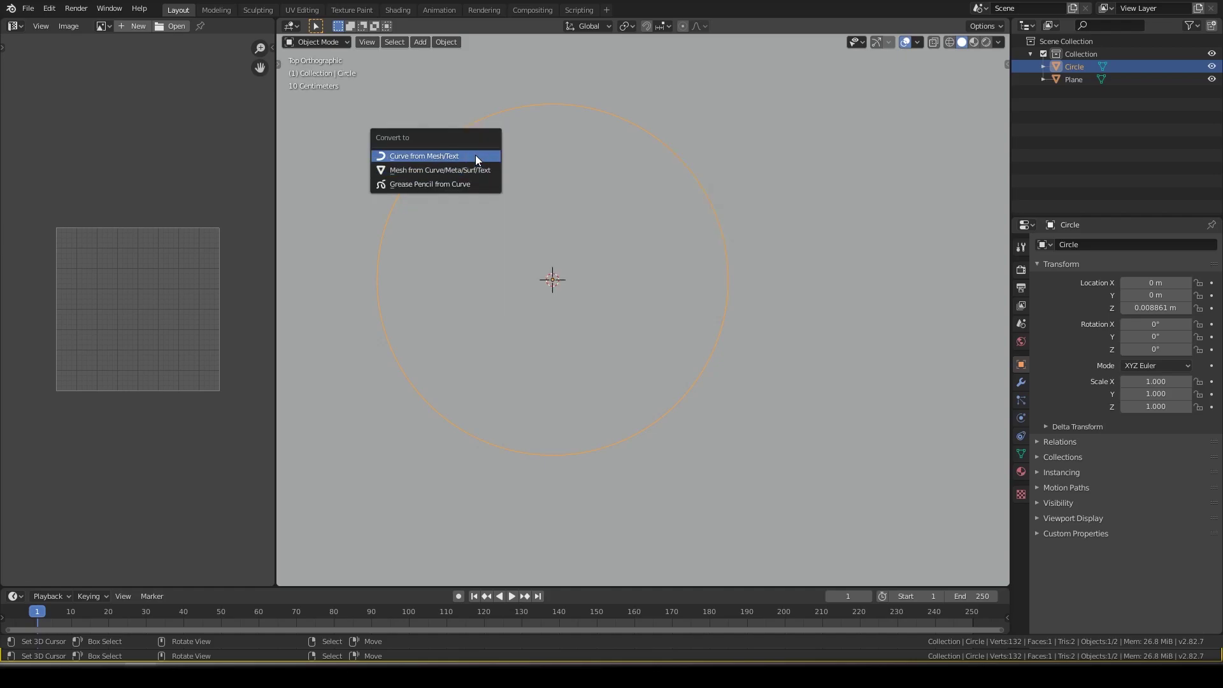
{"action": "scroll", "scroll_direction": "down", "scroll_amount": 3}
{"action": "middle_click", "coordinate": [647, 425]}
{"action": "middle_click", "coordinate": [678, 438]}
{"action": "scroll", "scroll_direction": "down", "scroll_amount": 3}
{"action": "left_click", "coordinate": [1028, 442]}
{"action": "left_click", "coordinate": [1073, 470]}
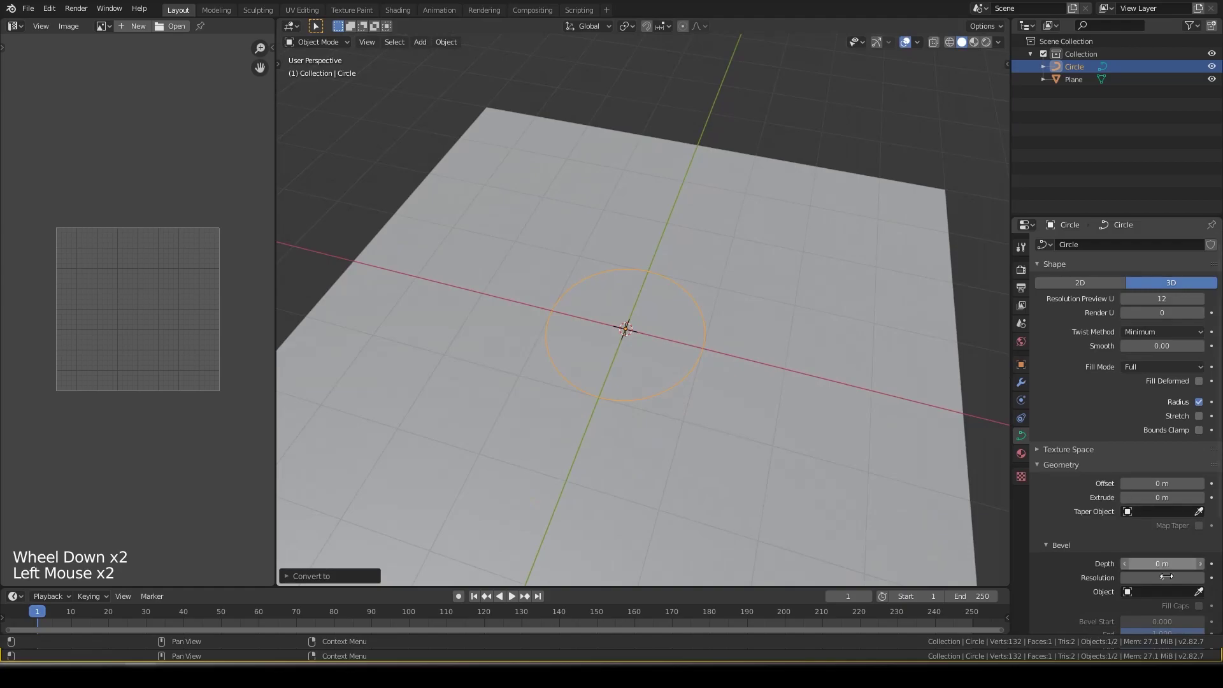
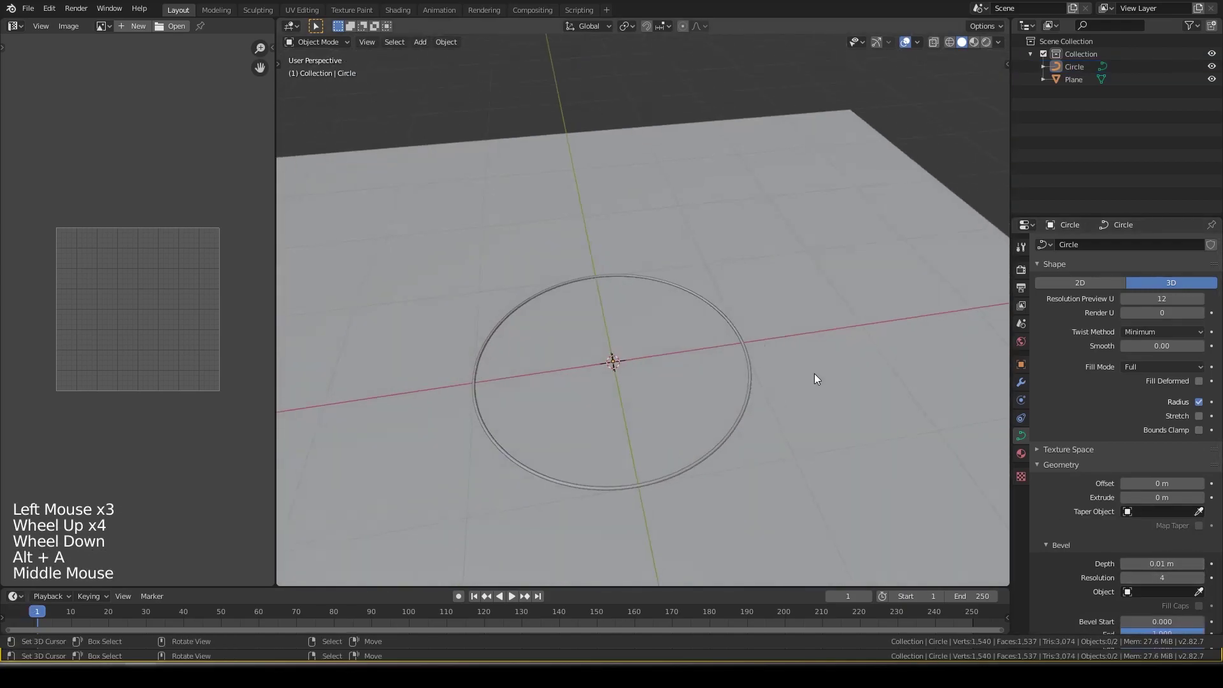
- Duplicate the bevelled ring in place, shrink the copy to about 0.94 and make a mesh version of it
{"action": "key", "text": "KP_7"}
{"action": "right_click", "coordinate": [750, 359]}
{"action": "key", "text": "shift+d"}
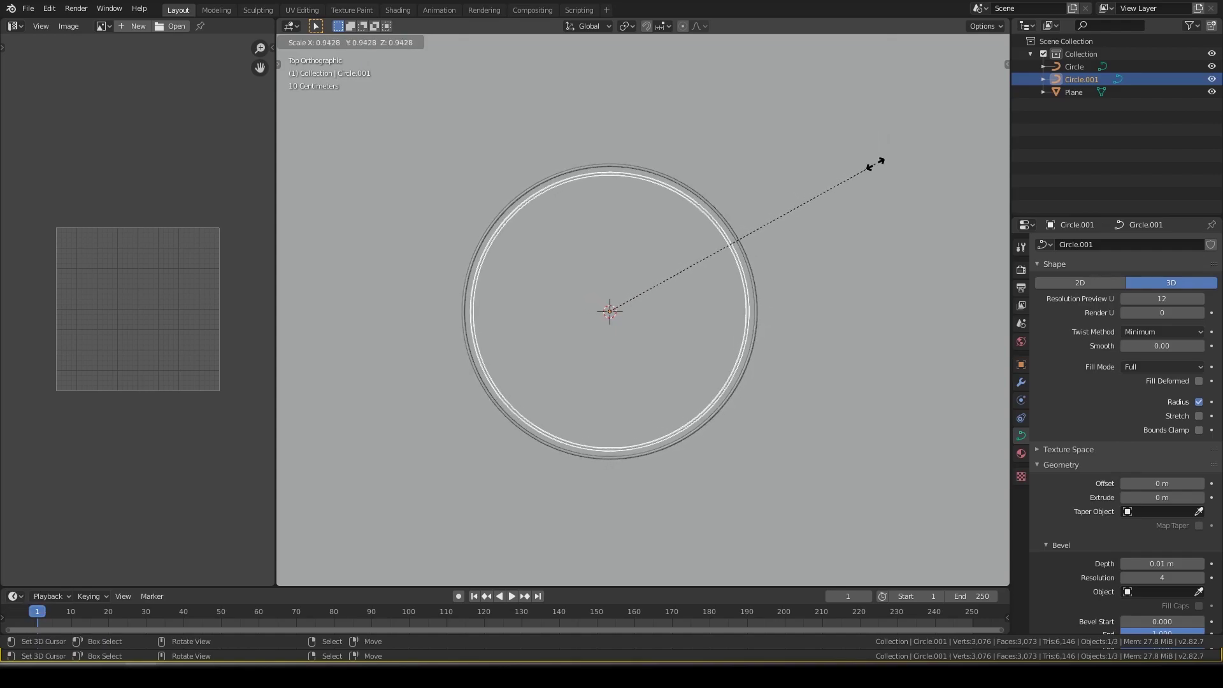
{"action": "scroll", "scroll_direction": "down", "scroll_amount": 3}
{"action": "scroll", "scroll_direction": "up", "scroll_amount": 3}
{"action": "key", "text": "shift+a"}
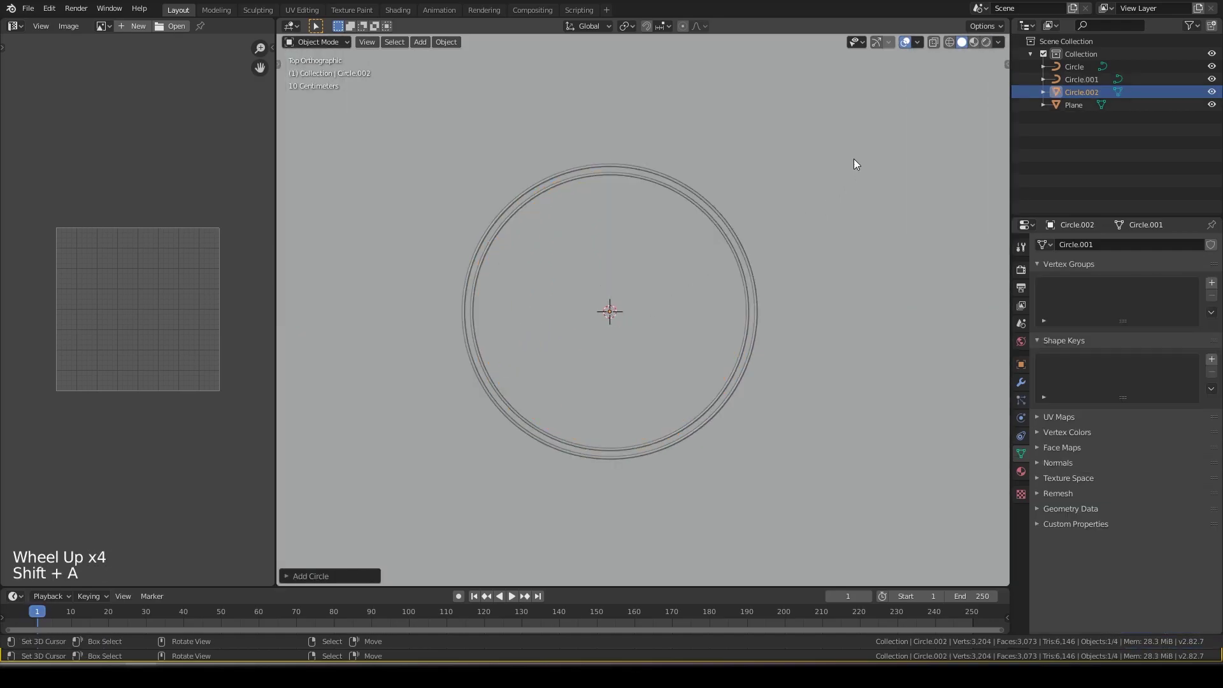
- Raise the mesh copy along Z, fill it with a face and scale it to about 0.884 inside the rings
{"action": "middle_click", "coordinate": [647, 338]}
{"action": "key", "text": "g"}
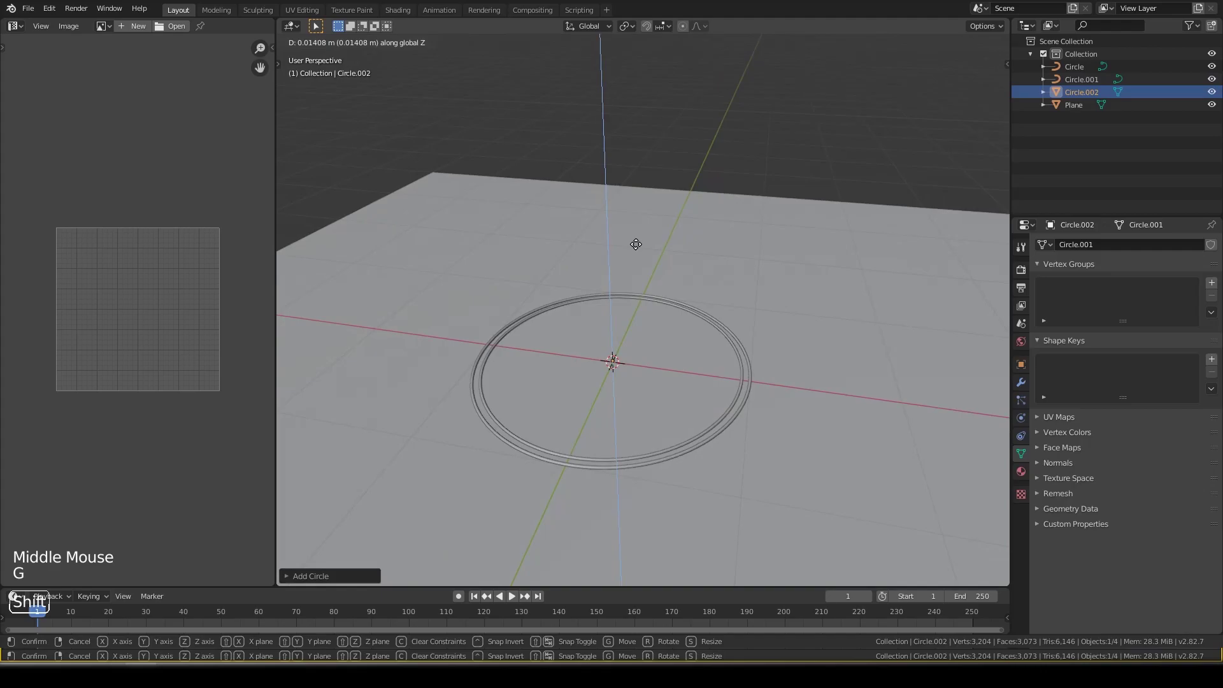
{"action": "key", "text": "Tab"}
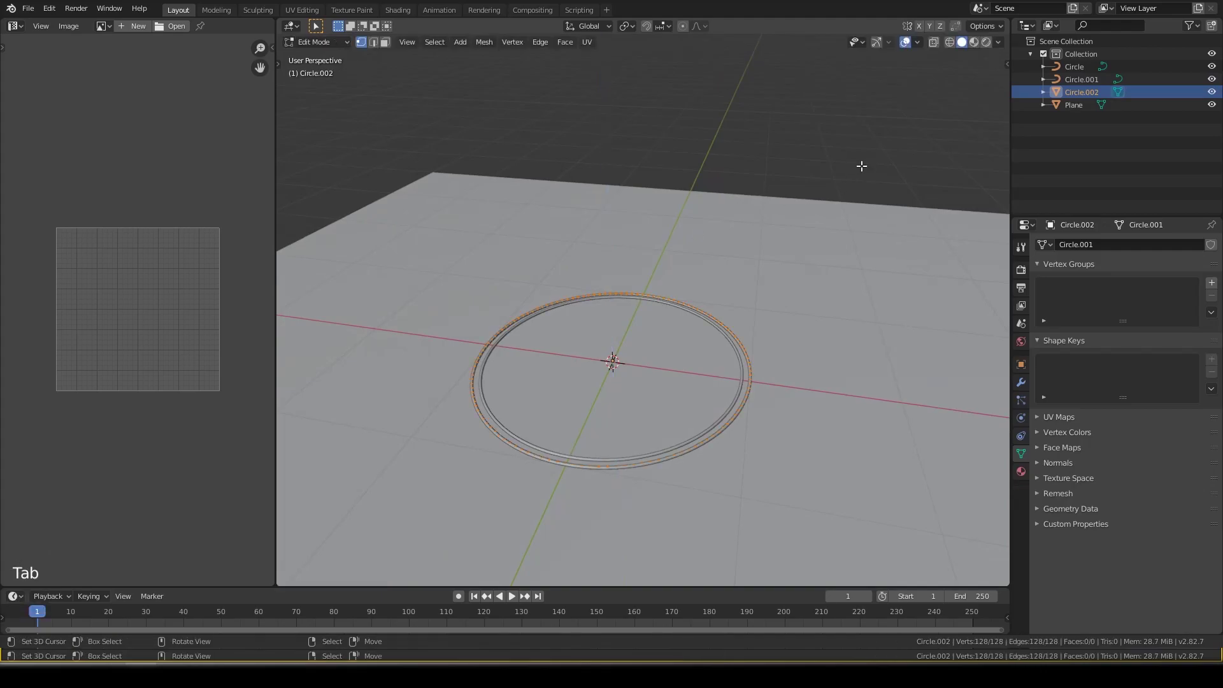
{"action": "key", "text": "f"}
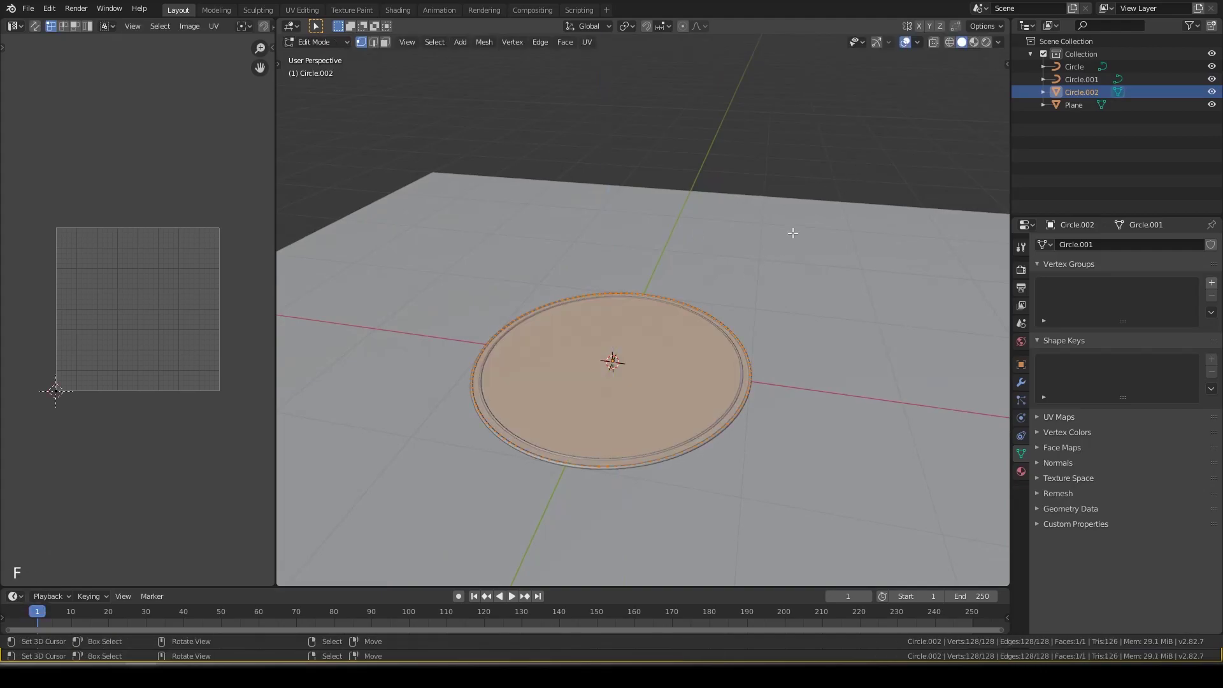
{"action": "key", "text": "s"}
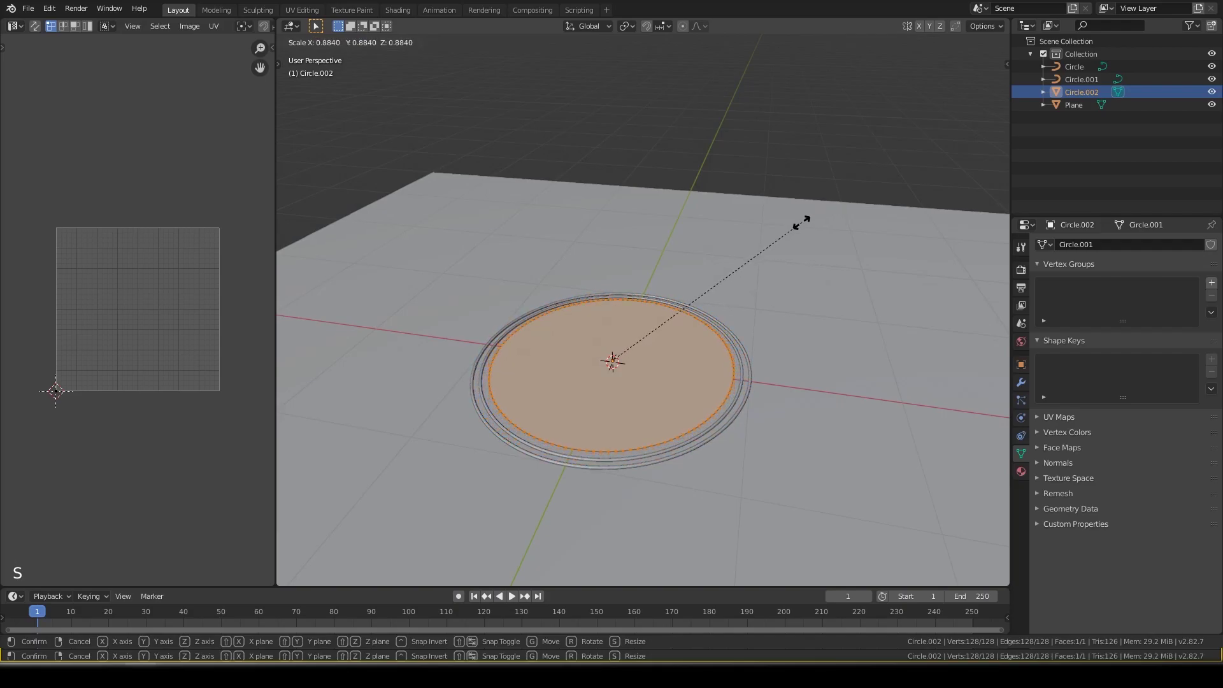
{"action": "key", "text": "KP_7"}
- Leave Edit Mode and return to the top-down view of the board
{"action": "scroll", "scroll_direction": "down", "scroll_amount": 3}
{"action": "scroll", "scroll_direction": "up", "scroll_amount": 3}
{"action": "key", "text": "Tab"}
{"action": "scroll", "scroll_direction": "down", "scroll_amount": 3}
{"action": "middle_click", "coordinate": [642, 377]}
{"action": "key", "text": "KP_7"}
{"action": "scroll", "scroll_direction": "up", "scroll_amount": 3}
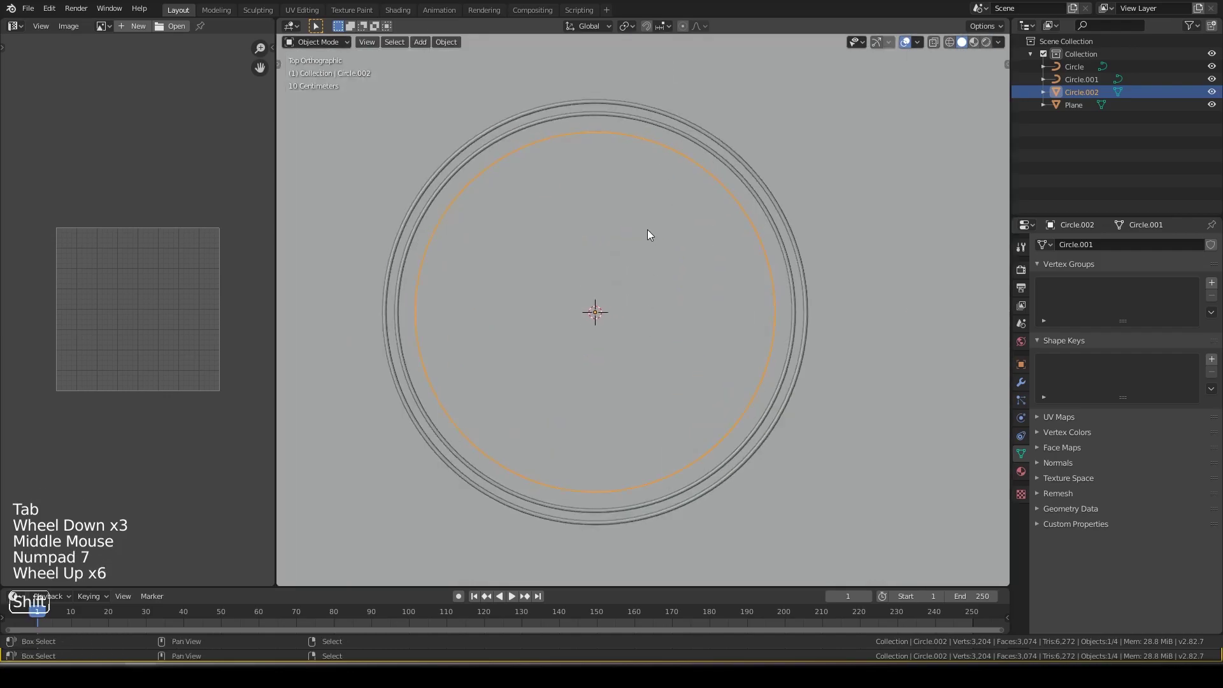
- Add a circle at the board centre, switch to wireframe and shrink it to about 0.24
{"action": "key", "text": "shift+a"}
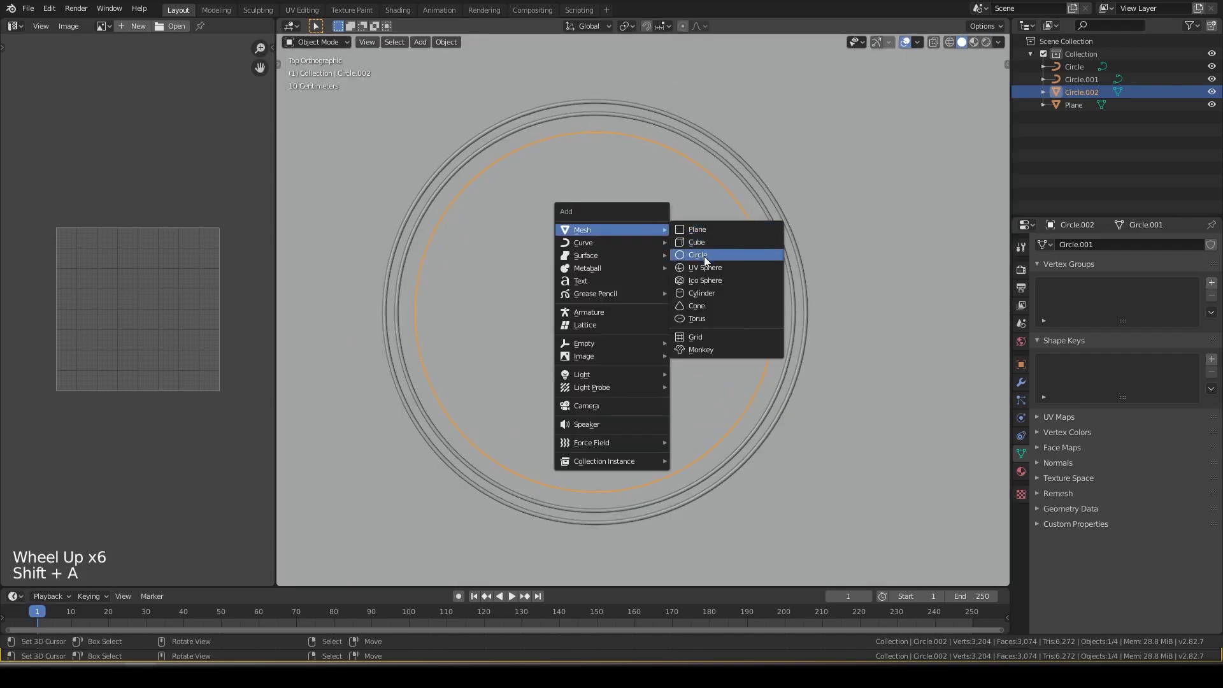
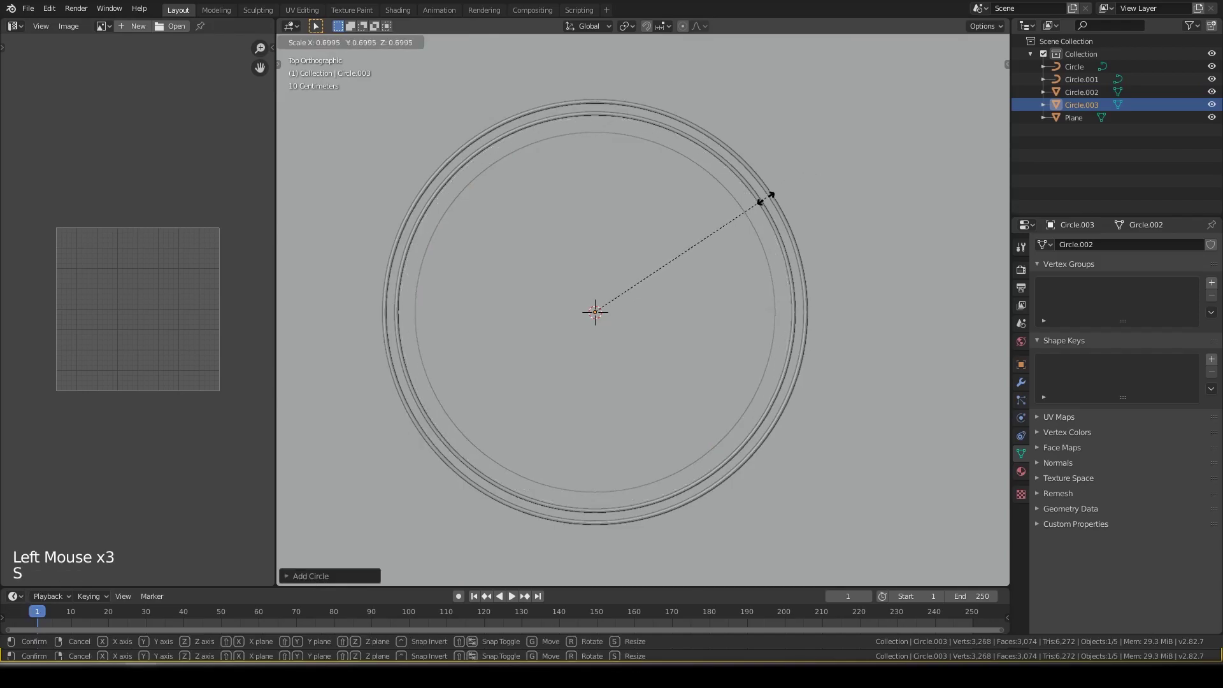
{"action": "key", "text": "z"}
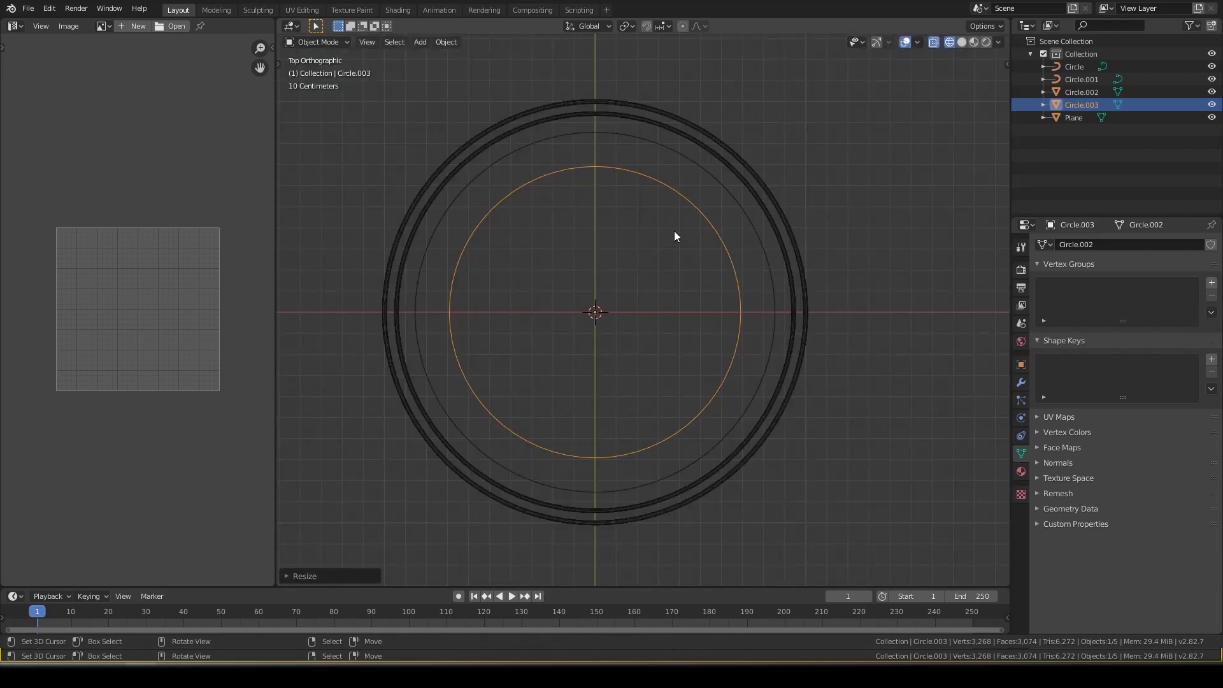
{"action": "key", "text": "s"}
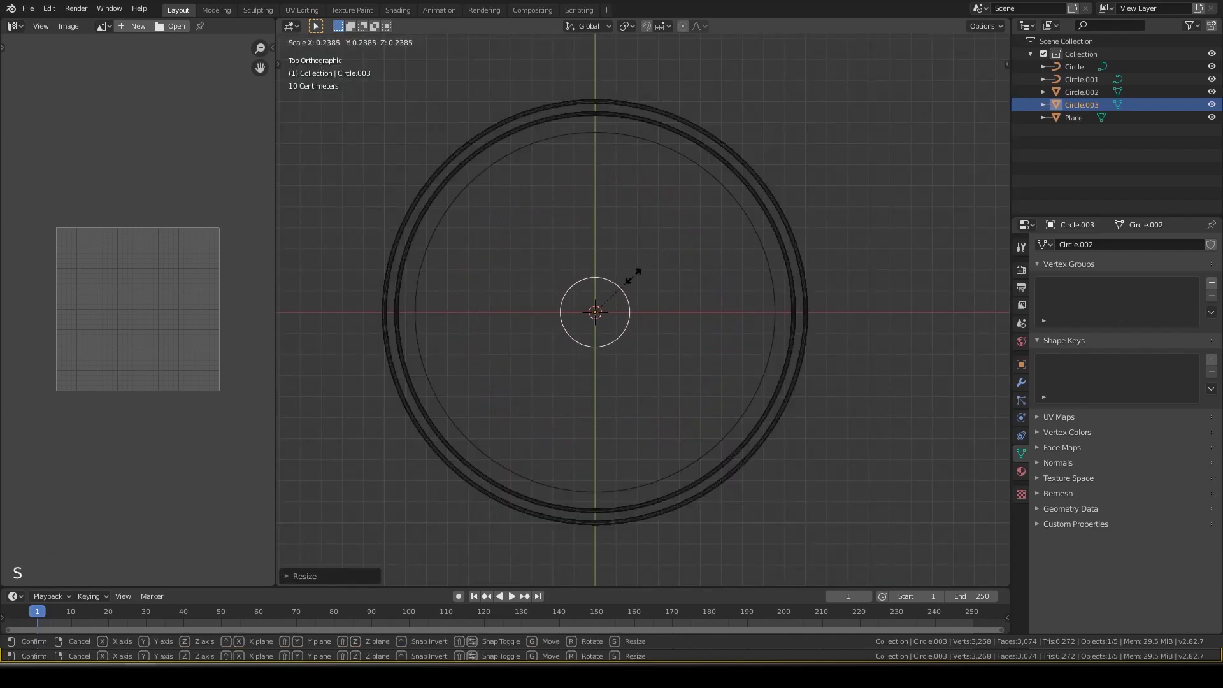
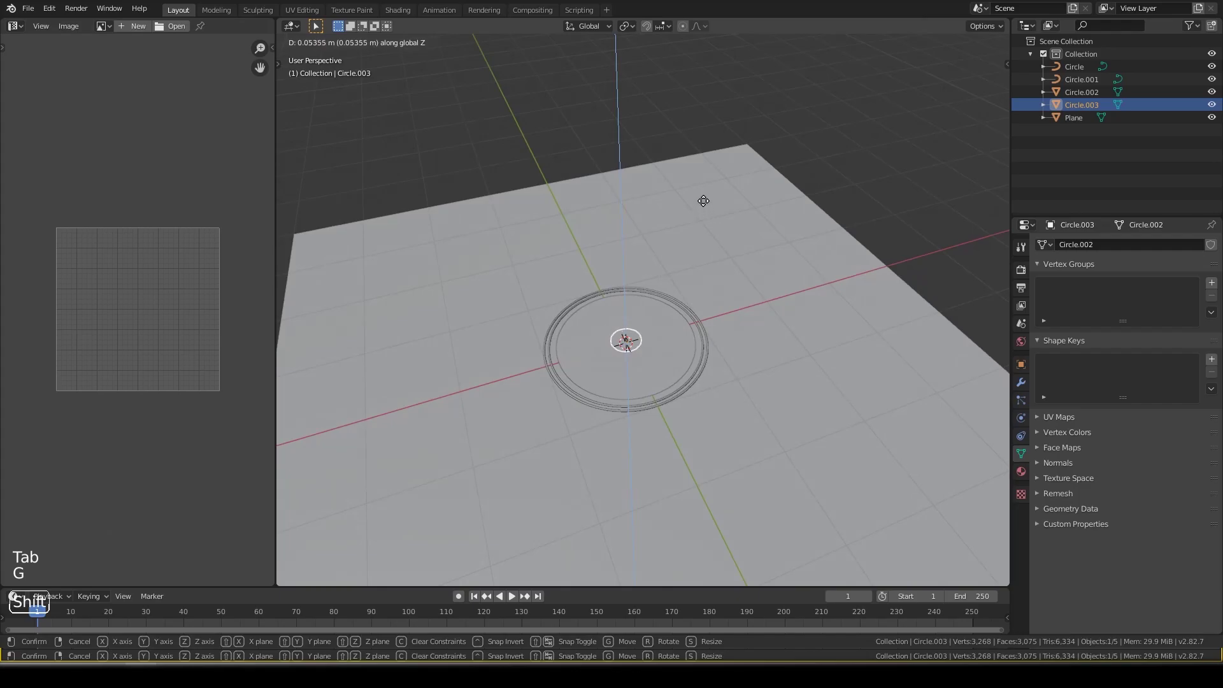
{"action": "scroll", "scroll_direction": "up", "scroll_amount": 3}
{"action": "middle_click", "coordinate": [595, 418]}
- Raise the small centre circle along Z above the plane and fine-tune its size inside the rings
{"action": "key", "text": "g"}
{"action": "middle_click", "coordinate": [536, 331]}
{"action": "scroll", "scroll_direction": "down", "scroll_amount": 3}
{"action": "key", "text": "KP_7"}
{"action": "scroll", "scroll_direction": "up", "scroll_amount": 3}
{"action": "middle_click", "coordinate": [691, 325]}
{"action": "scroll", "scroll_direction": "down", "scroll_amount": 3}
{"action": "middle_click", "coordinate": [691, 357]}
{"action": "key", "text": "s"}
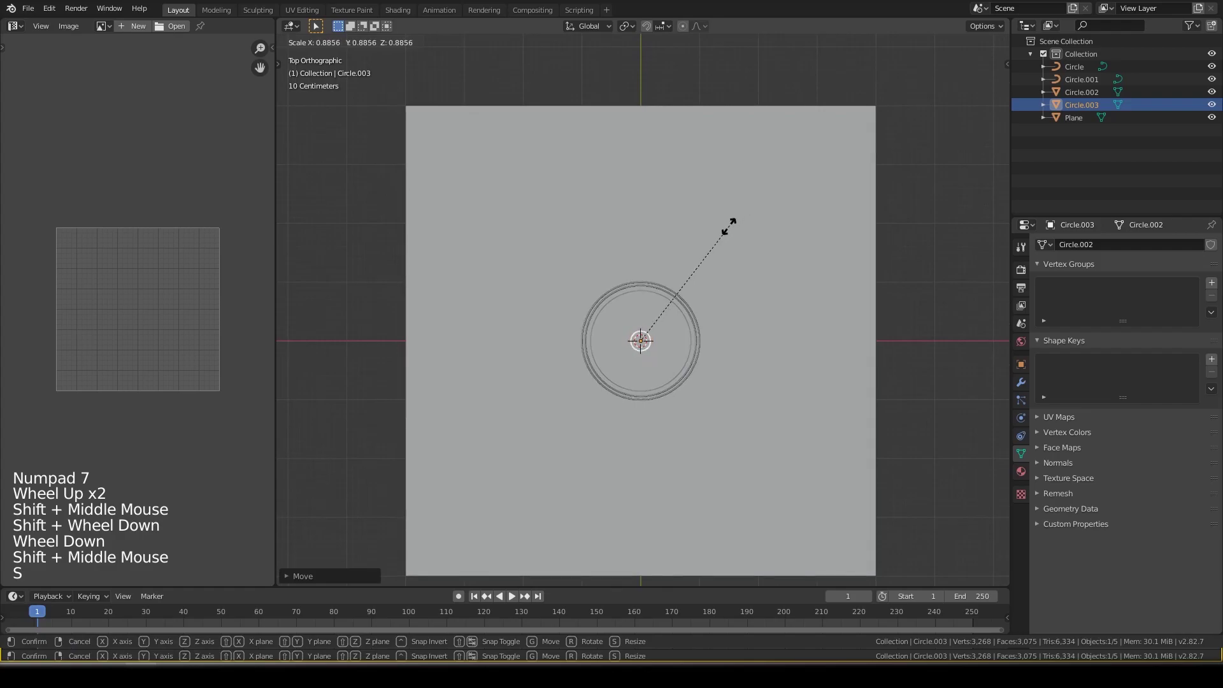
{"action": "middle_click", "coordinate": [604, 377]}
{"action": "key", "text": "ctrl+s"}
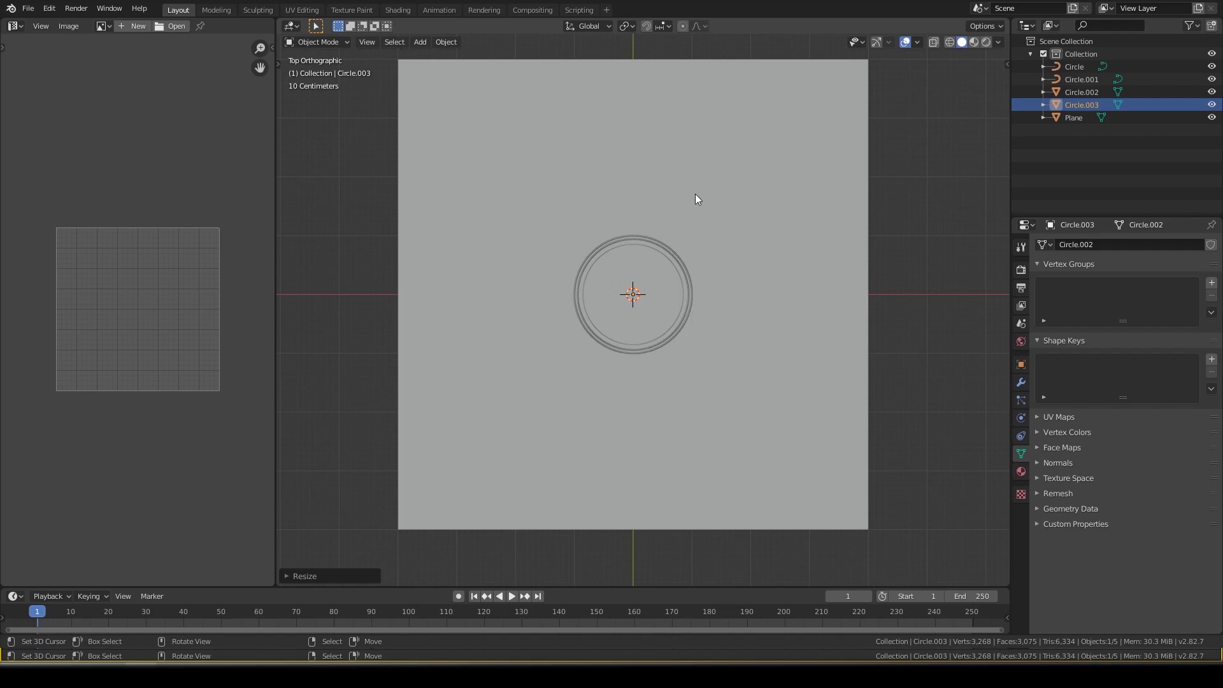
- Add a cylinder at the board centre, set its vertex count and shade it smooth
{"action": "key", "text": "shift+a"}
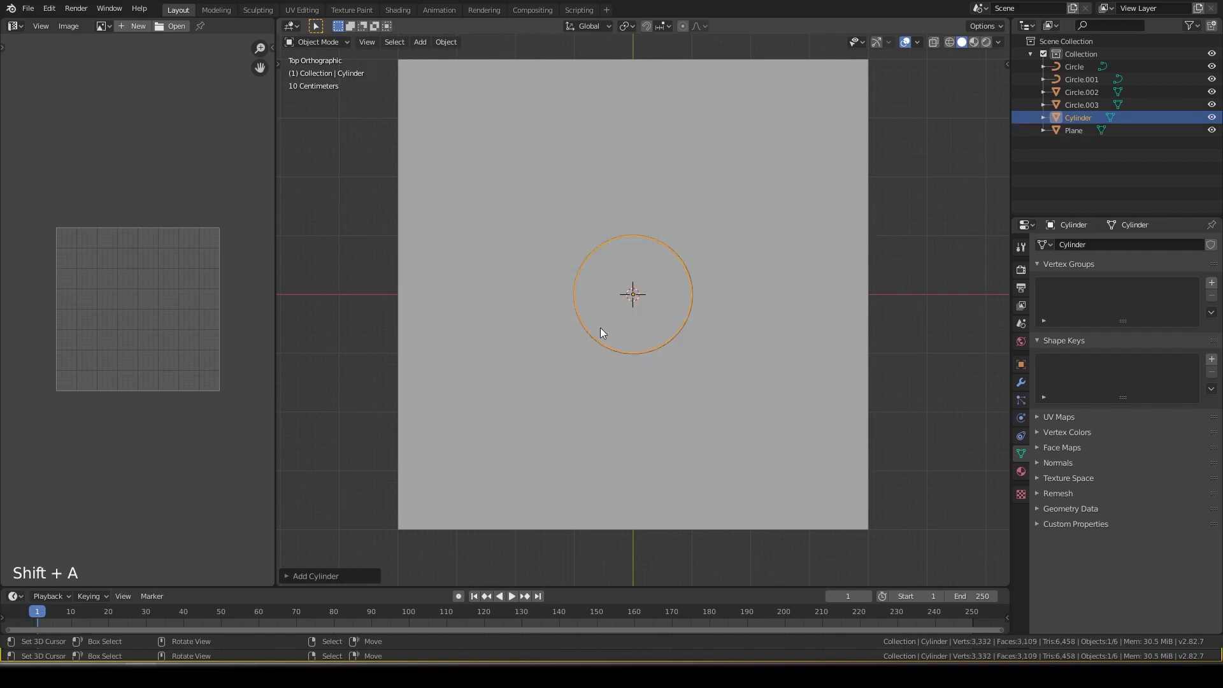
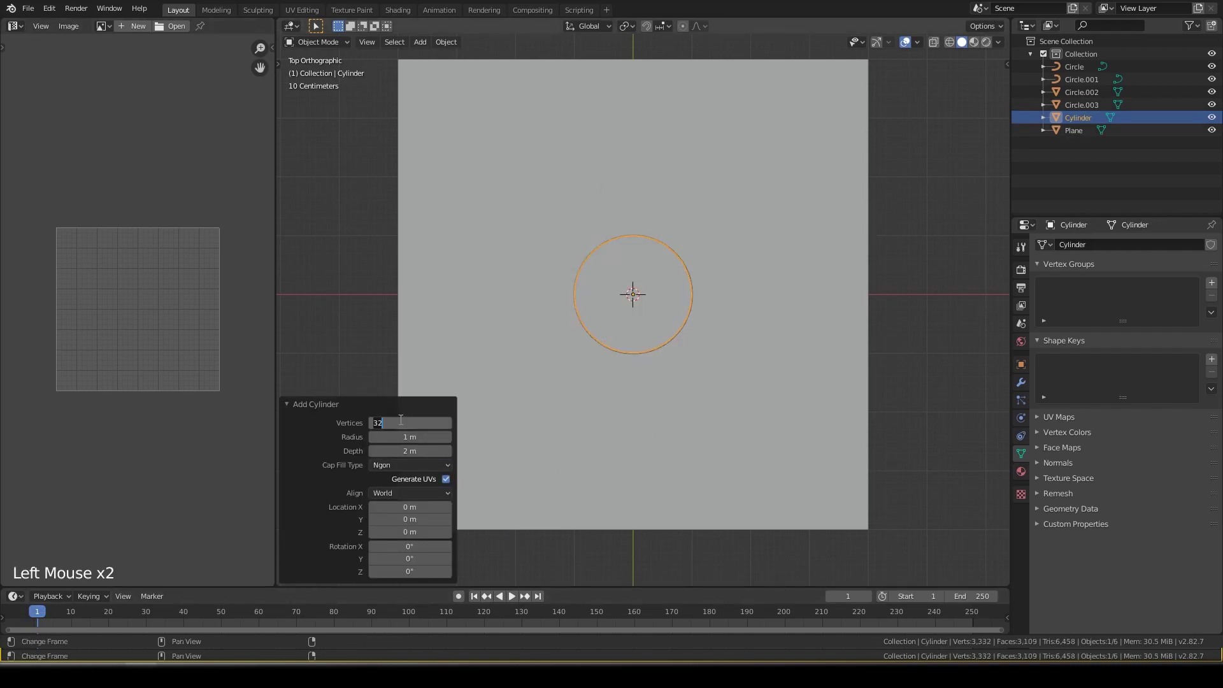
{"action": "left_click", "coordinate": [392, 405]}
{"action": "middle_click", "coordinate": [758, 392]}
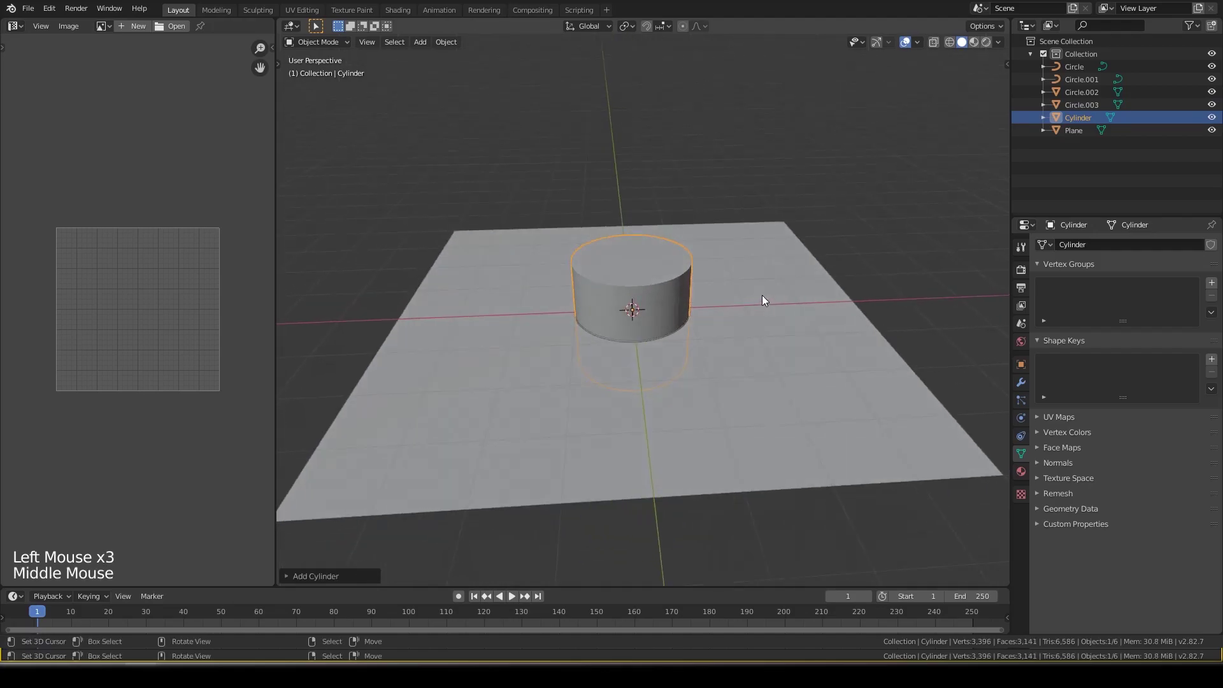
{"action": "key", "text": "F3"}
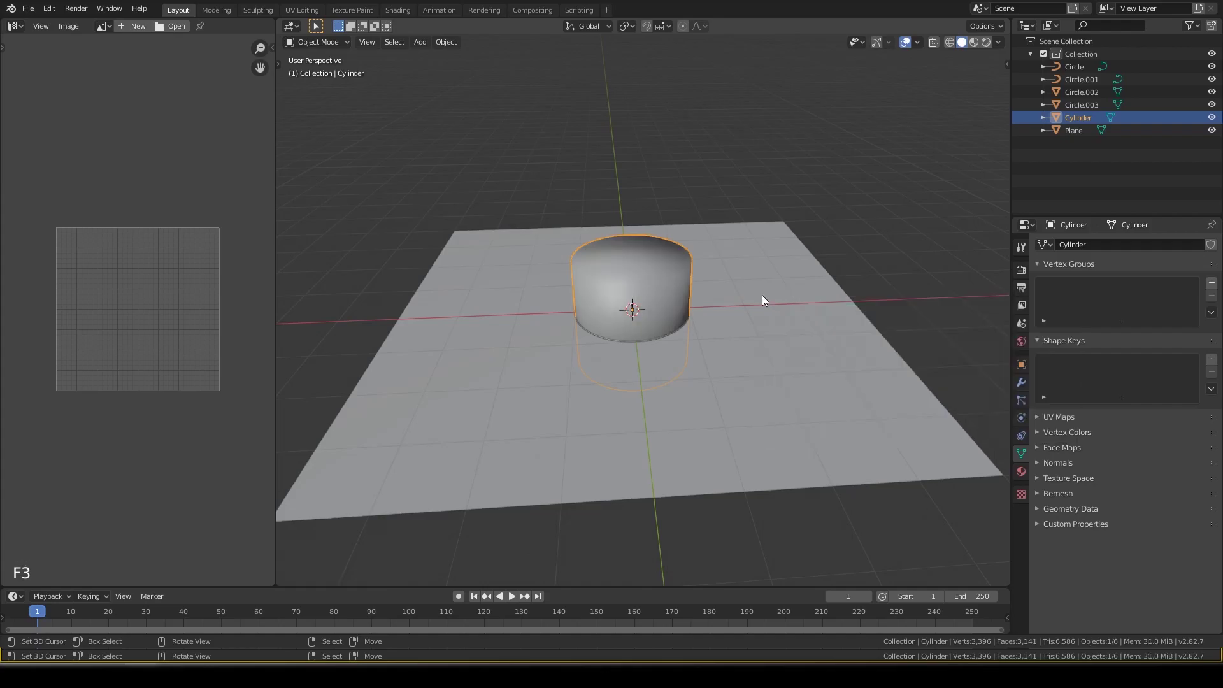
{"action": "key", "text": "q"}
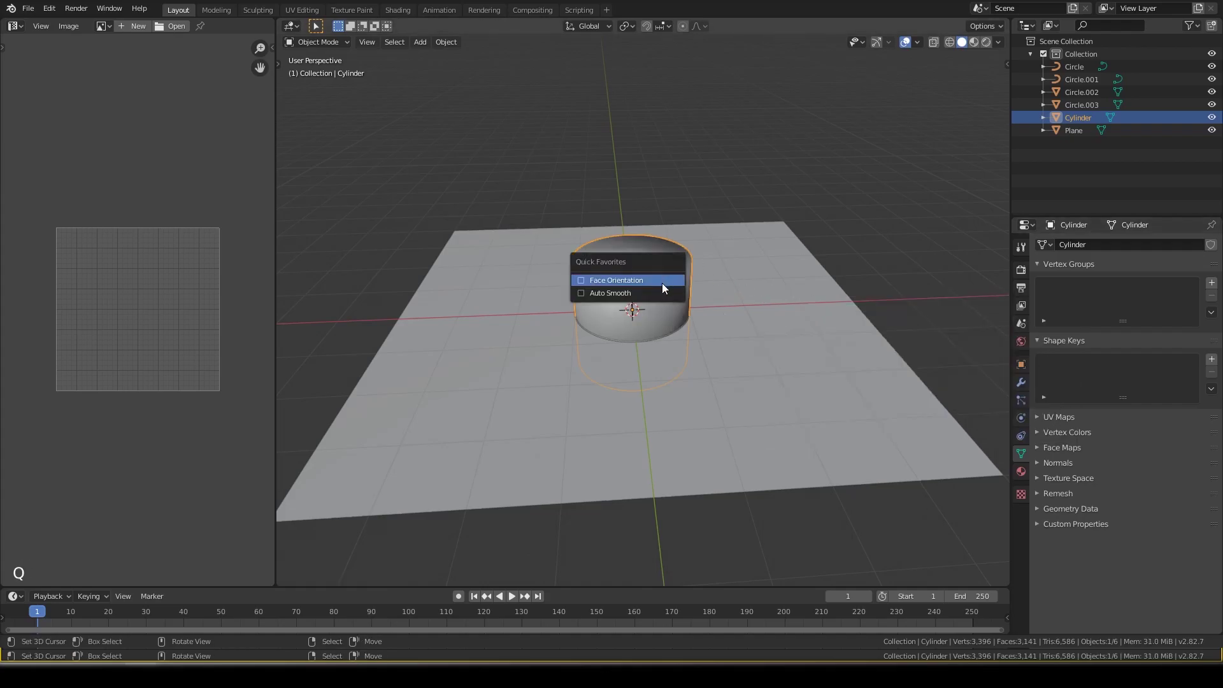
- Shrink the cylinder to pocket size and move it to the board's top-left corner
{"action": "key", "text": "KP_7"}
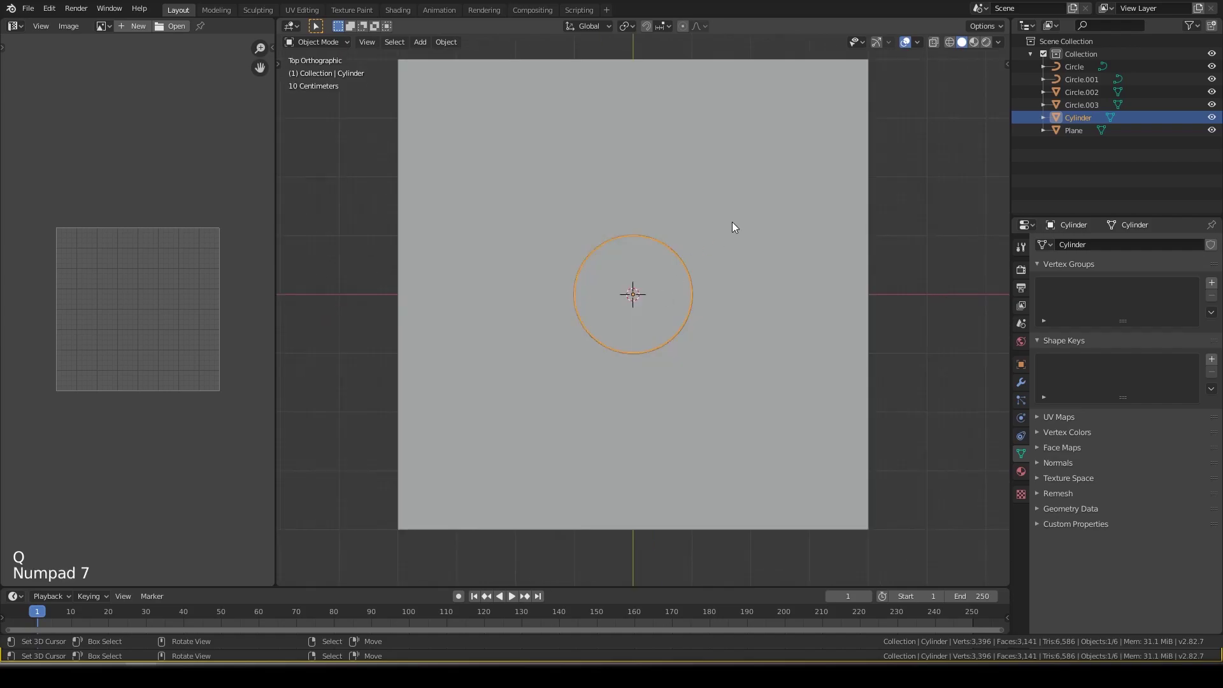
{"action": "key", "text": "s"}
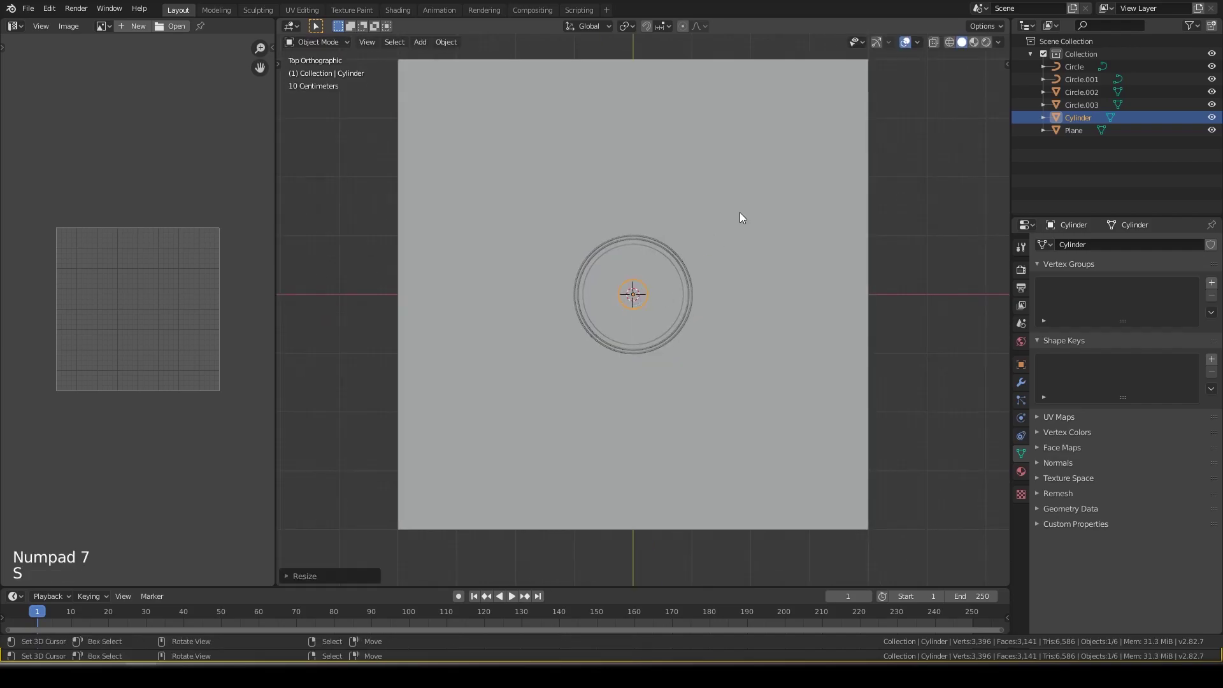
{"action": "key", "text": "g"}
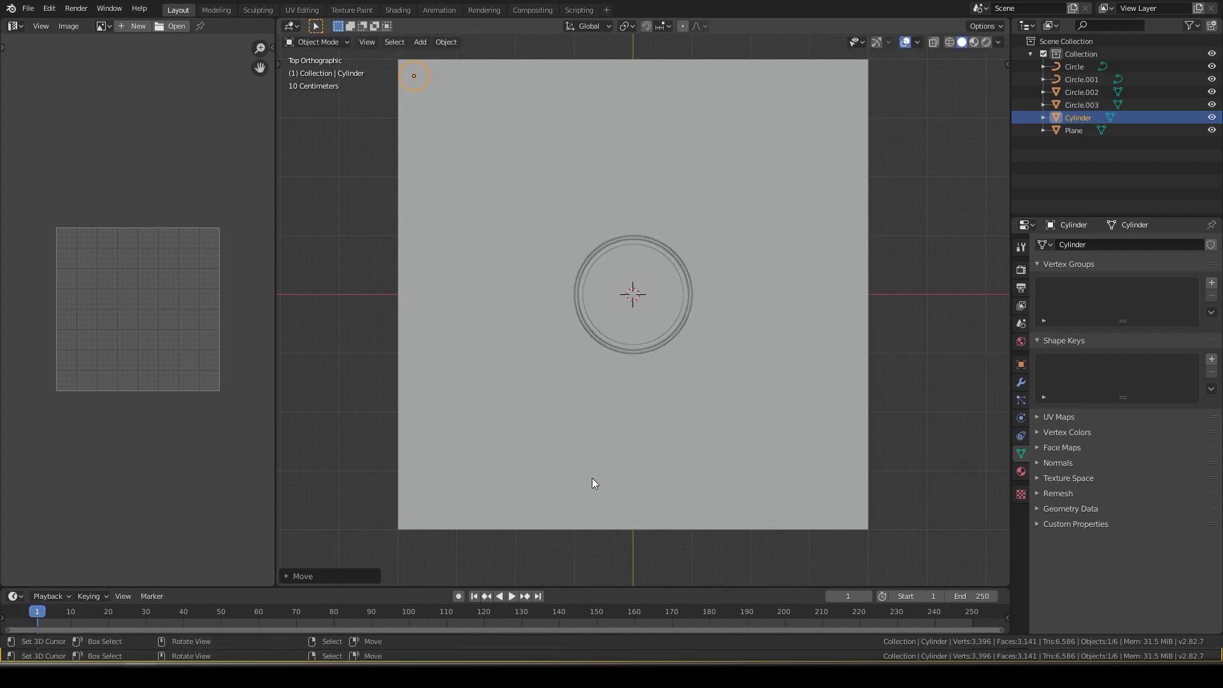
- Enlarge the corner pocket slightly and reposition it within the corner
{"action": "key", "text": "s"}
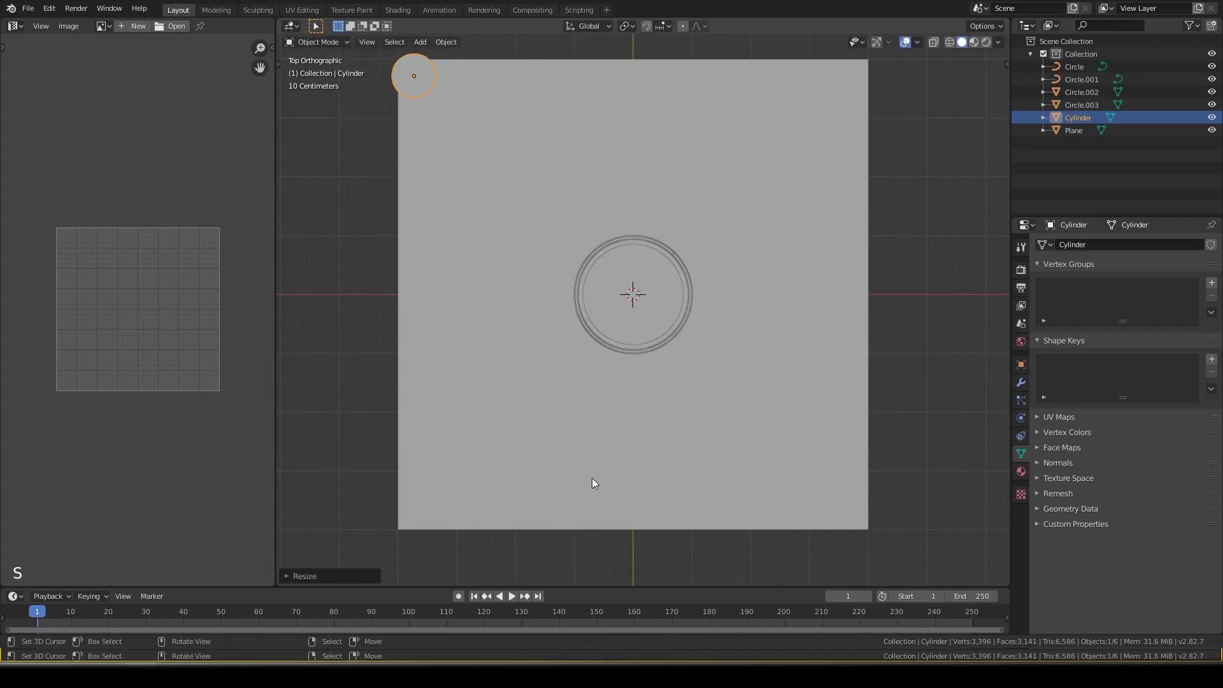
{"action": "key", "text": "g"}
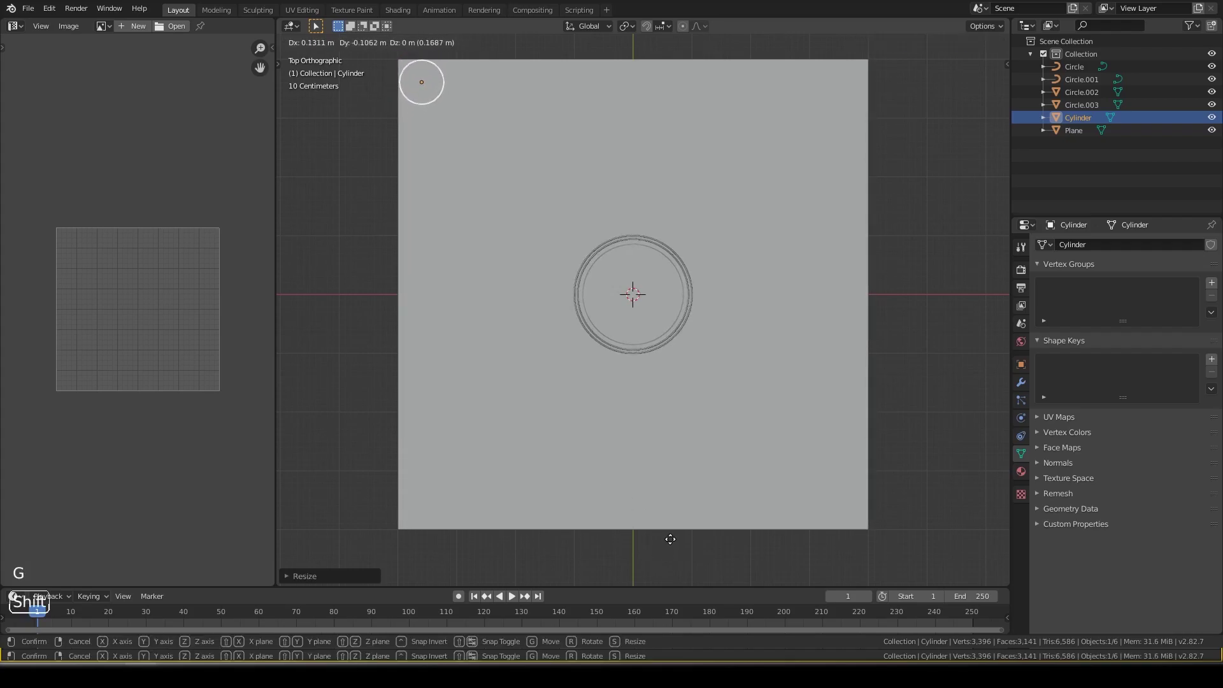
{"action": "middle_click", "coordinate": [595, 233]}
- Add a Mirror modifier on the pocket with Mirror Object Plane and X and Y axes enabled
{"action": "left_click", "coordinate": [1027, 382]}
{"action": "left_click", "coordinate": [1097, 250]}
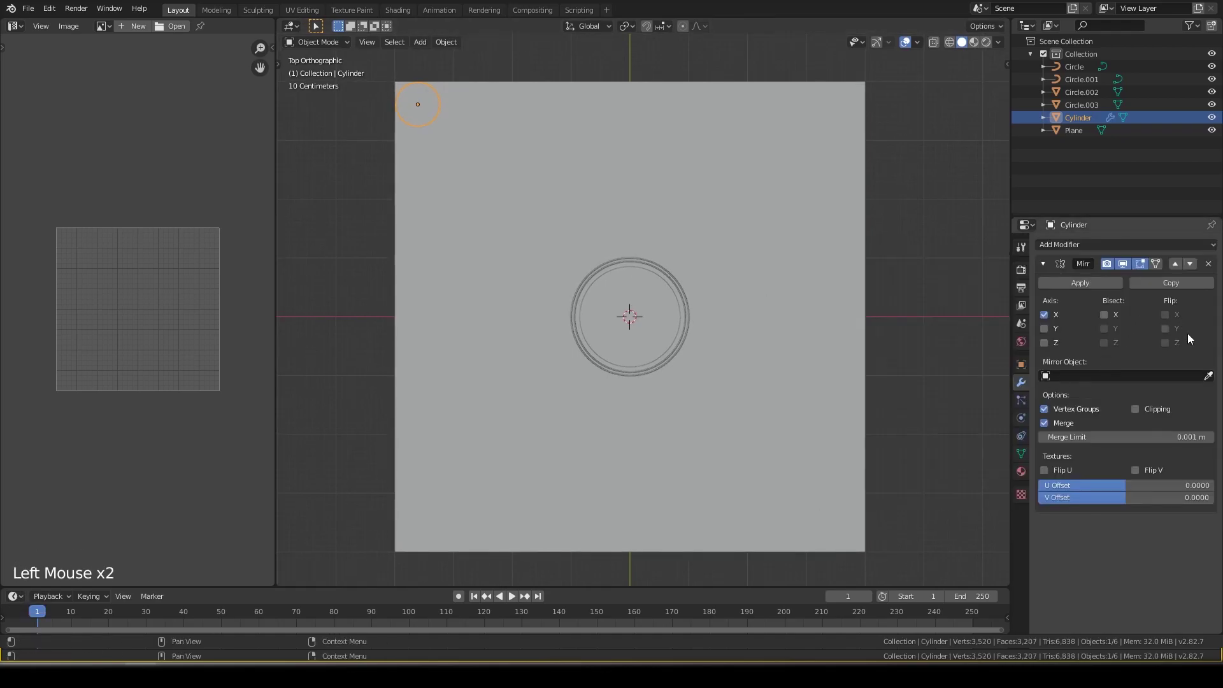
{"action": "left_click", "coordinate": [1216, 383]}
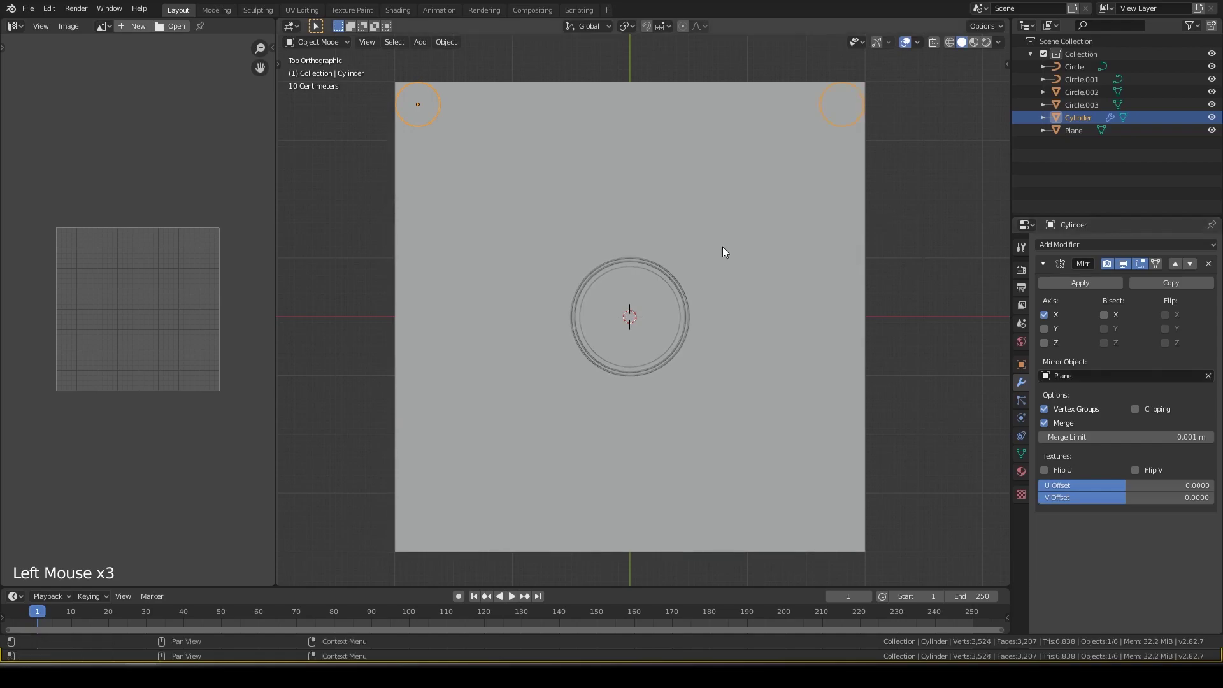
{"action": "left_click", "coordinate": [1051, 348]}
{"action": "left_click", "coordinate": [1062, 345]}
{"action": "left_click", "coordinate": [1055, 335]}
{"action": "scroll", "scroll_direction": "down", "scroll_amount": 3}
- Check the four corner pockets in top view and add a new cylinder at the board centre
{"action": "middle_click", "coordinate": [806, 412]}
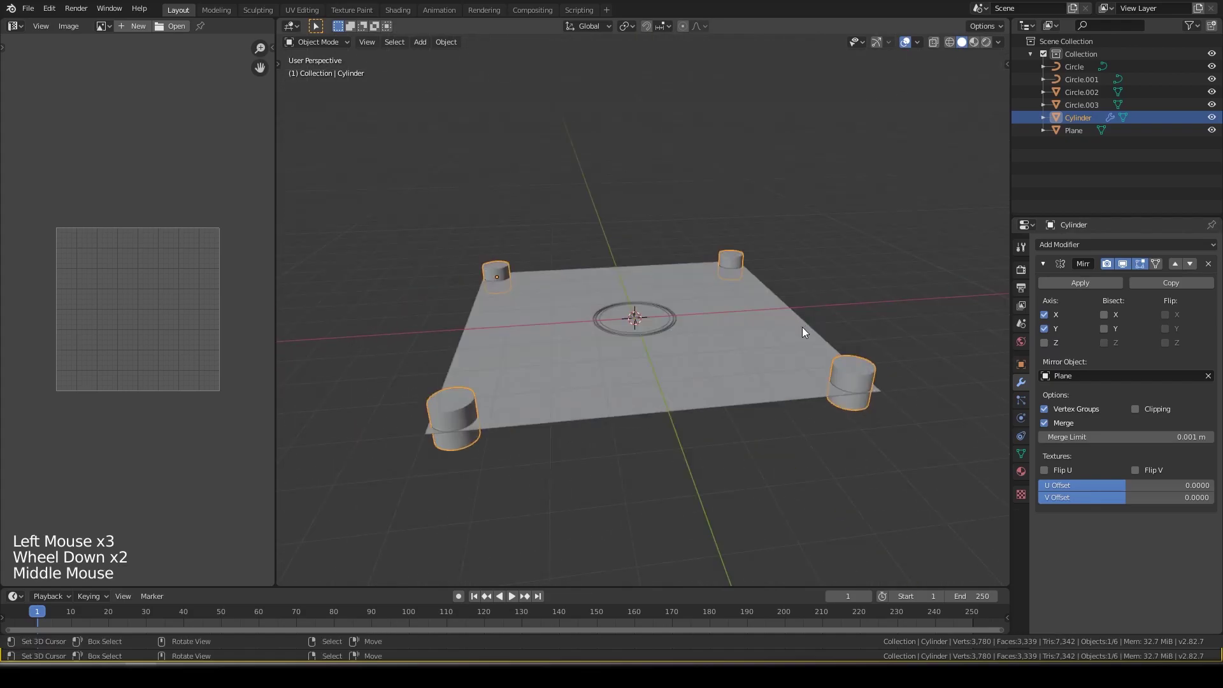
{"action": "key", "text": "KP_7"}
{"action": "key", "text": "ctrl+z"}
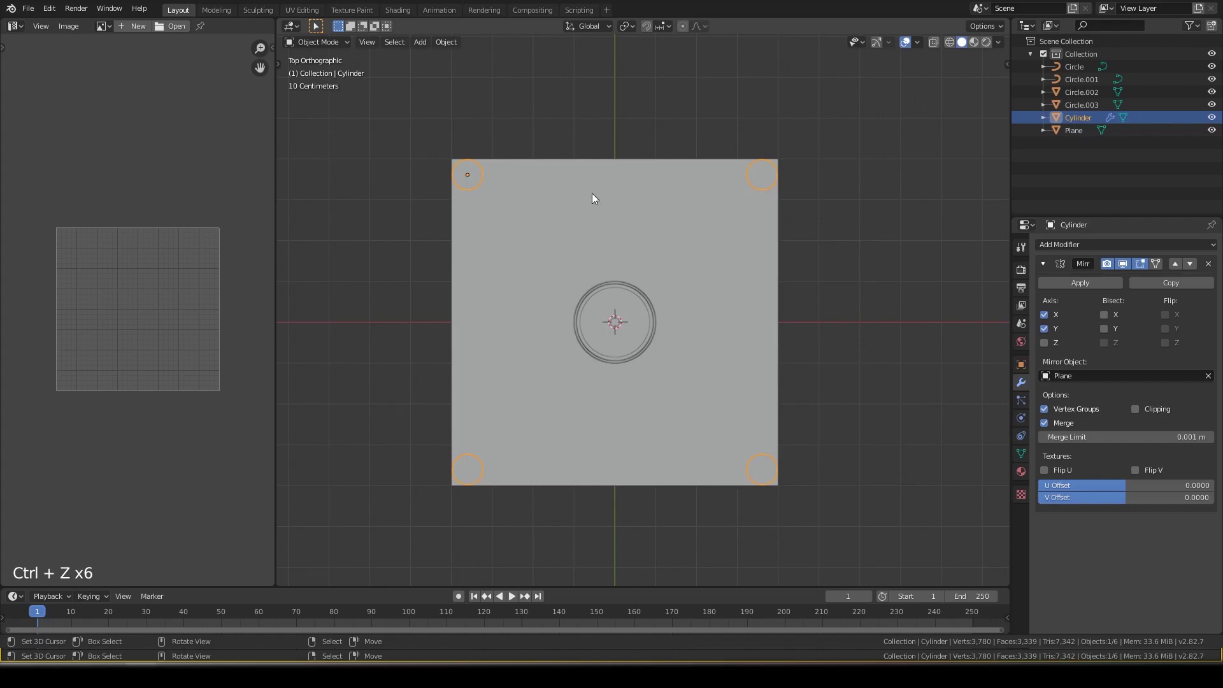
{"action": "key", "text": "shift+a"}
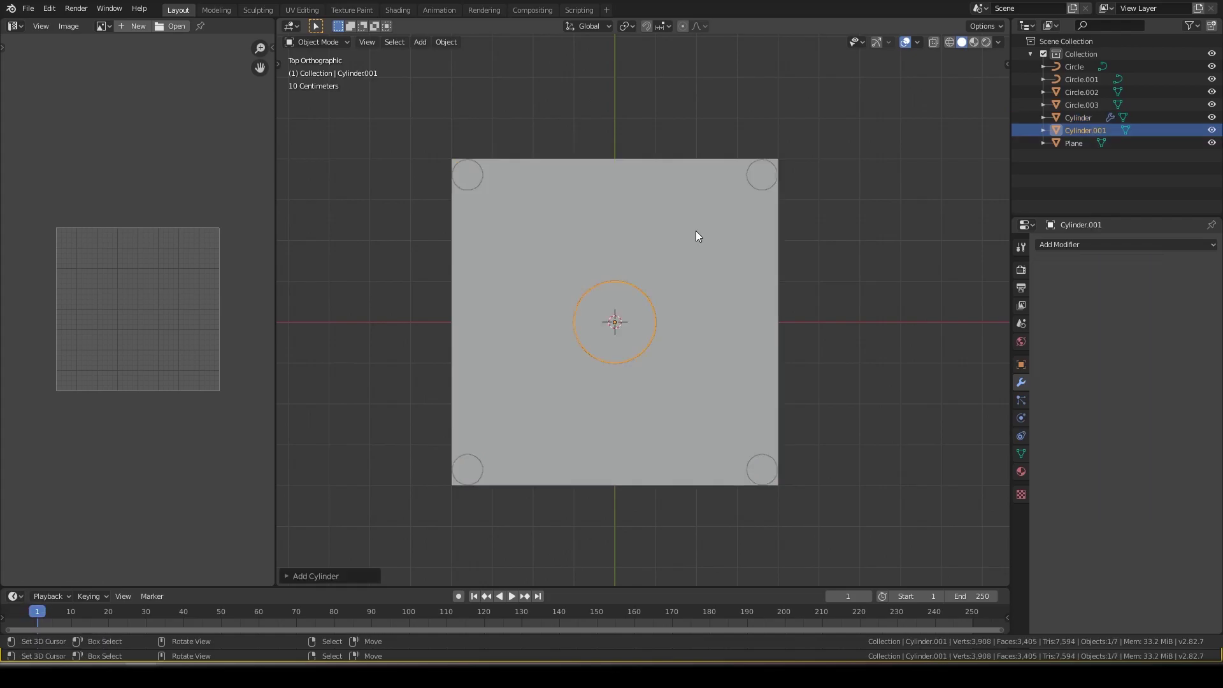
- Scale the new cylinder down to a small baseline circle
{"action": "key", "text": "g"}
{"action": "key", "text": "s"}
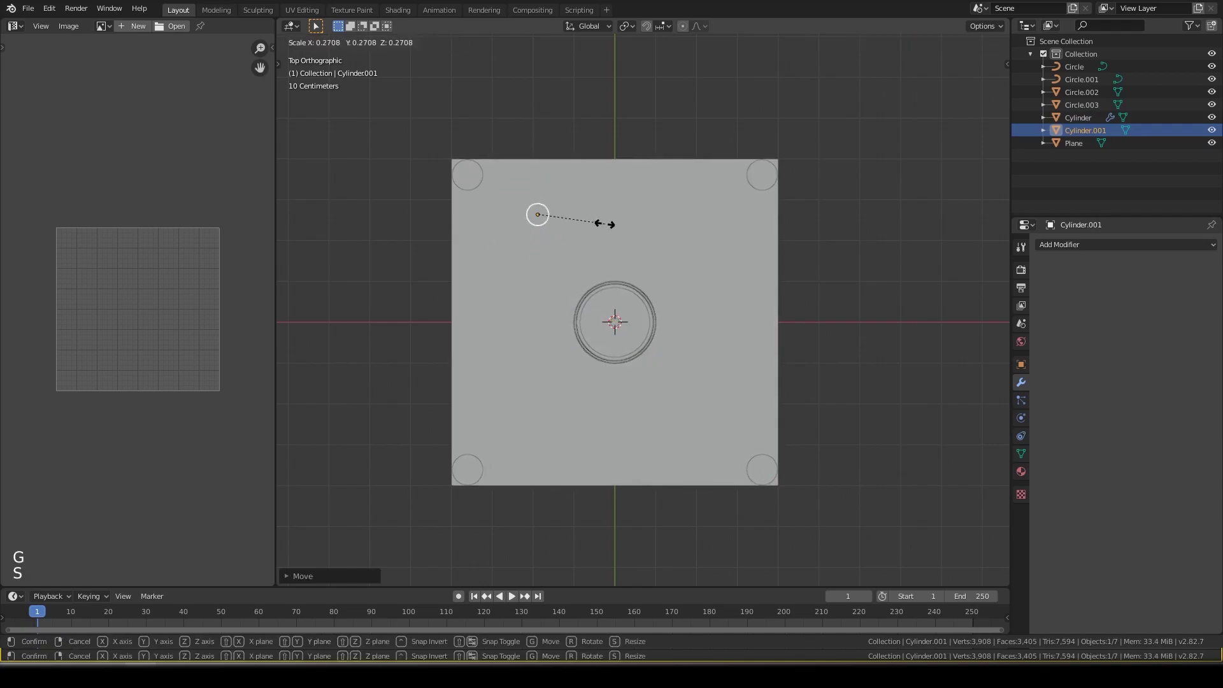
{"action": "key", "text": "z"}
{"action": "key", "text": "q"}
{"action": "scroll", "scroll_direction": "up", "scroll_amount": 3}
{"action": "middle_click", "coordinate": [541, 259]}
{"action": "middle_click", "coordinate": [585, 340]}
{"action": "scroll", "scroll_direction": "down", "scroll_amount": 3}
{"action": "key", "text": "KP_7"}
- Move the small cylinder near the top-left corner, constraining the final move to X
{"action": "key", "text": "g"}
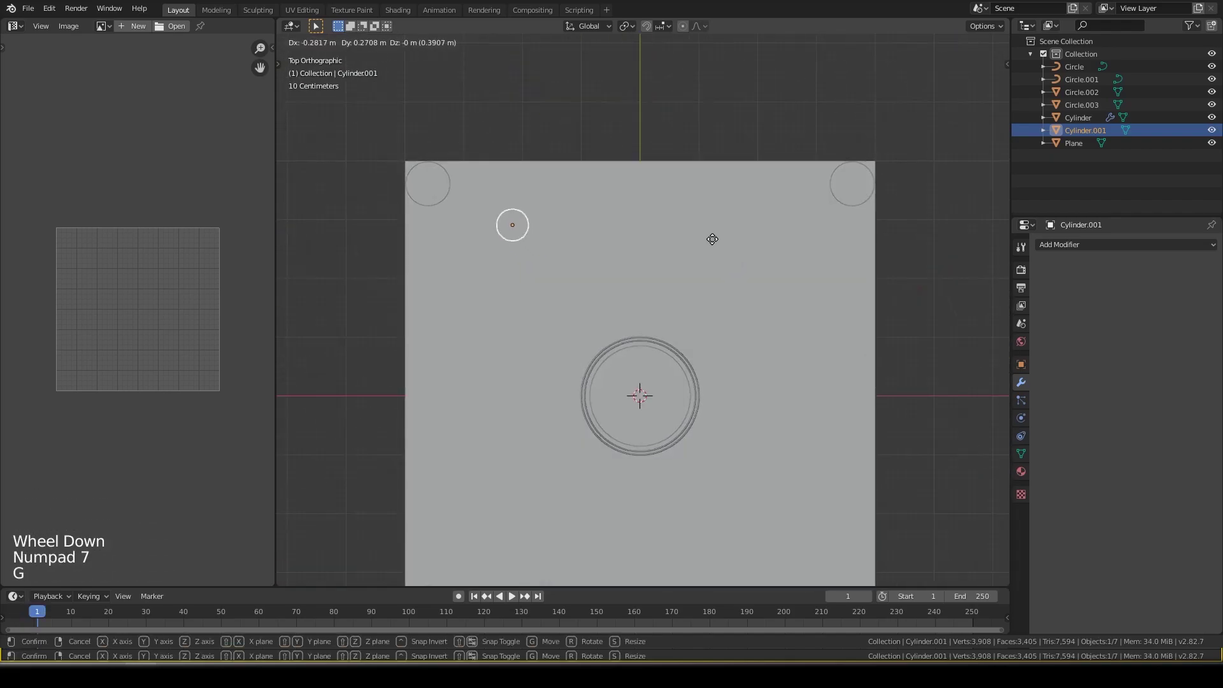
{"action": "scroll", "scroll_direction": "down", "scroll_amount": 3}
{"action": "middle_click", "coordinate": [714, 245]}
{"action": "scroll", "scroll_direction": "up", "scroll_amount": 3}
{"action": "key", "text": "g"}
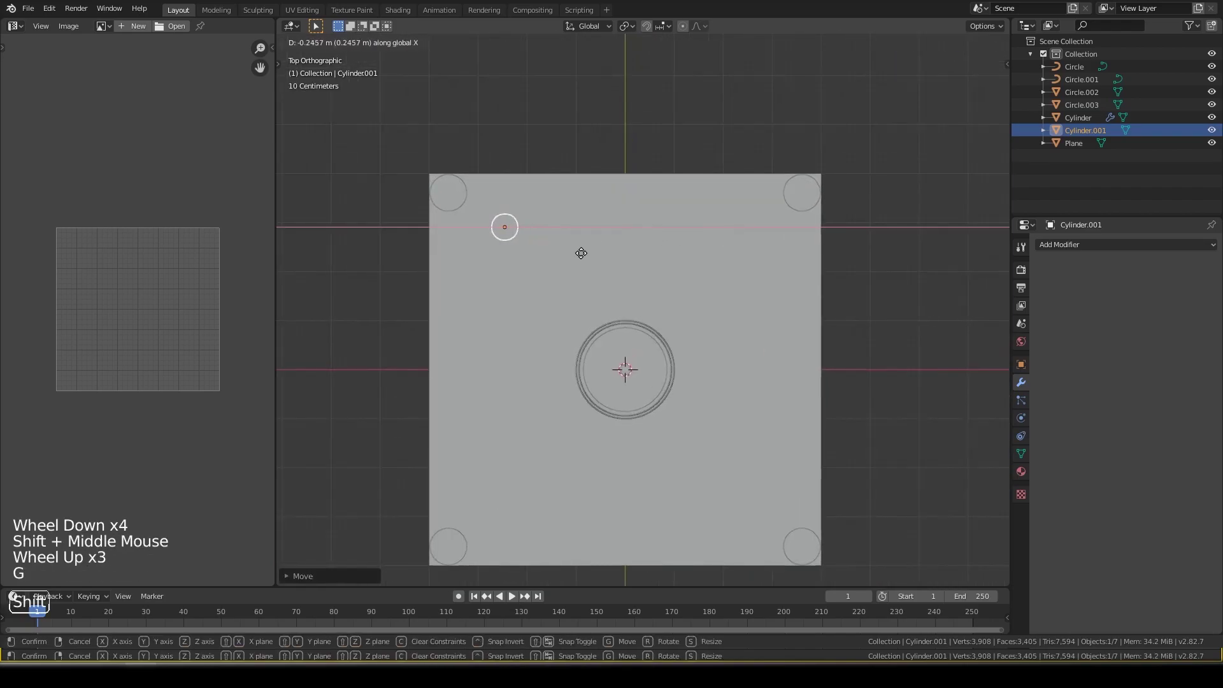
{"action": "middle_click", "coordinate": [583, 255]}
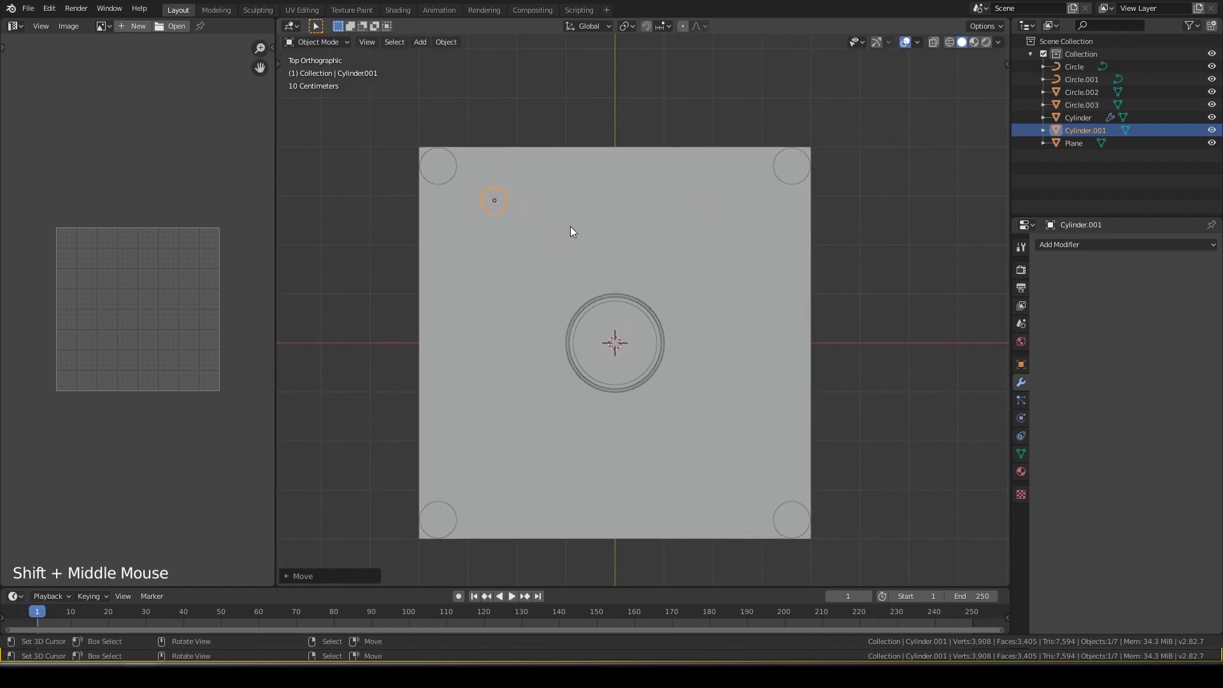
{"action": "right_click", "coordinate": [436, 158]}
- Copy the pocket's Mirror modifier onto the small circle with Ctrl+L so it appears on all four sides
{"action": "key", "text": "ctrl+l"}
{"action": "right_click", "coordinate": [506, 206]}
{"action": "scroll", "scroll_direction": "up", "scroll_amount": 3}
{"action": "middle_click", "coordinate": [552, 241]}
{"action": "scroll", "scroll_direction": "down", "scroll_amount": 3}
{"action": "middle_click", "coordinate": [538, 224]}
{"action": "key", "text": "KP_7"}
{"action": "key", "text": "g"}
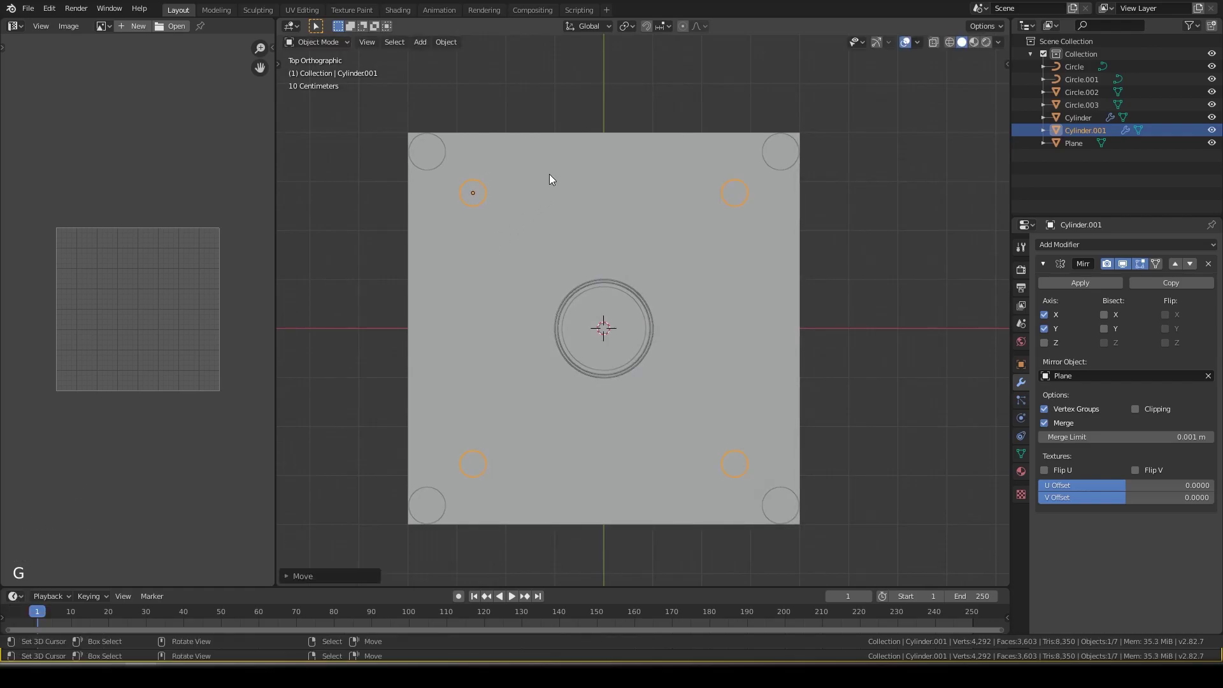
- Duplicate the mirrored circles twice, place the copies and save the file as Caroms.blend
{"action": "key", "text": "shift+d"}
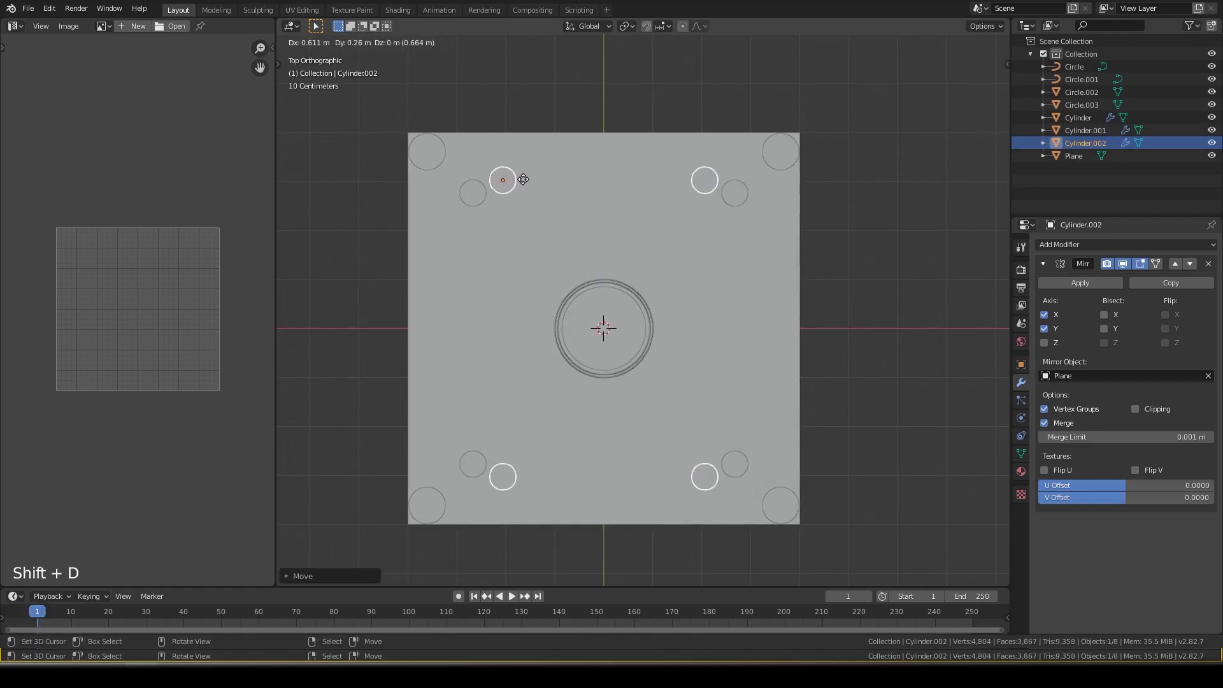
{"action": "key", "text": "shift+d"}
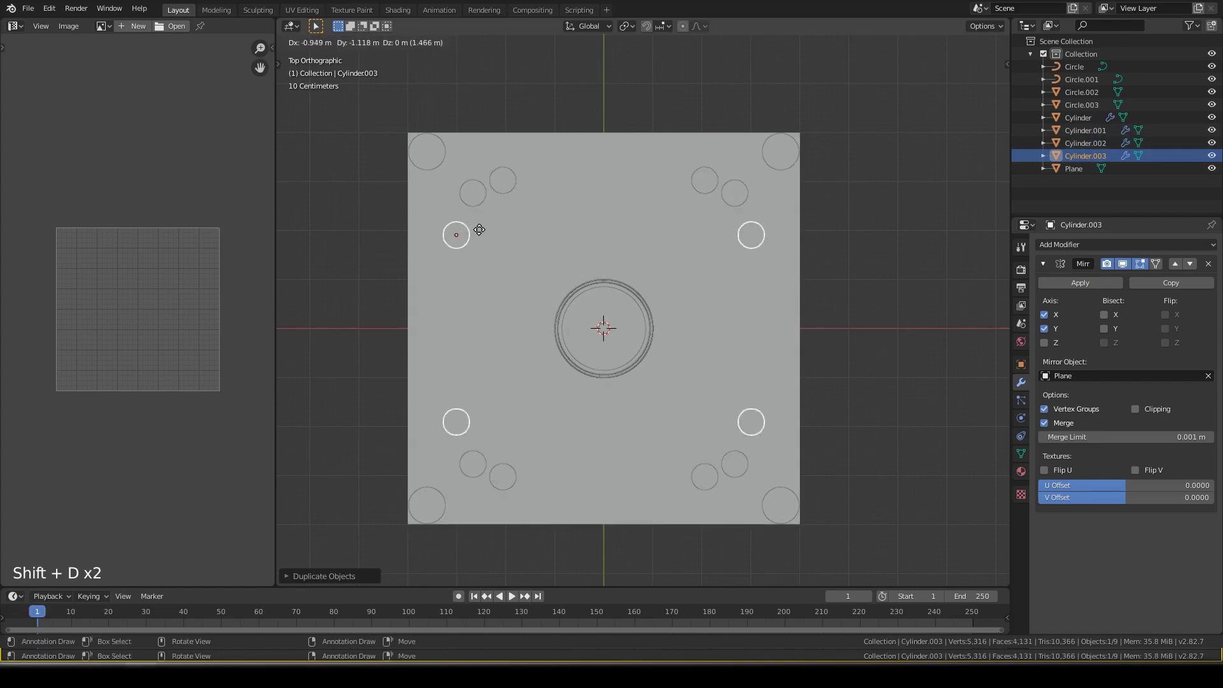
{"action": "key", "text": "alt+a"}
{"action": "key", "text": "ctrl+s"}
{"action": "middle_click", "coordinate": [488, 230]}
{"action": "key", "text": "KP_7"}
{"action": "right_click", "coordinate": [467, 233]}
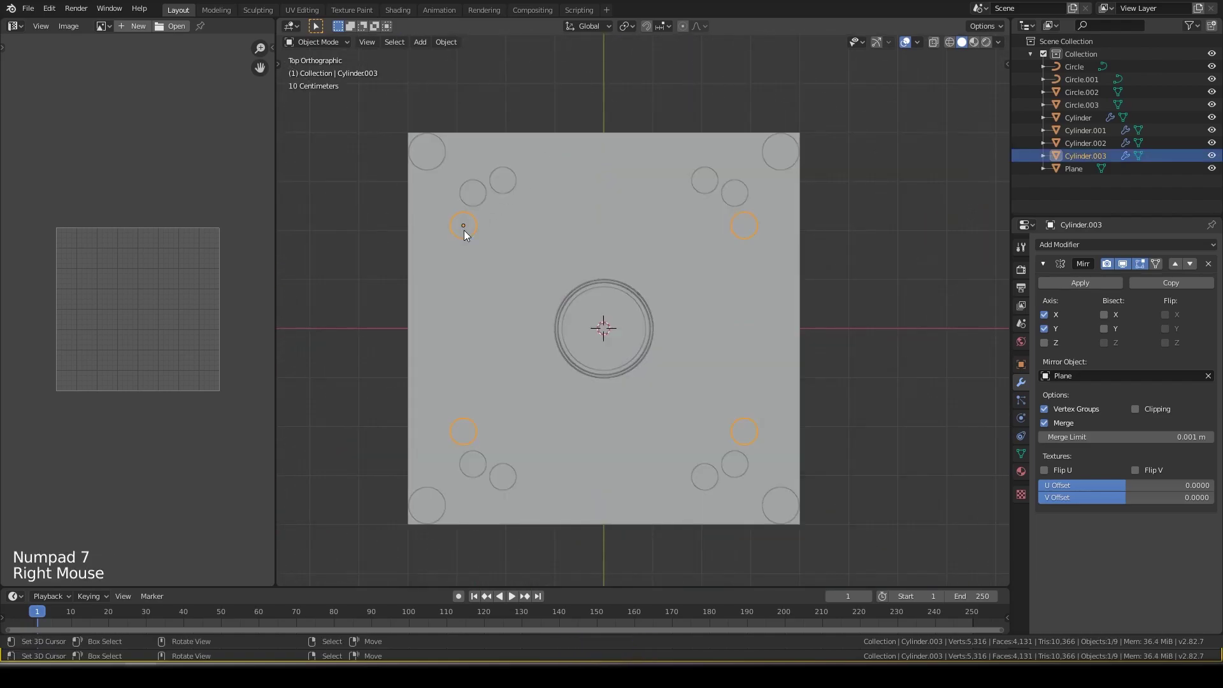
- Apply the Mirror modifiers via F3 search and delete the lower vertices of the baseline circles
{"action": "key", "text": "F3"}
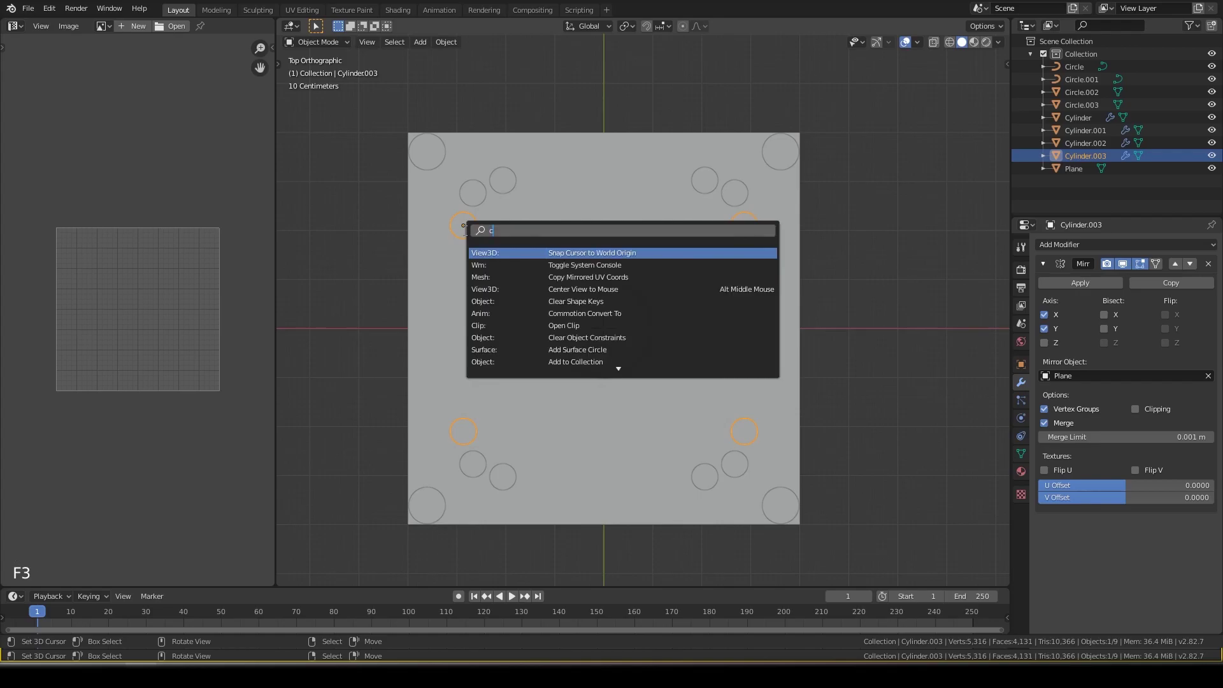
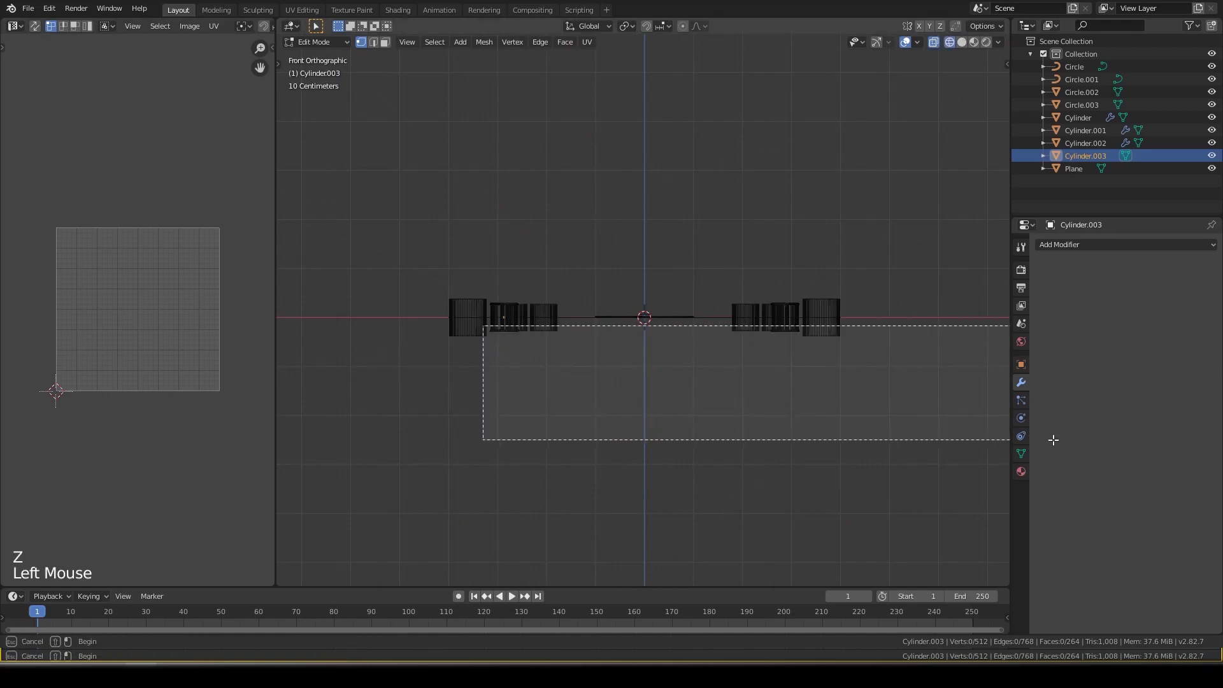
{"action": "key", "text": "x"}
{"action": "key", "text": "x"}
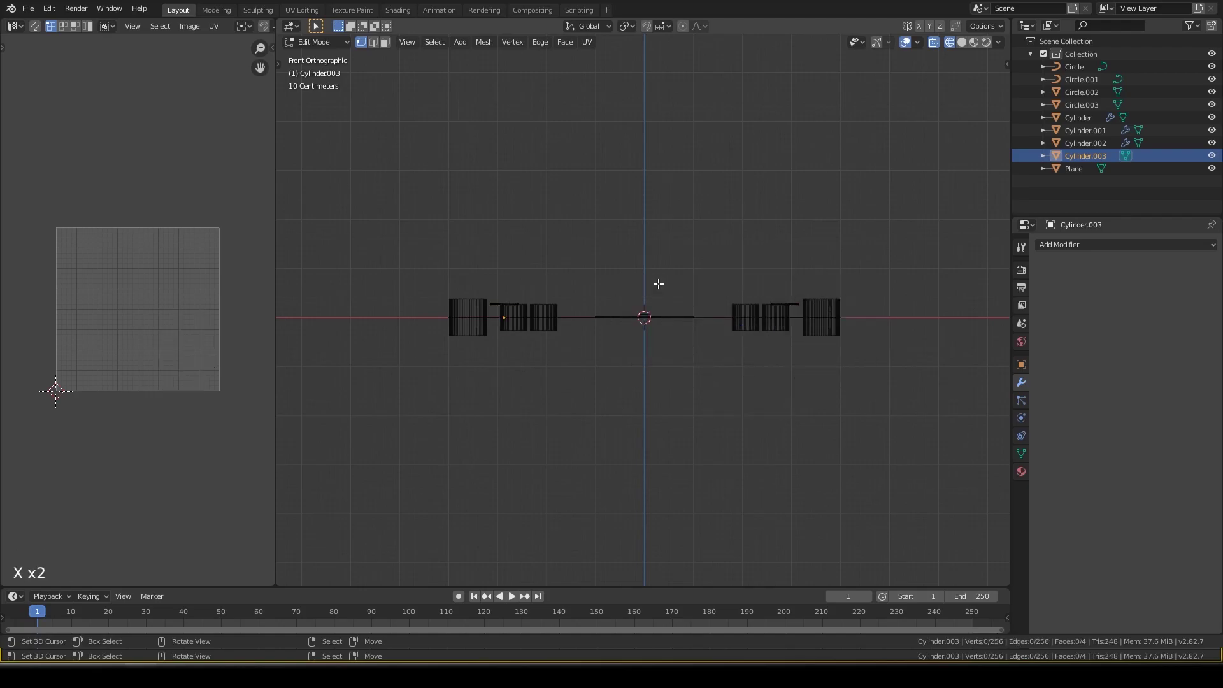
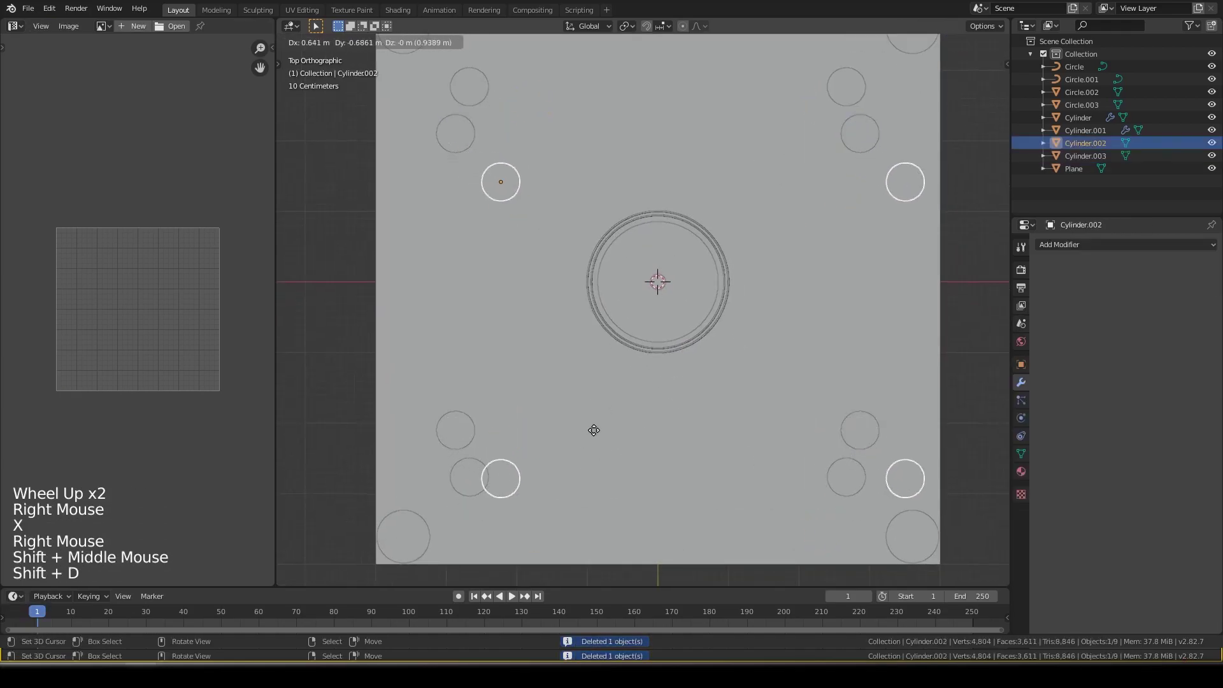
- Duplicate the mirrored corner circles and rotate the copy 90° about the chosen pivot
{"action": "key", "text": "ctrl+z"}
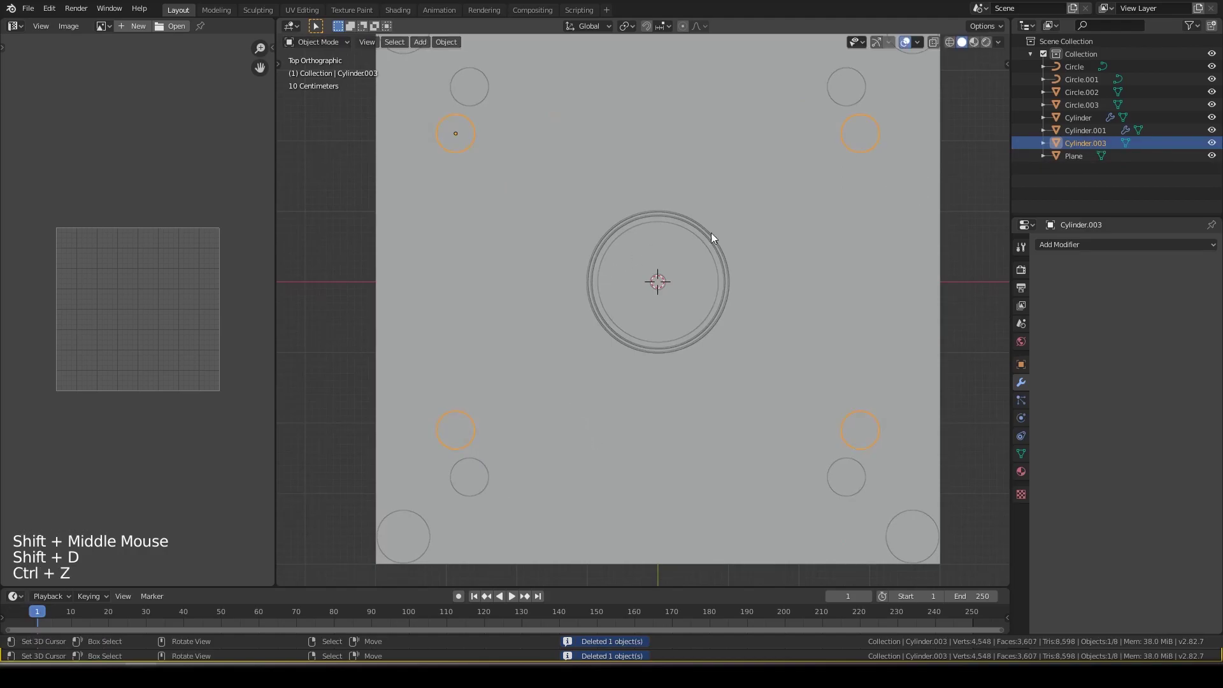
{"action": "key", "text": "shift+d"}
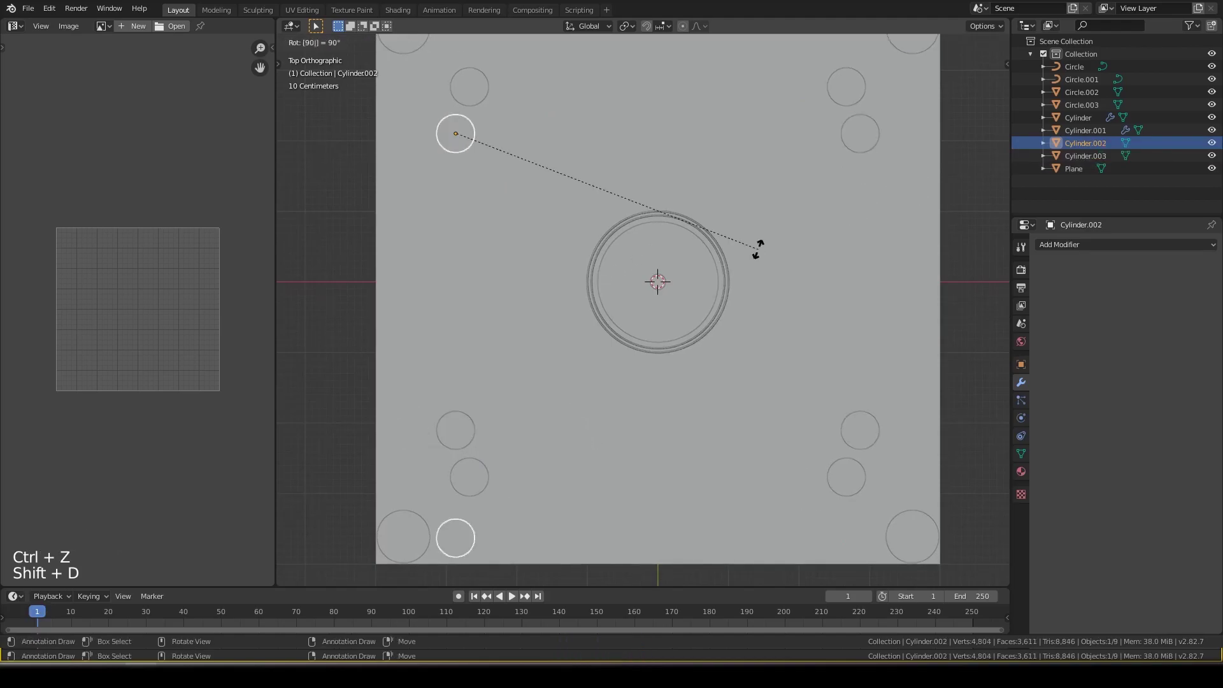
{"action": "scroll", "scroll_direction": "down", "scroll_amount": 3}
{"action": "key", "text": "."}
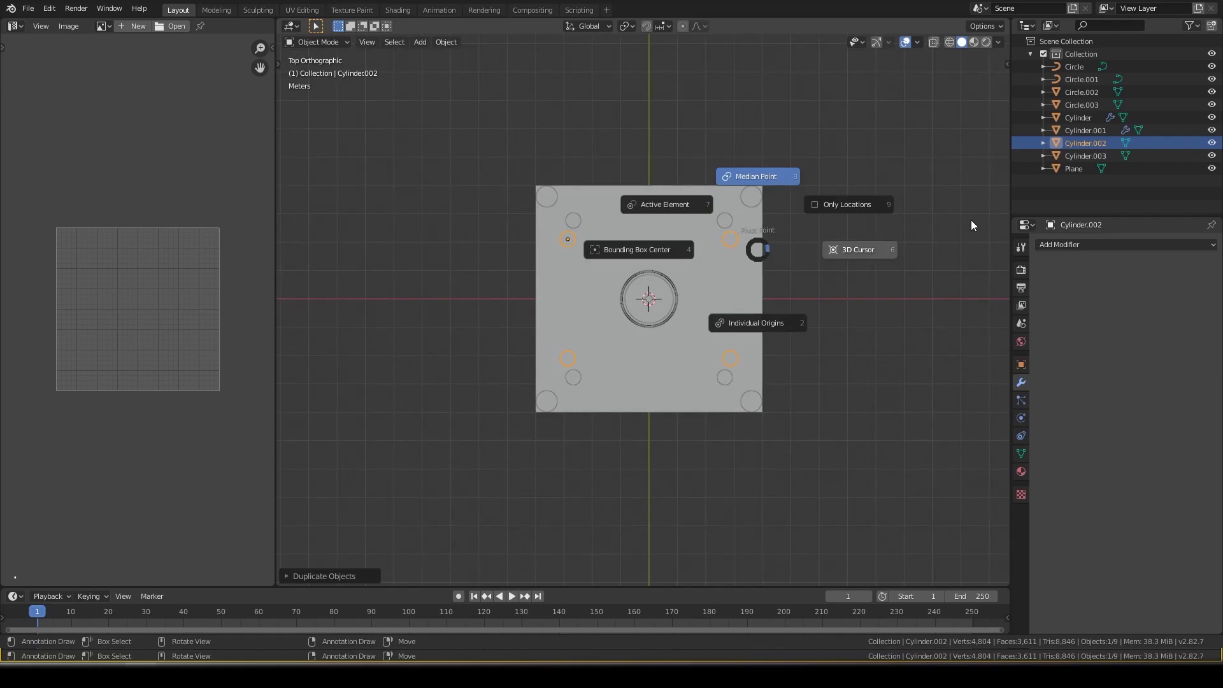
{"action": "scroll", "scroll_direction": "up", "scroll_amount": 3}
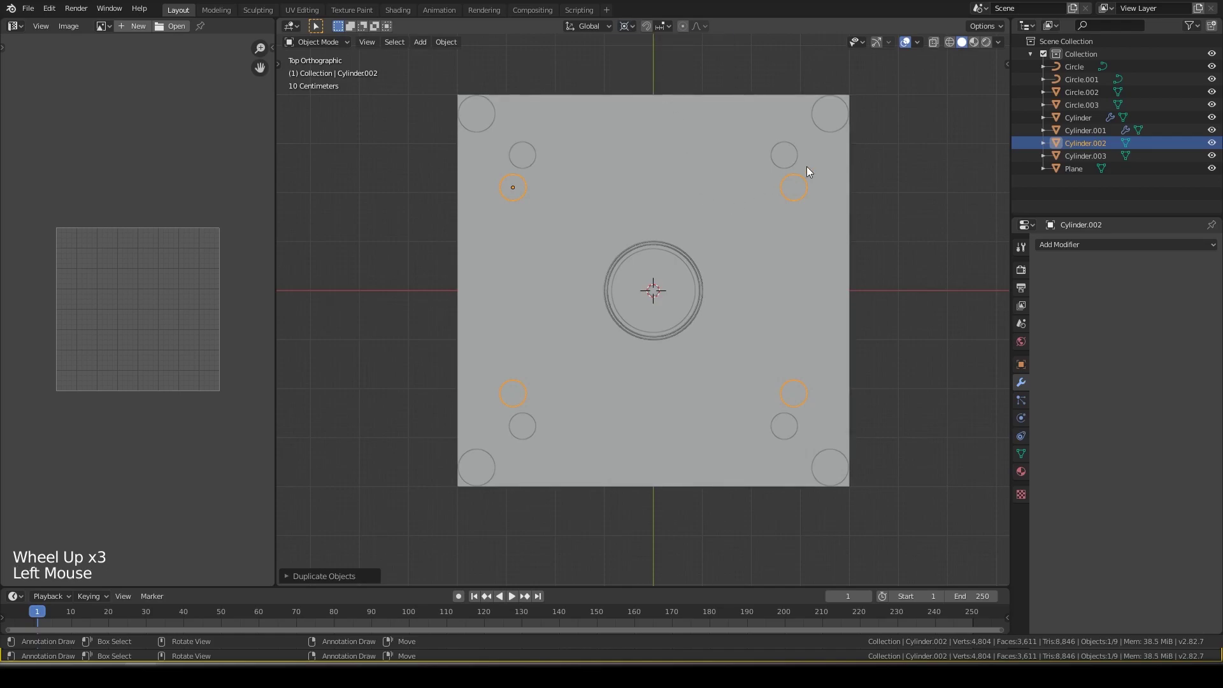
{"action": "left_click", "coordinate": [845, 166]}
- Position the rotated Cylinder.004 copy beside each corner and save the carrom file
{"action": "key", "text": "shift+d"}
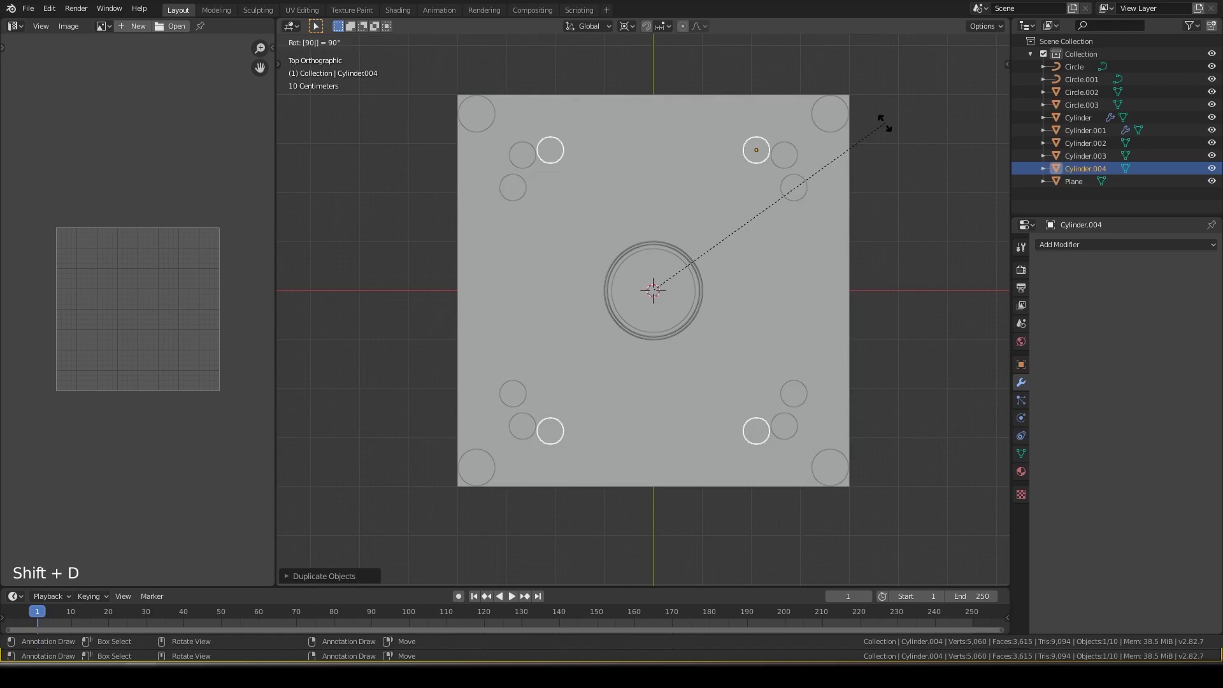
{"action": "scroll", "scroll_direction": "up", "scroll_amount": 3}
{"action": "middle_click", "coordinate": [660, 333]}
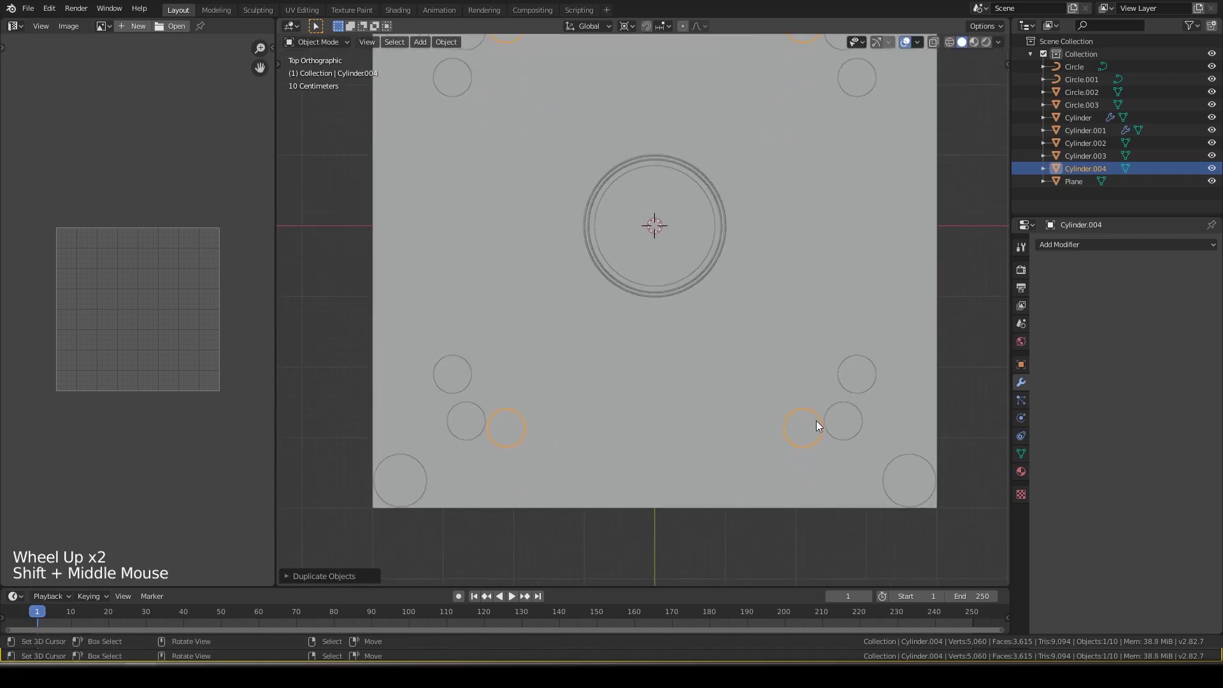
{"action": "right_click", "coordinate": [851, 427]}
{"action": "key", "text": "g"}
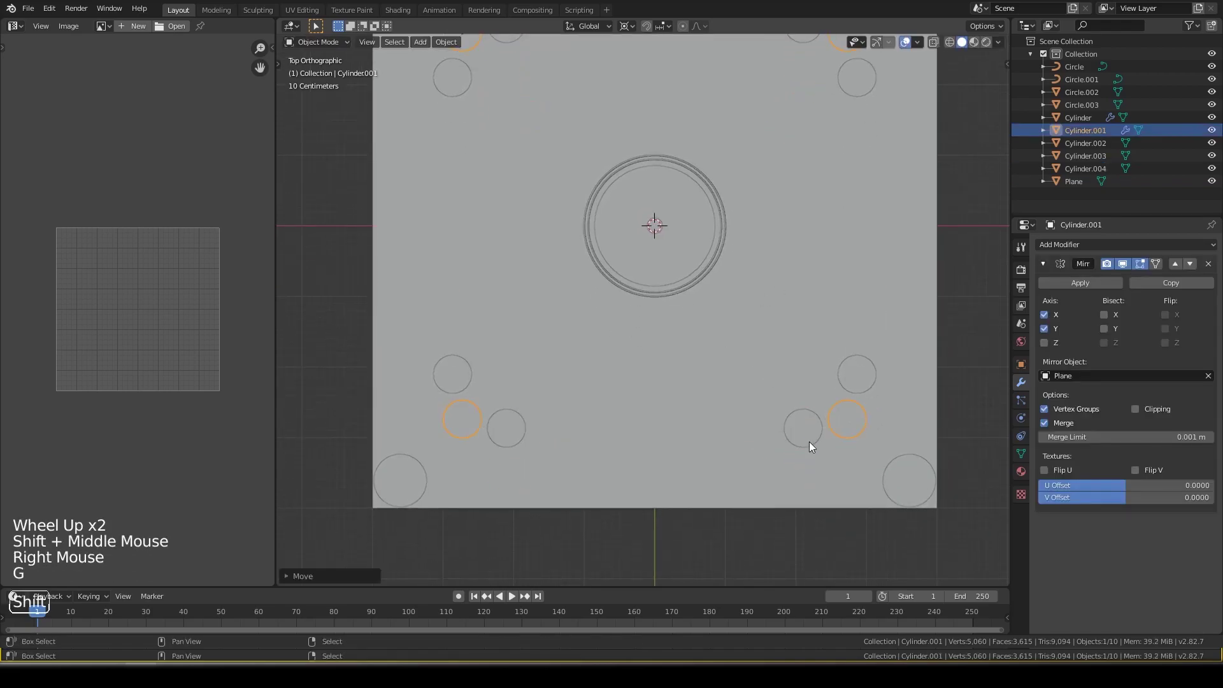
{"action": "middle_click", "coordinate": [795, 286]}
{"action": "scroll", "scroll_direction": "down", "scroll_amount": 3}
{"action": "key", "text": "ctrl+s"}
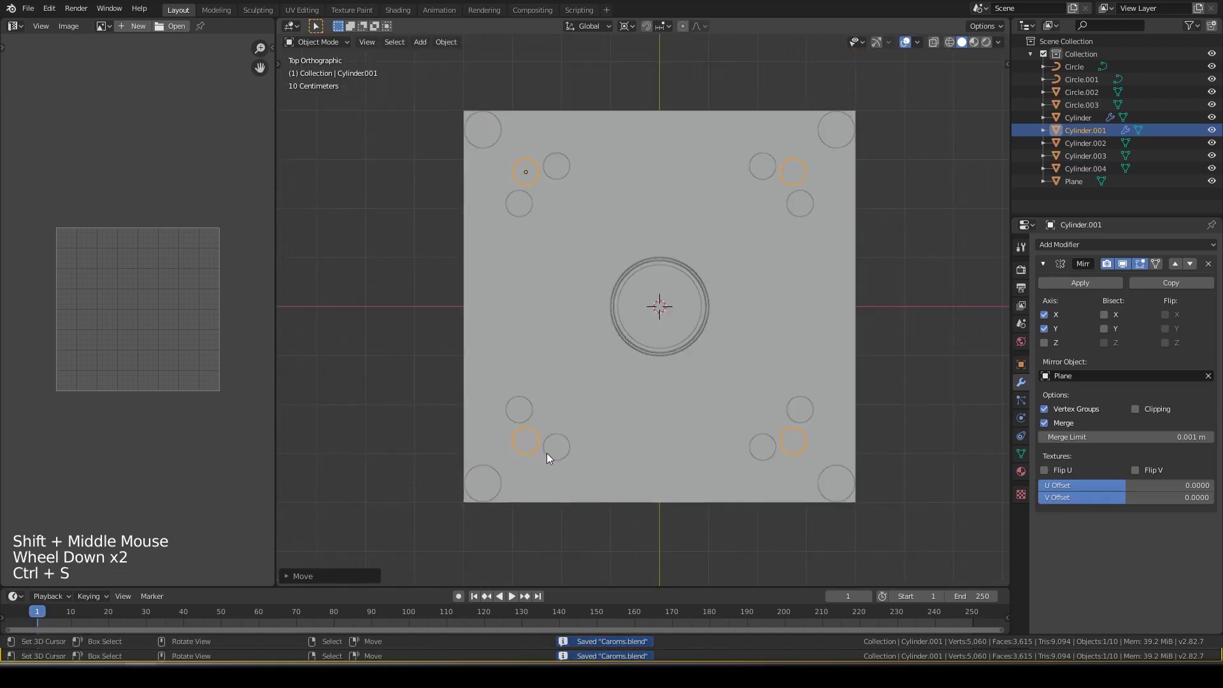
{"action": "right_click", "coordinate": [551, 456]}
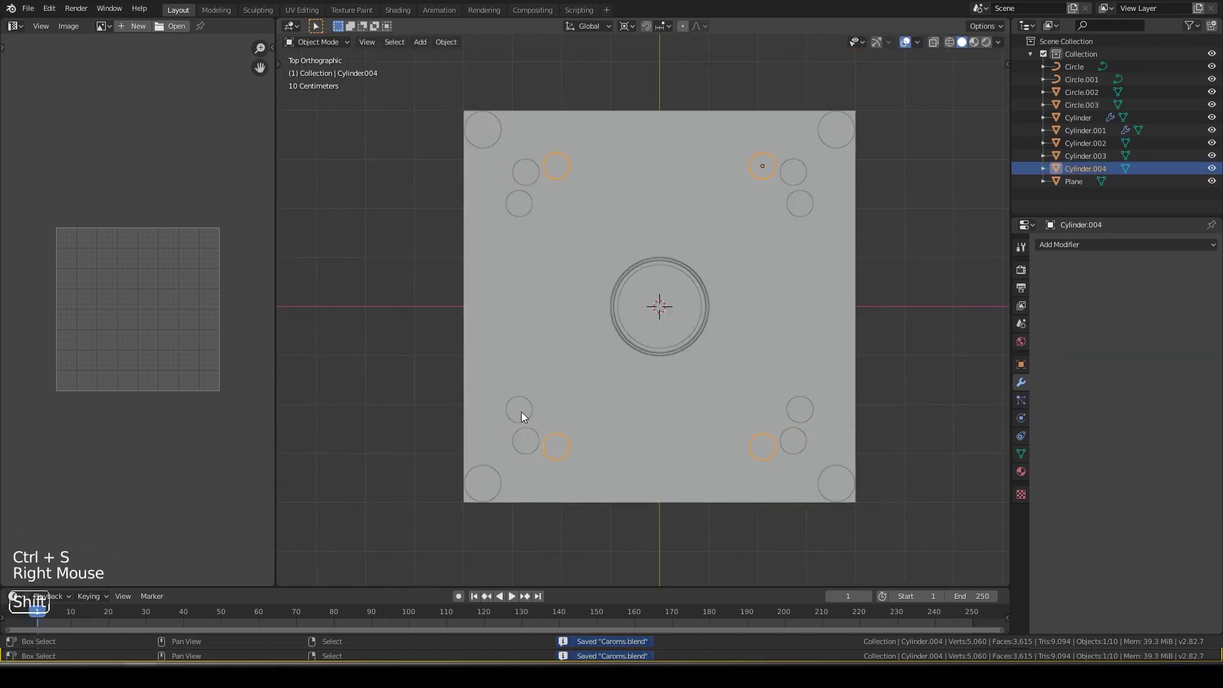
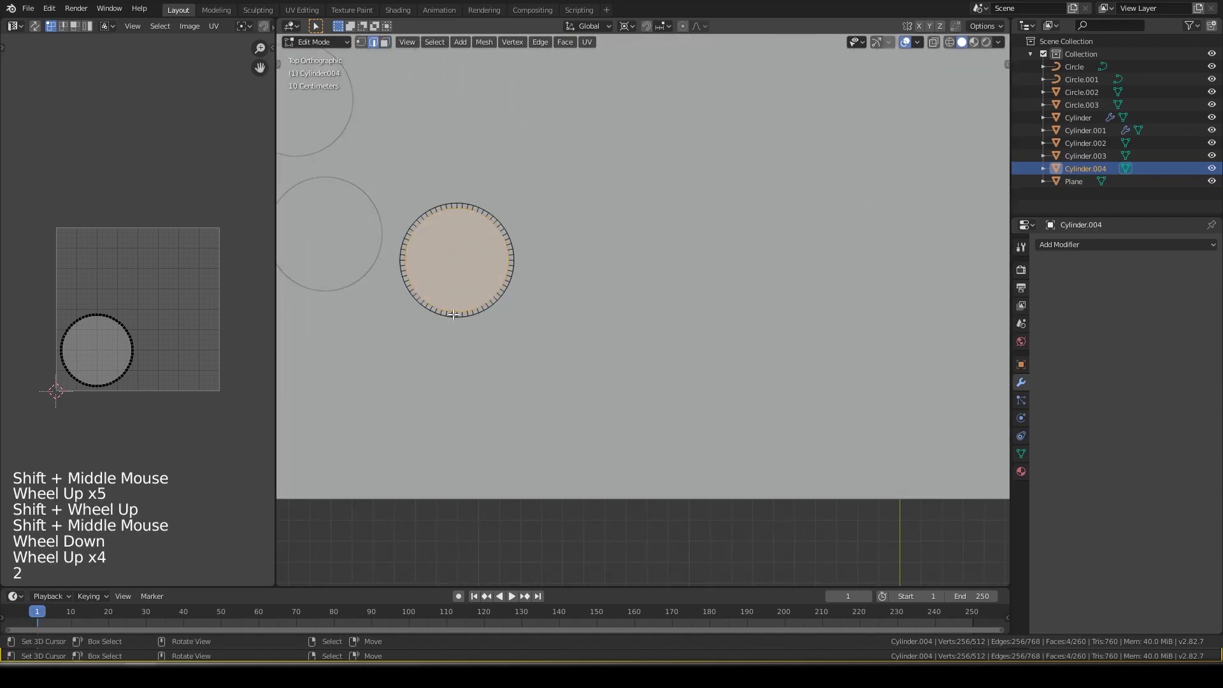
- Select part of the small circle's rim to start stretching it into the baseline slot
{"action": "right_click", "coordinate": [53, 456]}
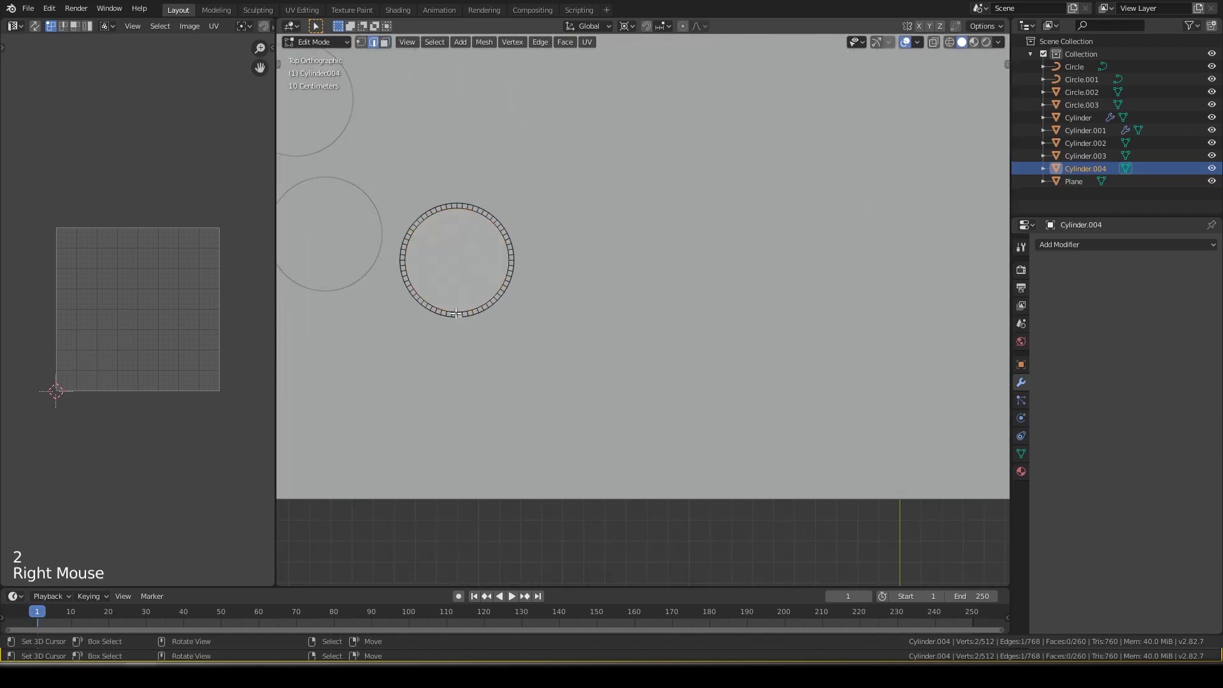
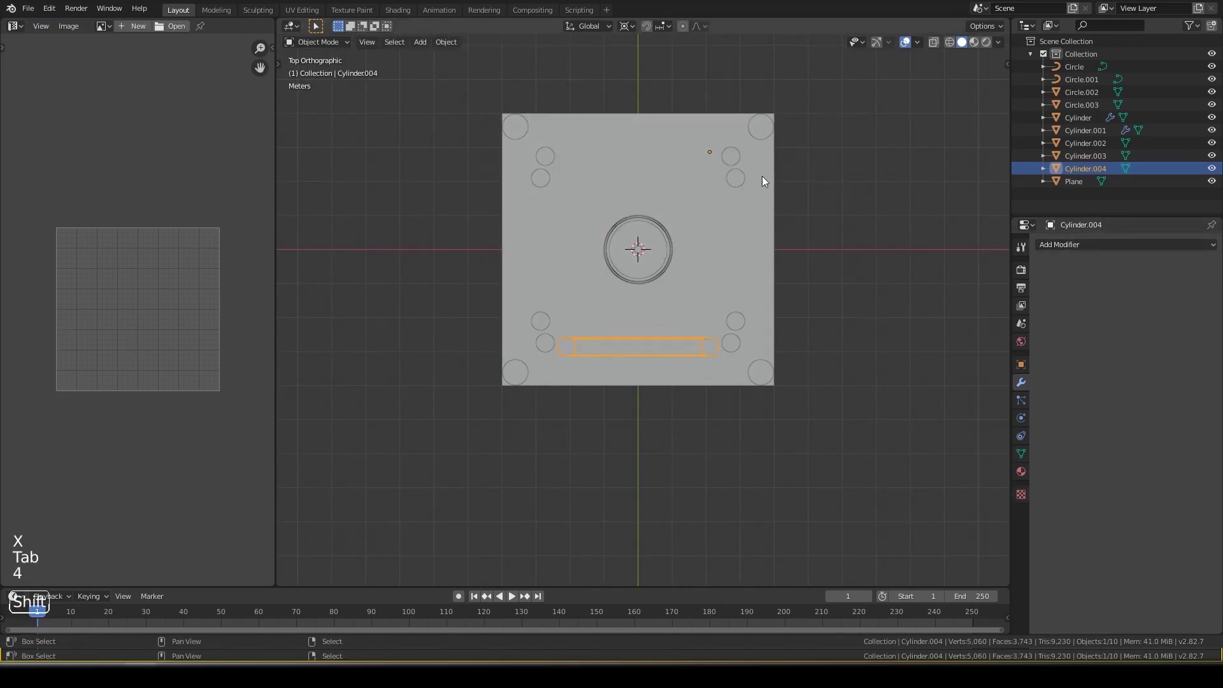
- Duplicate the bottom baseline slot and rotate copies a quarter turn onto the other sides
{"action": "key", "text": "shift+d"}
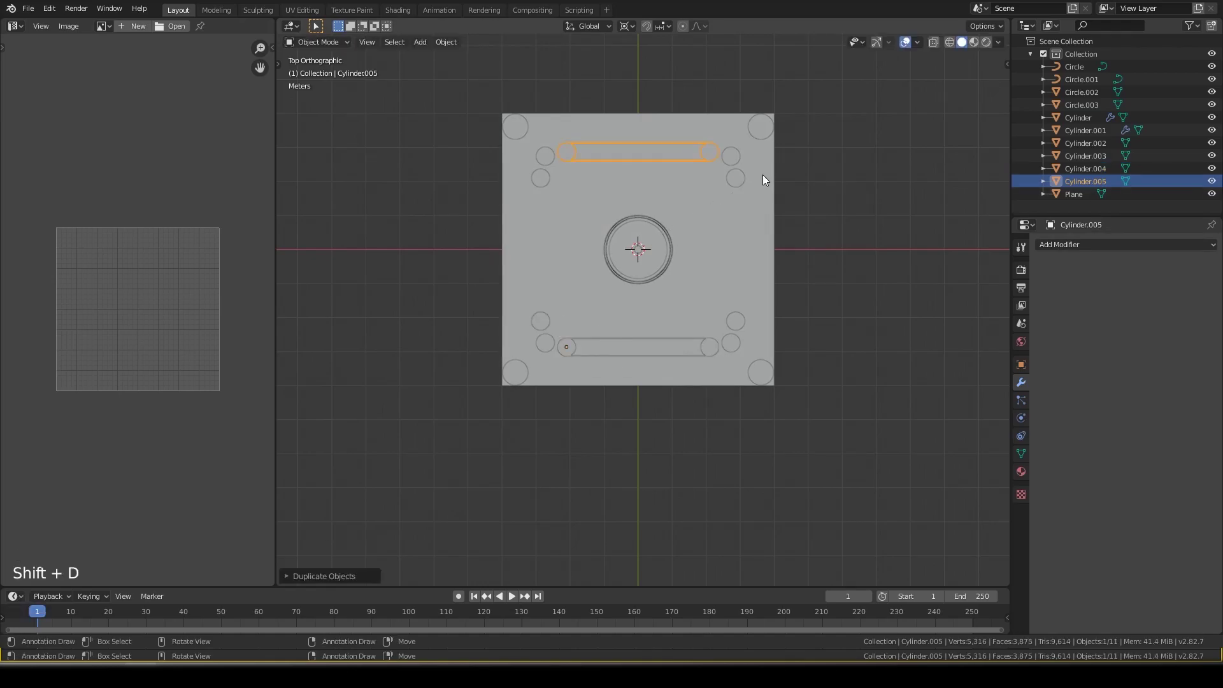
{"action": "key", "text": "alt+a"}
{"action": "right_click", "coordinate": [706, 154]}
{"action": "key", "text": "shift+d"}
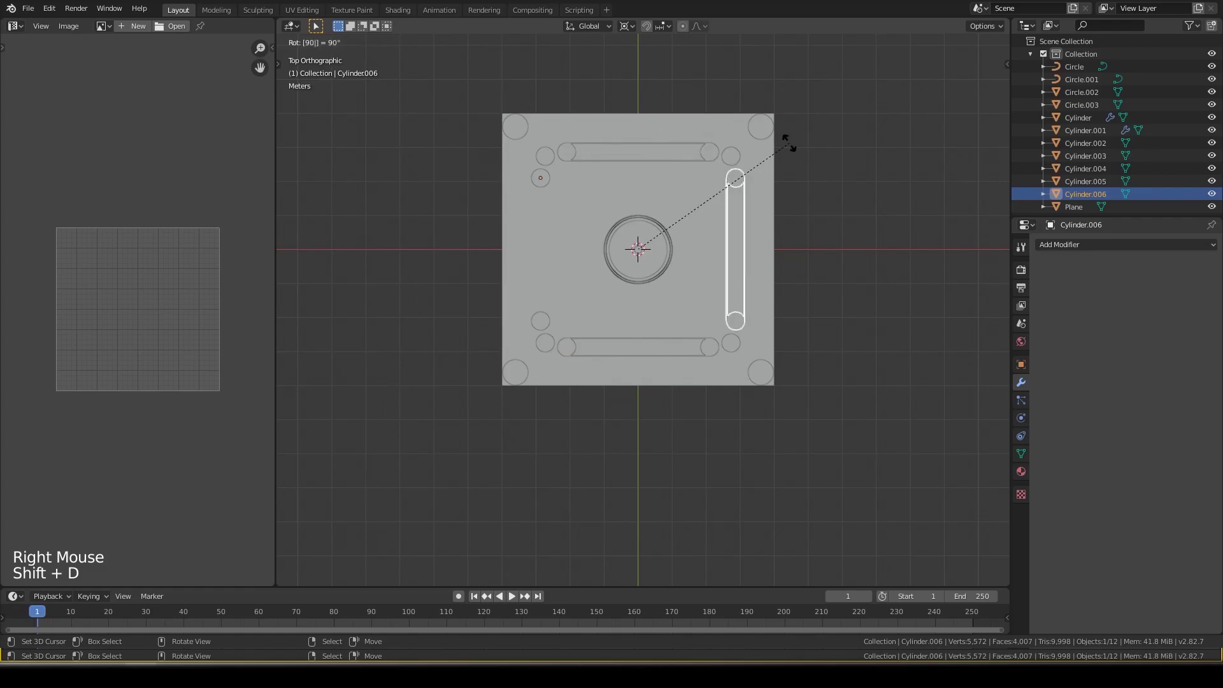
{"action": "key", "text": "shift+d"}
{"action": "key", "text": "alt+a"}
{"action": "middle_click", "coordinate": [714, 217]}
{"action": "scroll", "scroll_direction": "up", "scroll_amount": 3}
- Delete the two leftover cylinders and check the slots from top view
{"action": "right_click", "coordinate": [800, 400]}
{"action": "key", "text": "x"}
{"action": "right_click", "coordinate": [800, 400]}
{"action": "right_click", "coordinate": [799, 400]}
{"action": "key", "text": "x"}
{"action": "right_click", "coordinate": [799, 400]}
{"action": "key", "text": "KP_7"}
{"action": "key", "text": "alt+a"}
- Save the file and select the board Plane to give it a modifier
{"action": "key", "text": "ctrl+s"}
{"action": "scroll", "scroll_direction": "down", "scroll_amount": 3}
{"action": "middle_click", "coordinate": [704, 380]}
{"action": "middle_click", "coordinate": [716, 431]}
{"action": "right_click", "coordinate": [739, 342]}
{"action": "left_click", "coordinate": [1131, 243]}
- Add a Boolean Difference on the board using the corner Cylinder as cutter and apply it
{"action": "double_click", "coordinate": [1131, 243]}
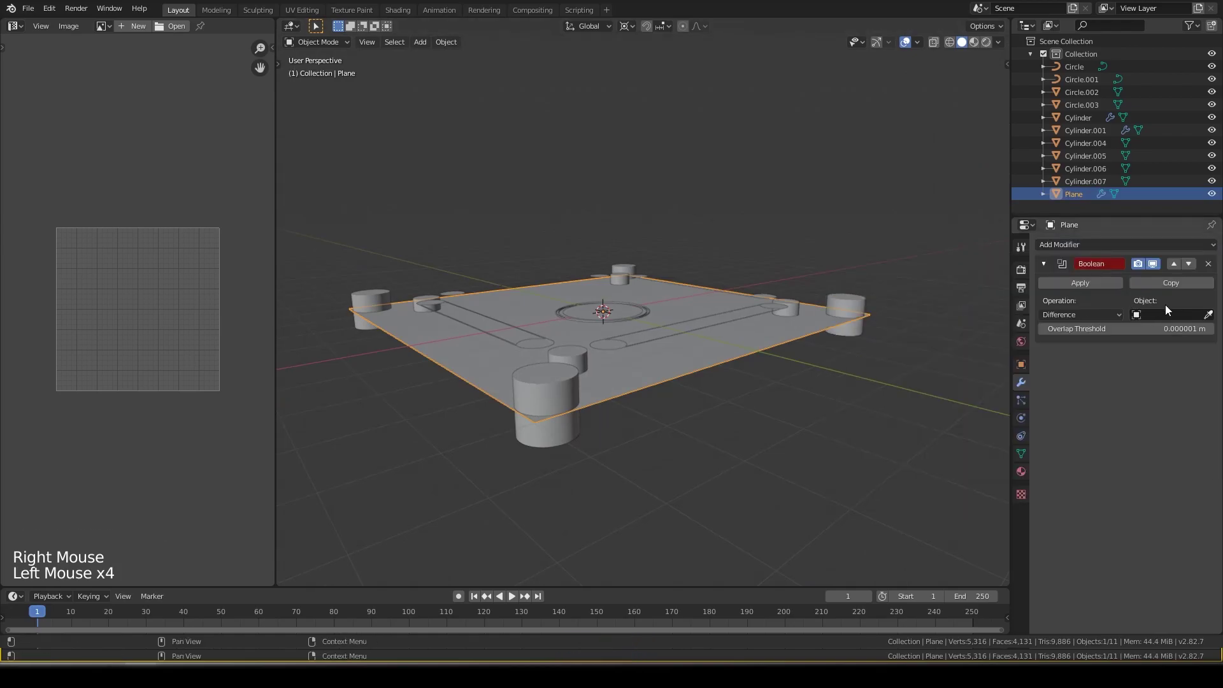
{"action": "left_click", "coordinate": [1209, 319]}
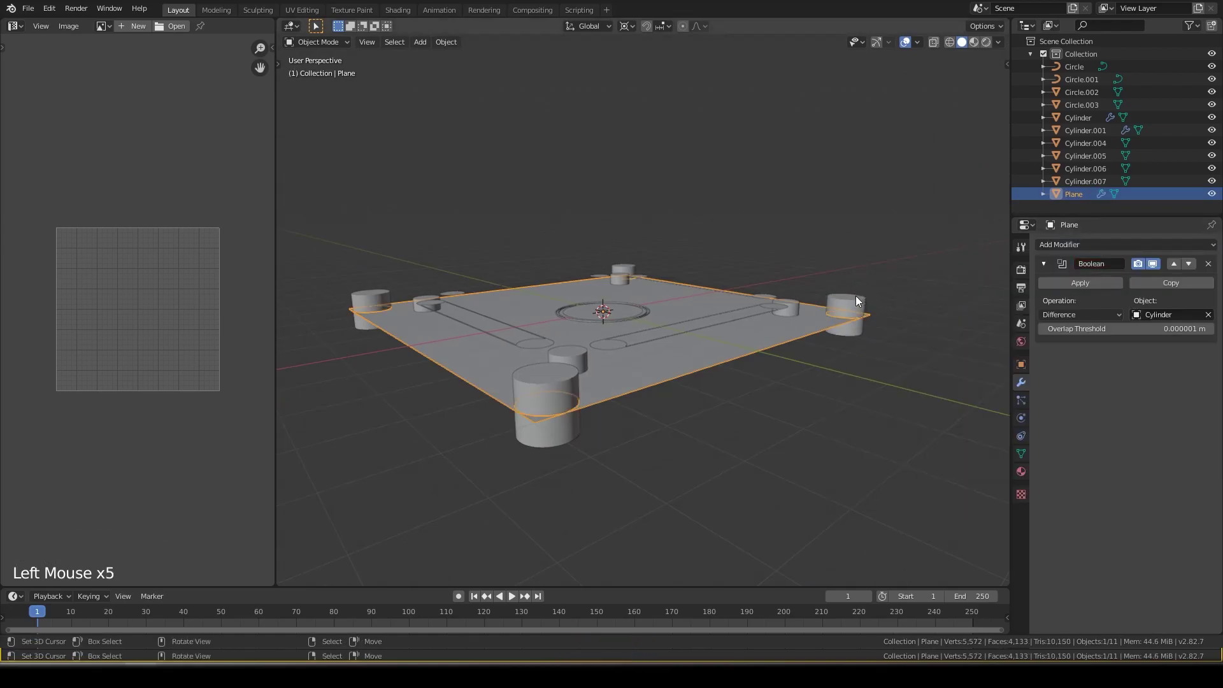
{"action": "middle_click", "coordinate": [913, 351]}
{"action": "left_click", "coordinate": [1082, 290]}
- Delete the pocket cutter cylinder and inspect the four corner holes from top view
{"action": "right_click", "coordinate": [862, 319]}
{"action": "key", "text": "x"}
{"action": "middle_click", "coordinate": [741, 315]}
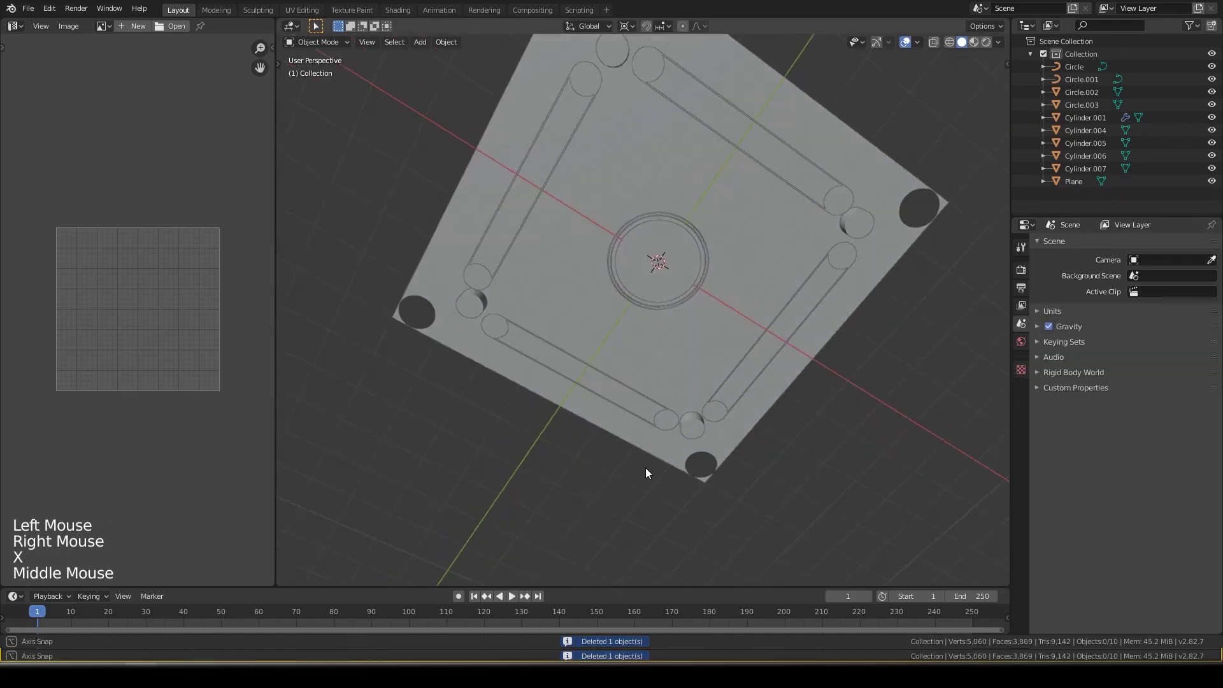
{"action": "key", "text": "KP_7"}
{"action": "middle_click", "coordinate": [641, 429]}
{"action": "right_click", "coordinate": [779, 410]}
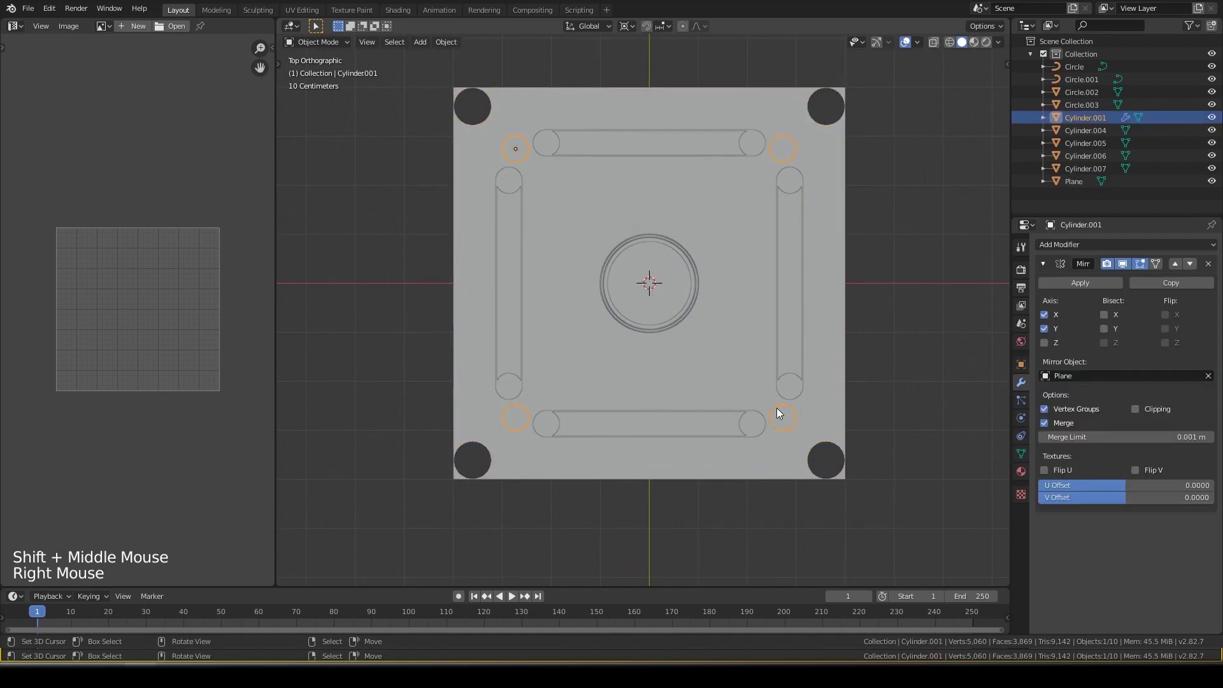
- Move the small mirrored circles Cylinder.001 inward, then delete them from the scene
{"action": "key", "text": "g"}
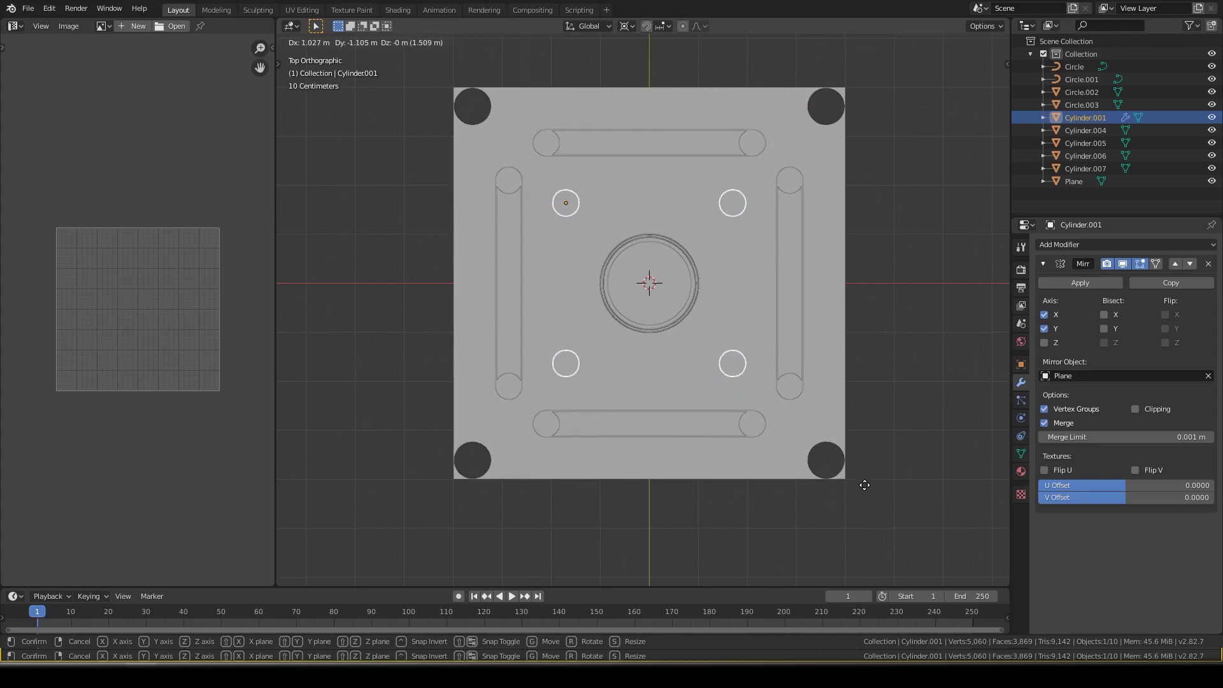
{"action": "scroll", "scroll_direction": "up", "scroll_amount": 3}
{"action": "middle_click", "coordinate": [633, 288]}
{"action": "key", "text": "shift+s"}
{"action": "key", "text": "x"}
{"action": "key", "text": "shift+a"}
{"action": "key", "text": "ctrl+z"}
- Add a new Plane mesh and merge its vertices into a single point at the centre
{"action": "key", "text": "shift+a"}
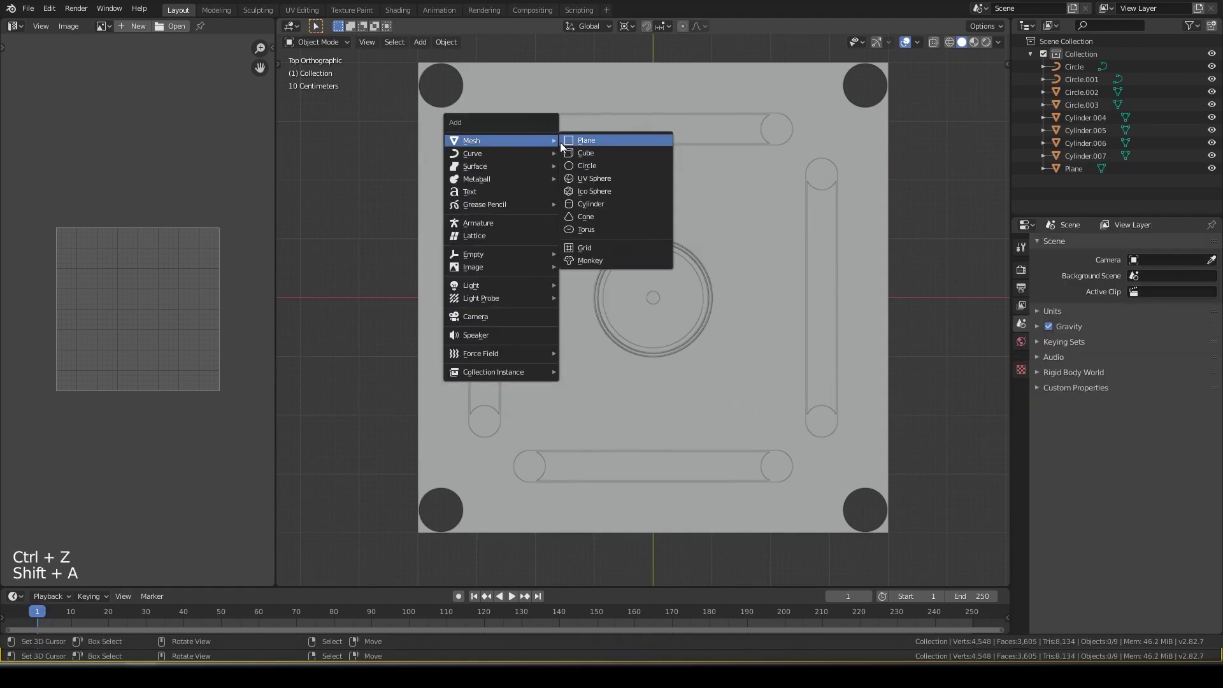
{"action": "key", "text": "Tab"}
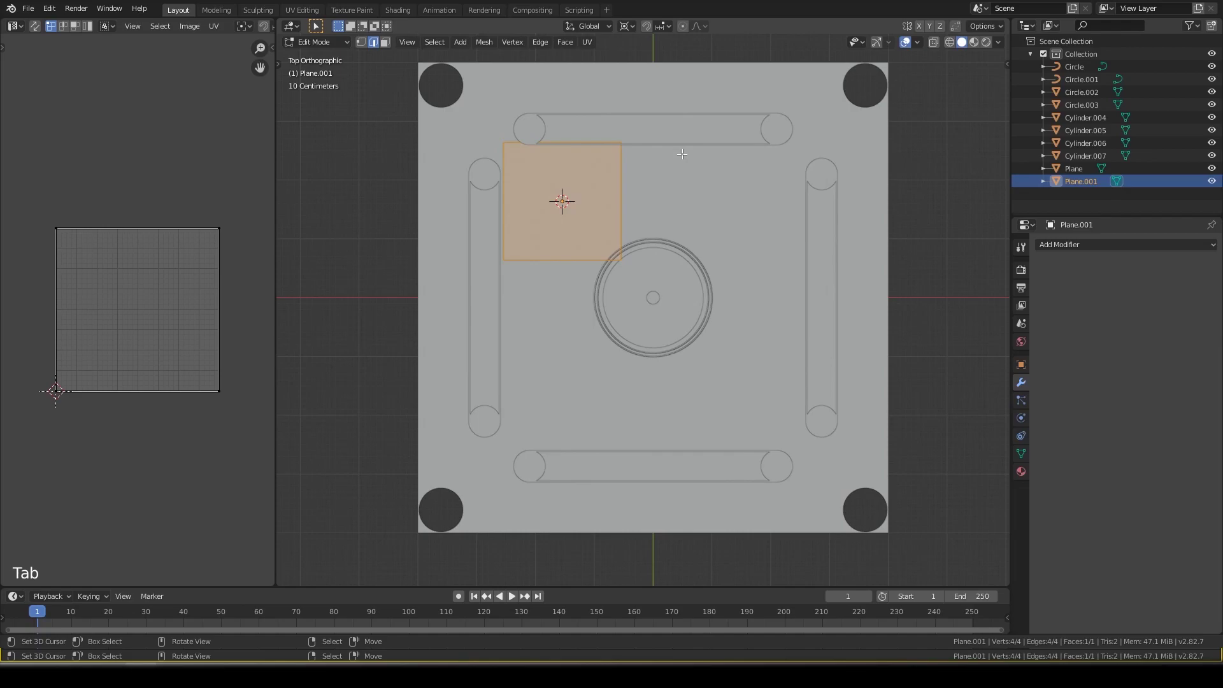
{"action": "key", "text": "alt+m"}
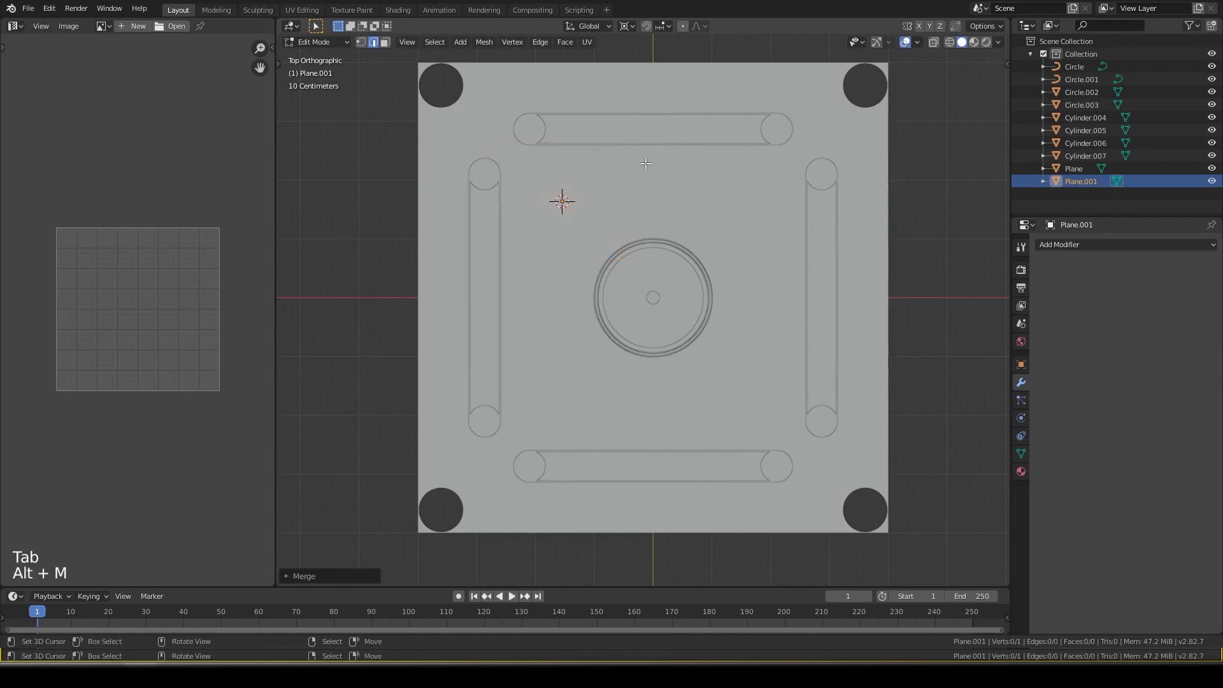
{"action": "key", "text": "1"}
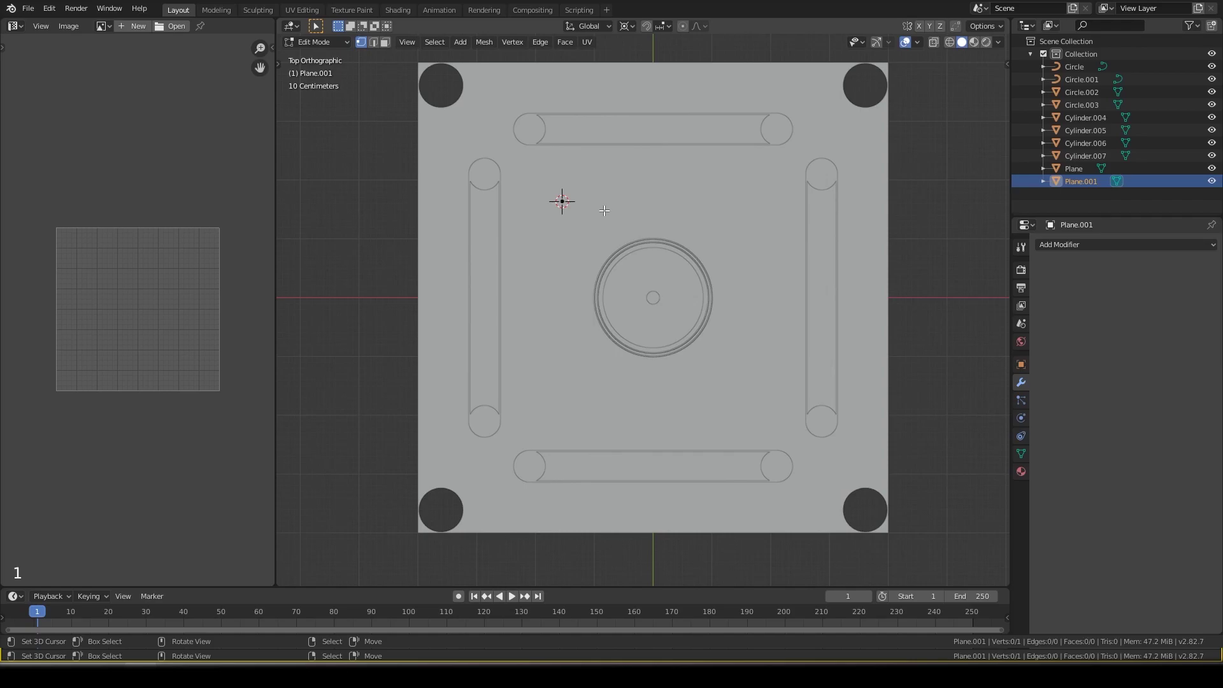
{"action": "key", "text": "a"}
- Extrude the point into a diagonal line ending near the upper-left pocket
{"action": "key", "text": "e"}
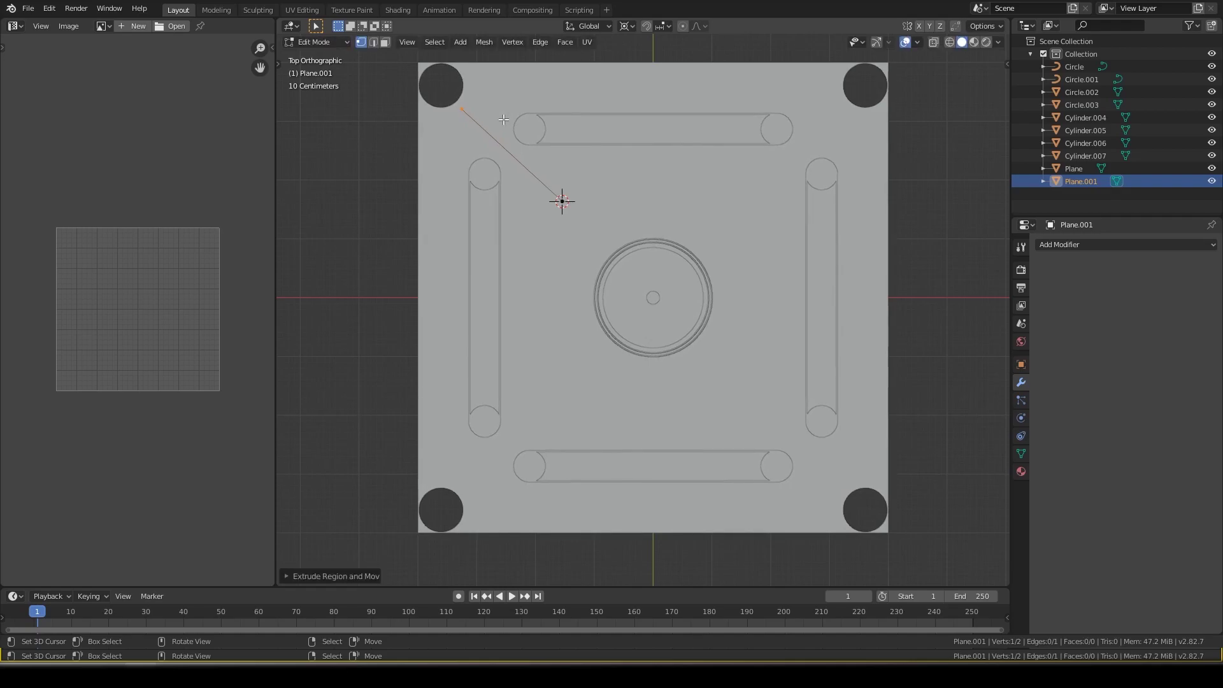
{"action": "key", "text": "g"}
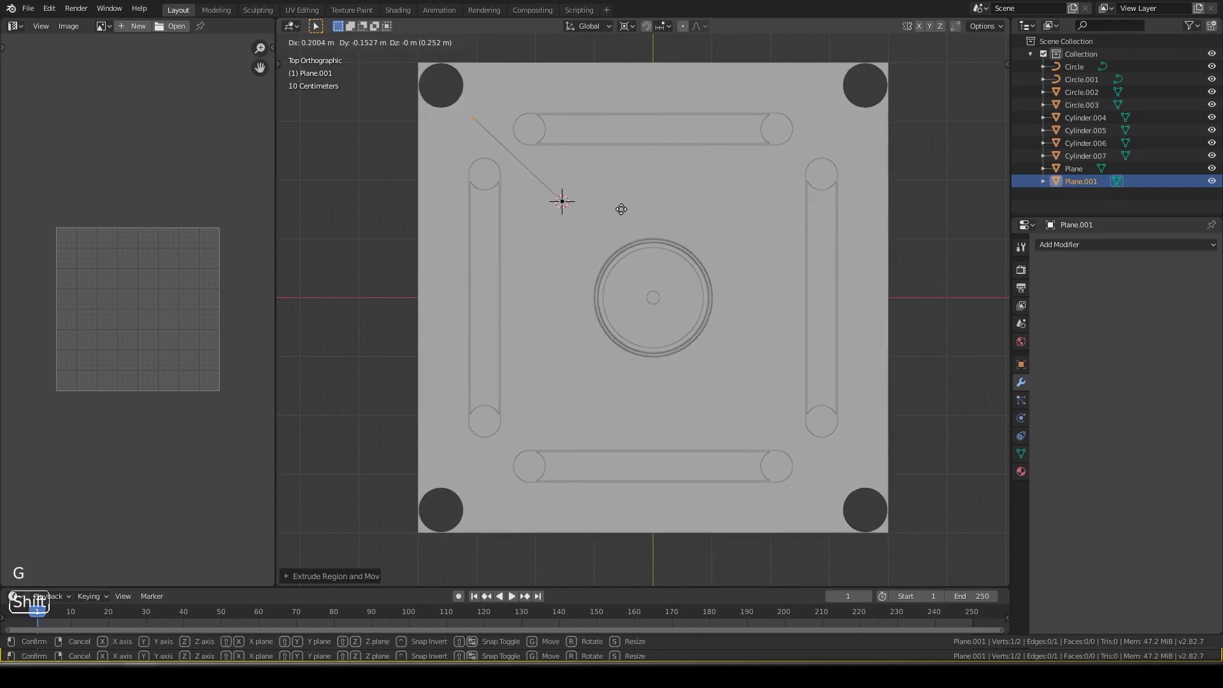
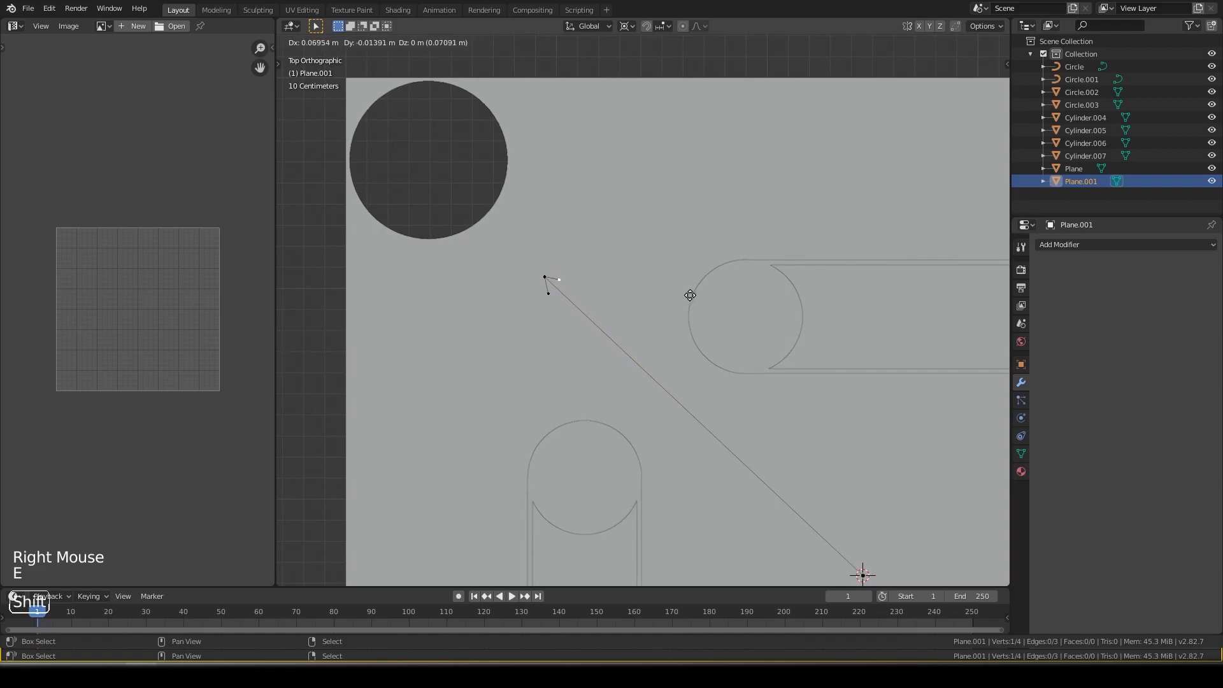
{"action": "key", "text": "Tab"}
{"action": "scroll", "scroll_direction": "down", "scroll_amount": 3}
{"action": "middle_click", "coordinate": [663, 307]}
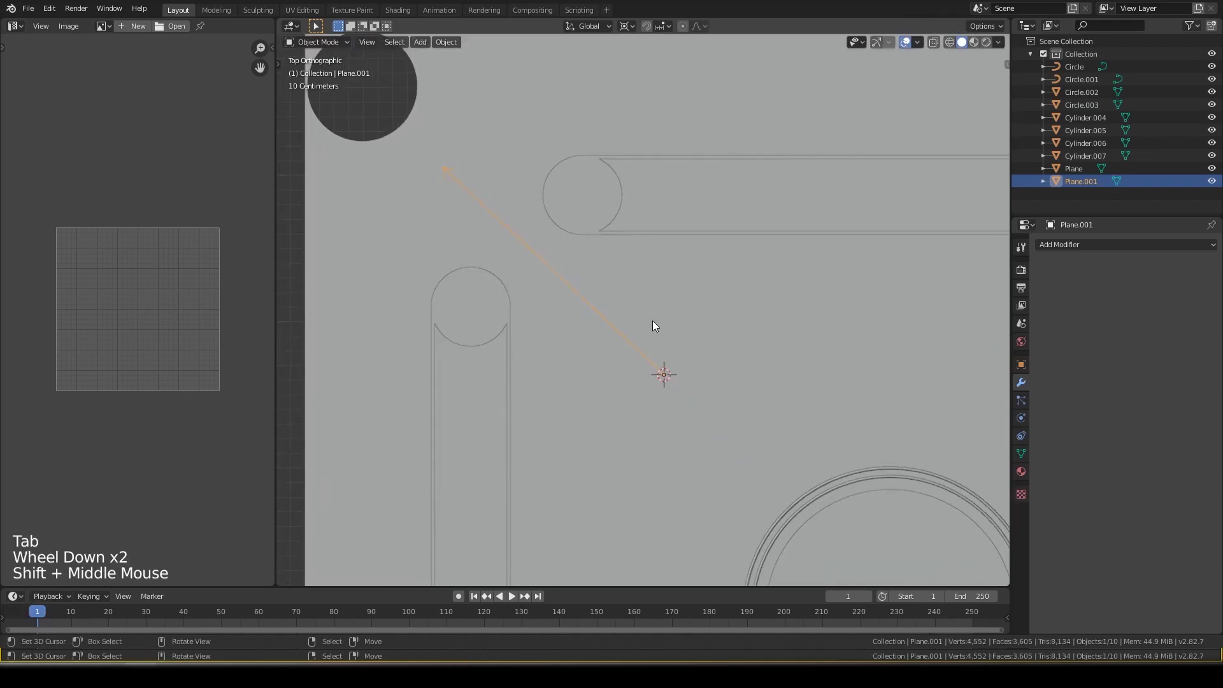
- Add a 64-vertex circle inside Plane.001, scaled down and centred on the line's inner end
{"action": "middle_click", "coordinate": [636, 299]}
{"action": "key", "text": "Tab"}
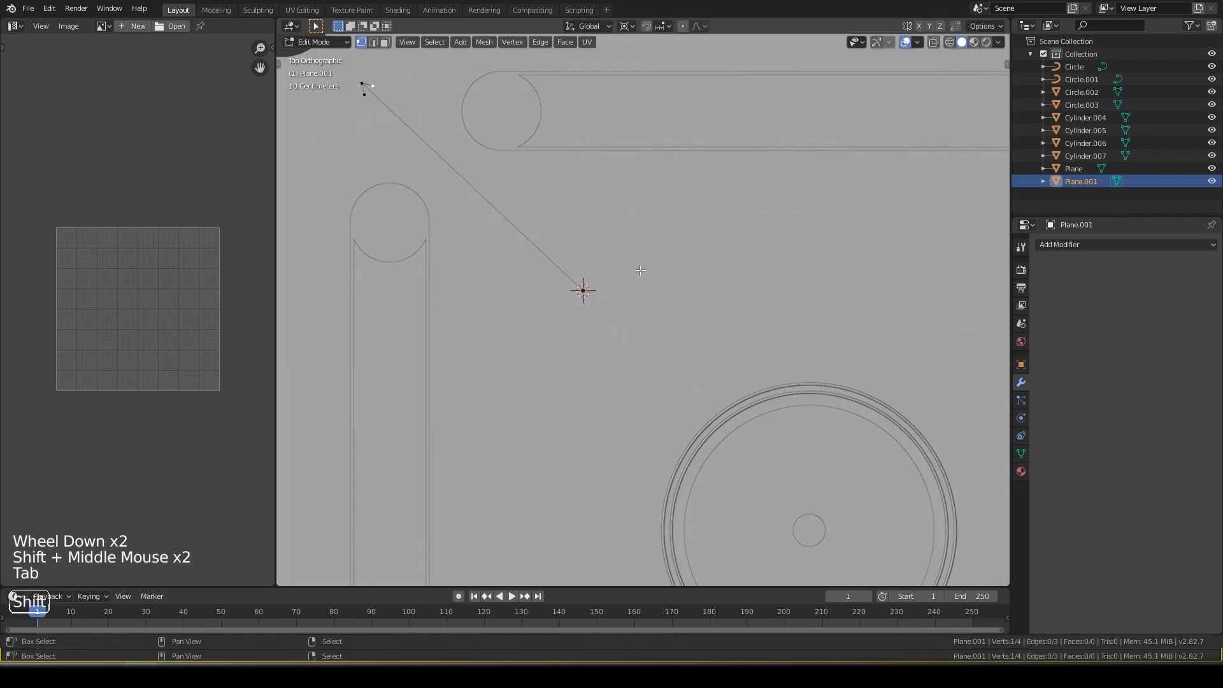
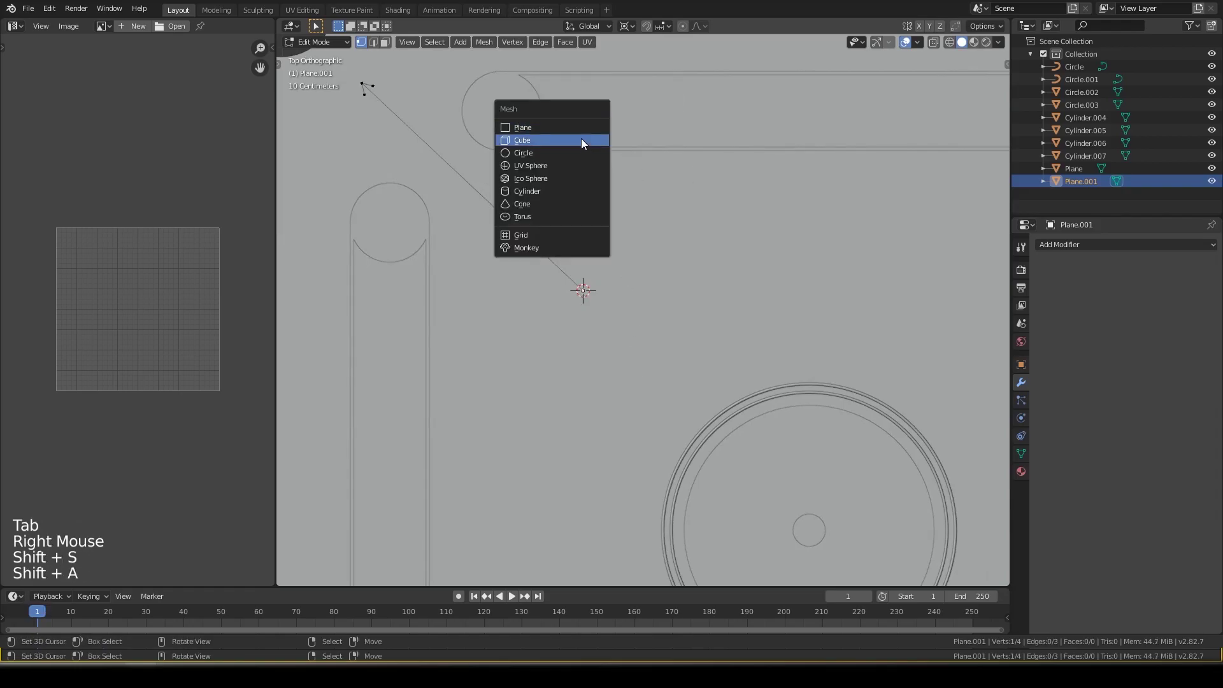
{"action": "scroll", "scroll_direction": "down", "scroll_amount": 3}
{"action": "key", "text": "s"}
{"action": "scroll", "scroll_direction": "down", "scroll_amount": 3}
{"action": "scroll", "scroll_direction": "up", "scroll_amount": 3}
{"action": "key", "text": "s"}
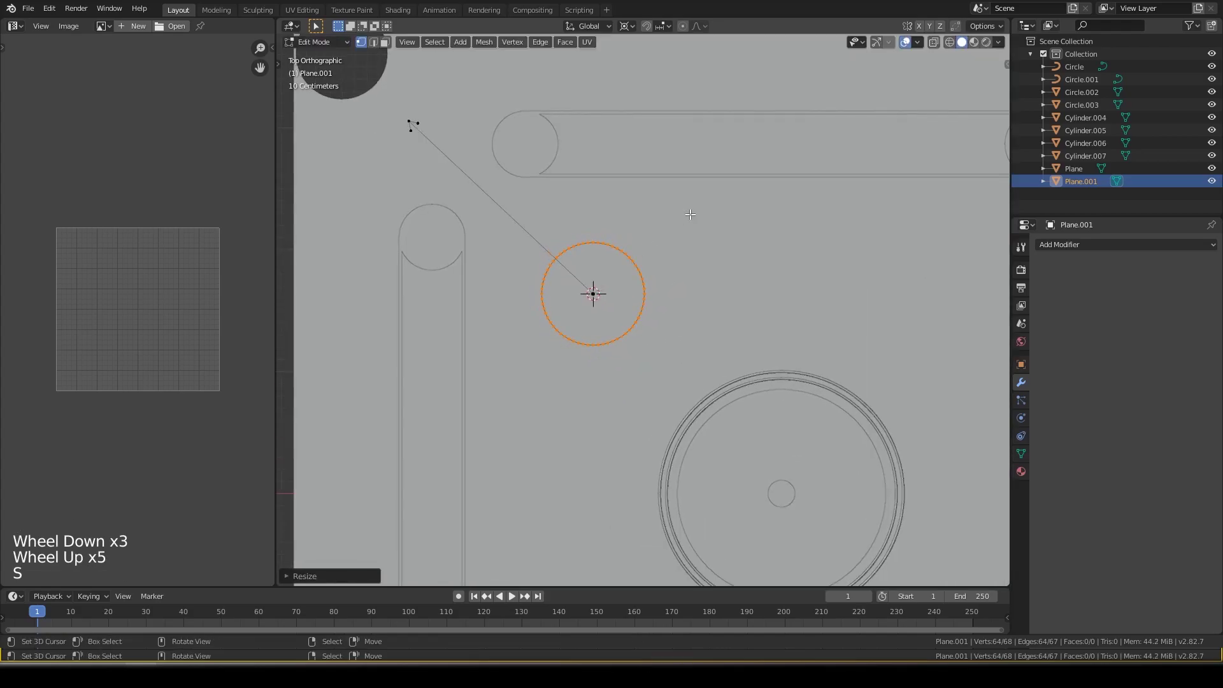
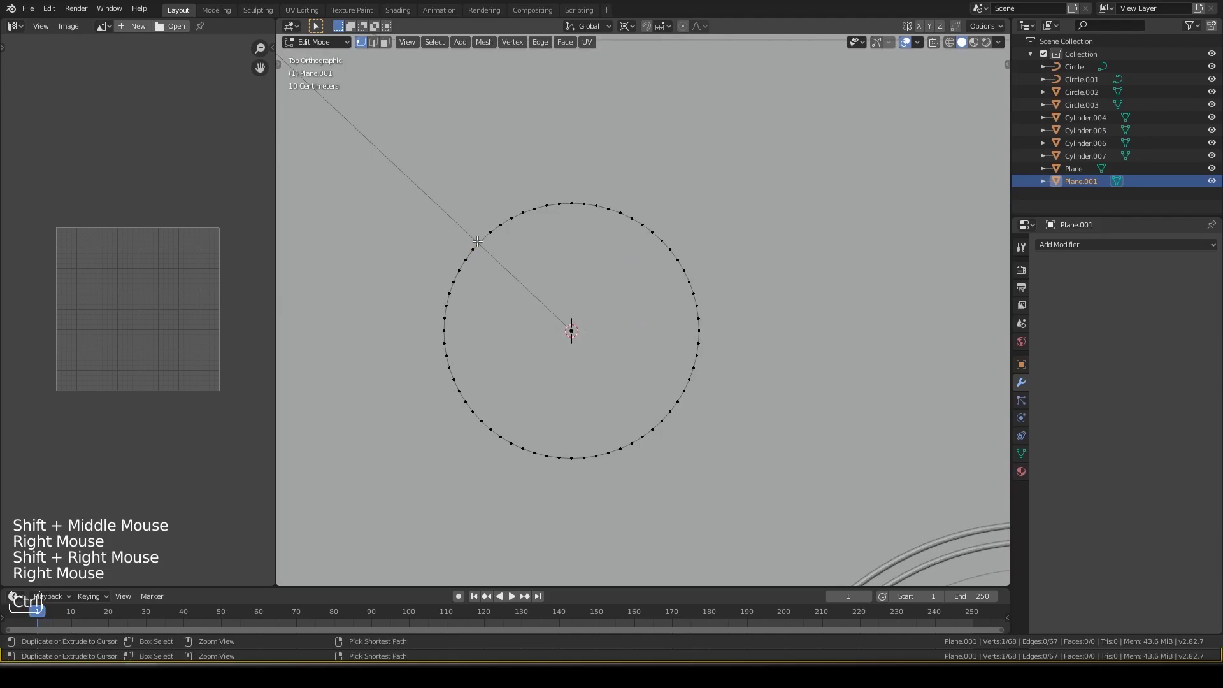
{"action": "key", "text": "ctrl+KP_Add"}
{"action": "key", "text": "ctrl+KP_Add"}
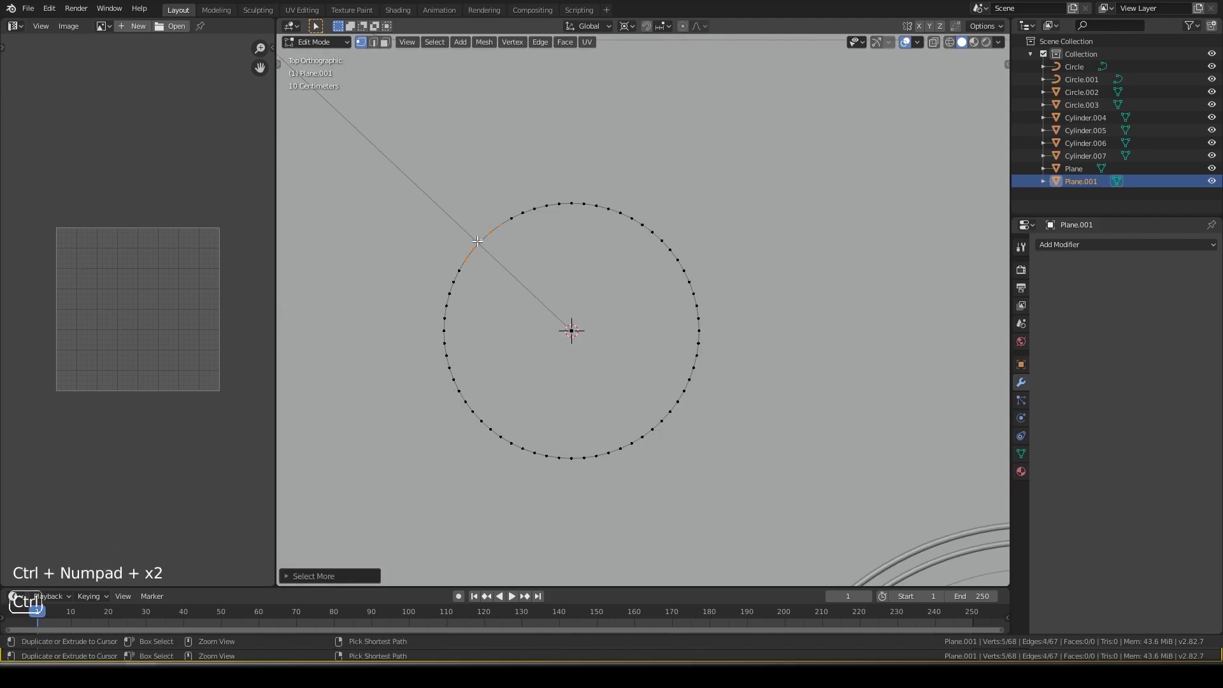
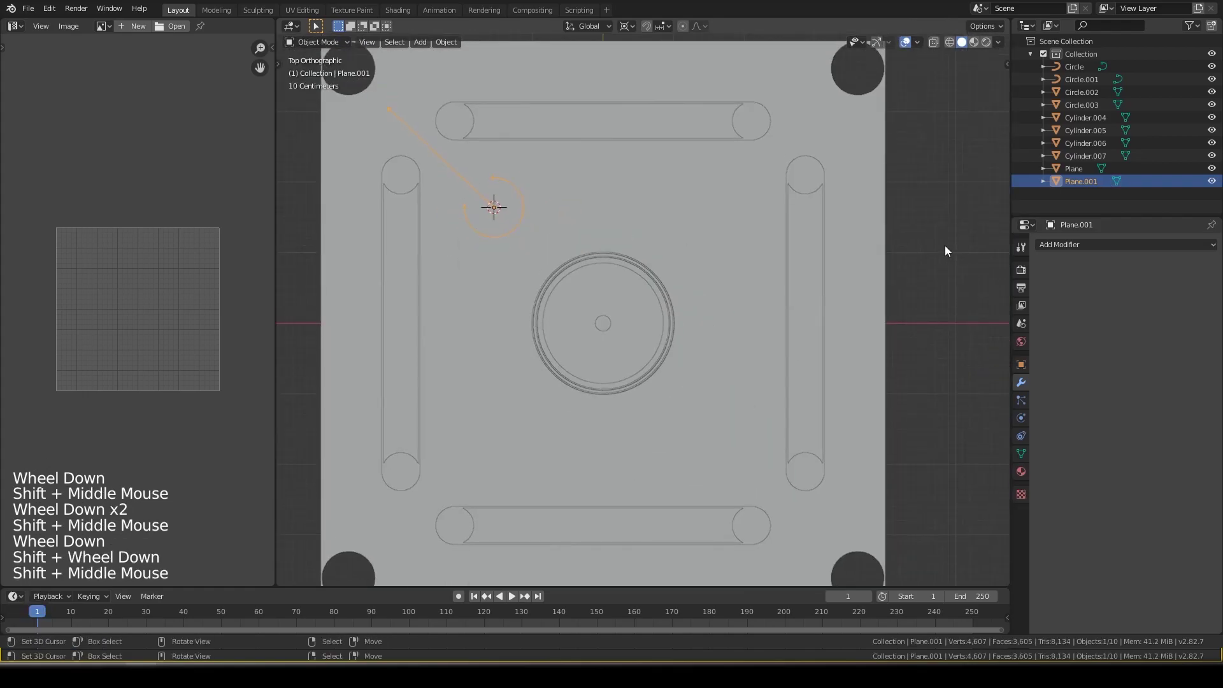
- Give Plane.001 a Mirror modifier on X and Y around Plane so arrows repeat in all corners
{"action": "left_click", "coordinate": [1084, 250]}
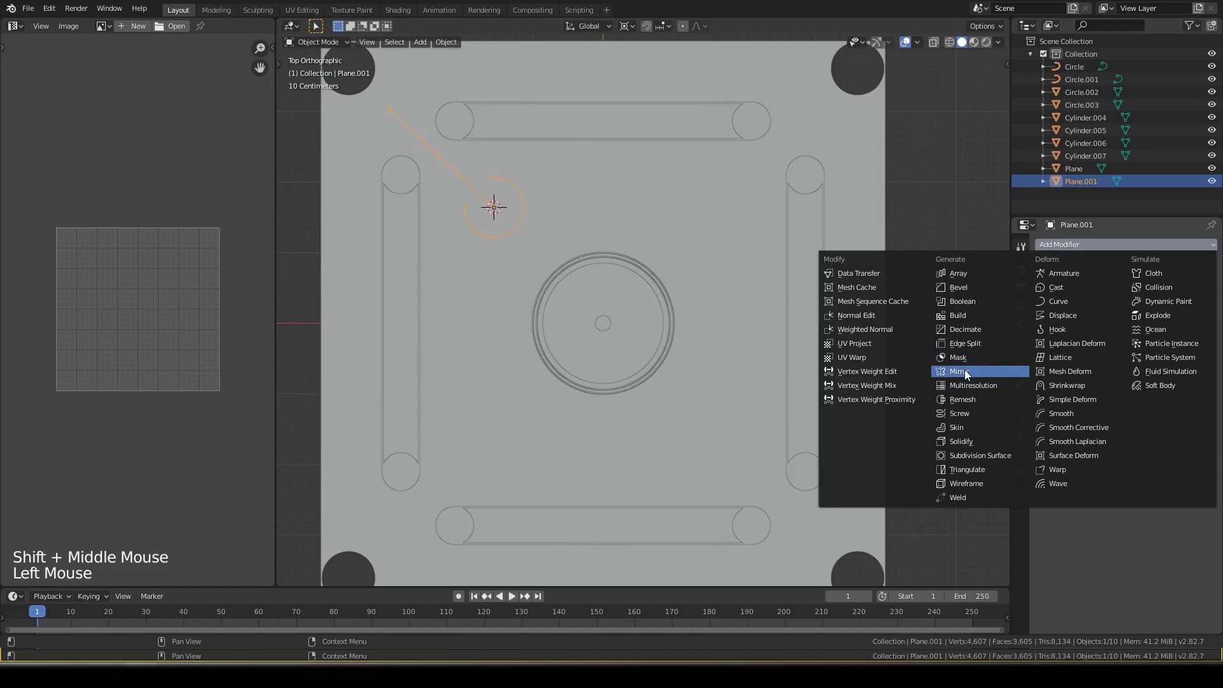
{"action": "left_click", "coordinate": [1216, 384]}
{"action": "left_click", "coordinate": [1050, 322]}
{"action": "middle_click", "coordinate": [718, 358]}
{"action": "scroll", "scroll_direction": "down", "scroll_amount": 3}
{"action": "middle_click", "coordinate": [720, 293]}
- Orbit around the board to inspect the four mirrored arrow markings
{"action": "key", "text": "alt+a"}
{"action": "right_click", "coordinate": [630, 286]}
{"action": "key", "text": "KP_Decimal"}
{"action": "scroll", "scroll_direction": "down", "scroll_amount": 3}
{"action": "scroll", "scroll_direction": "up", "scroll_amount": 3}
{"action": "middle_click", "coordinate": [630, 286]}
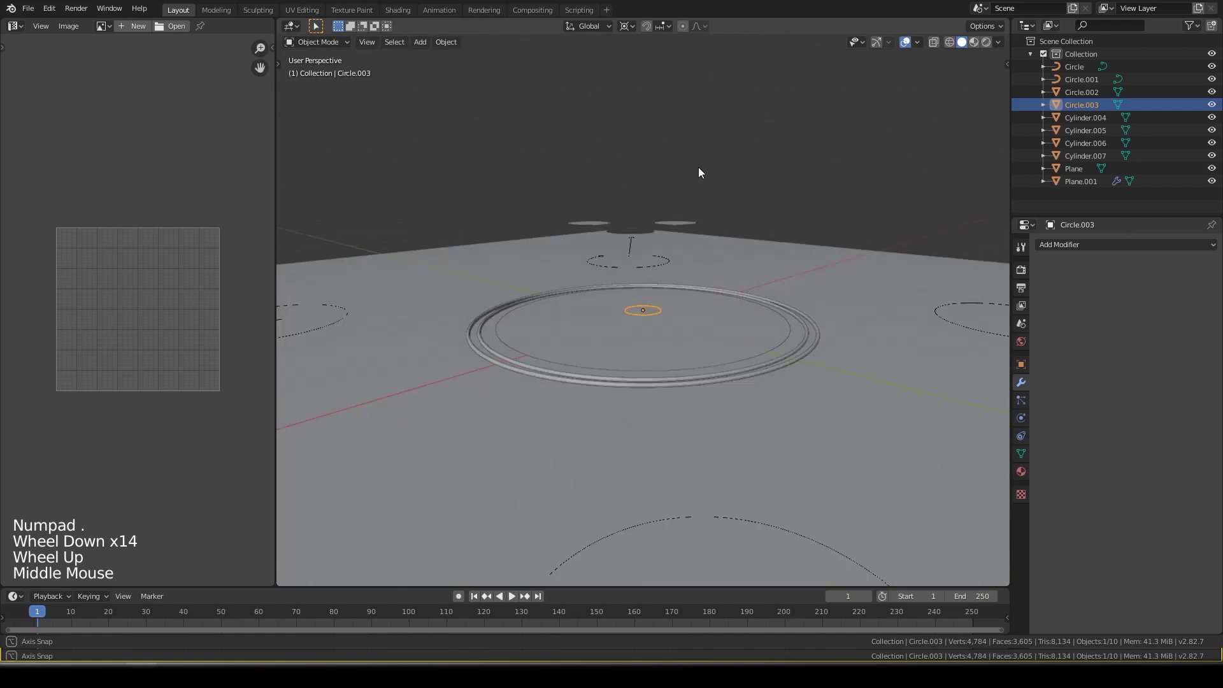
- Add a new 16-vertex circle at the board centre from top view
{"action": "key", "text": "KP_7"}
{"action": "key", "text": "ctrl+z"}
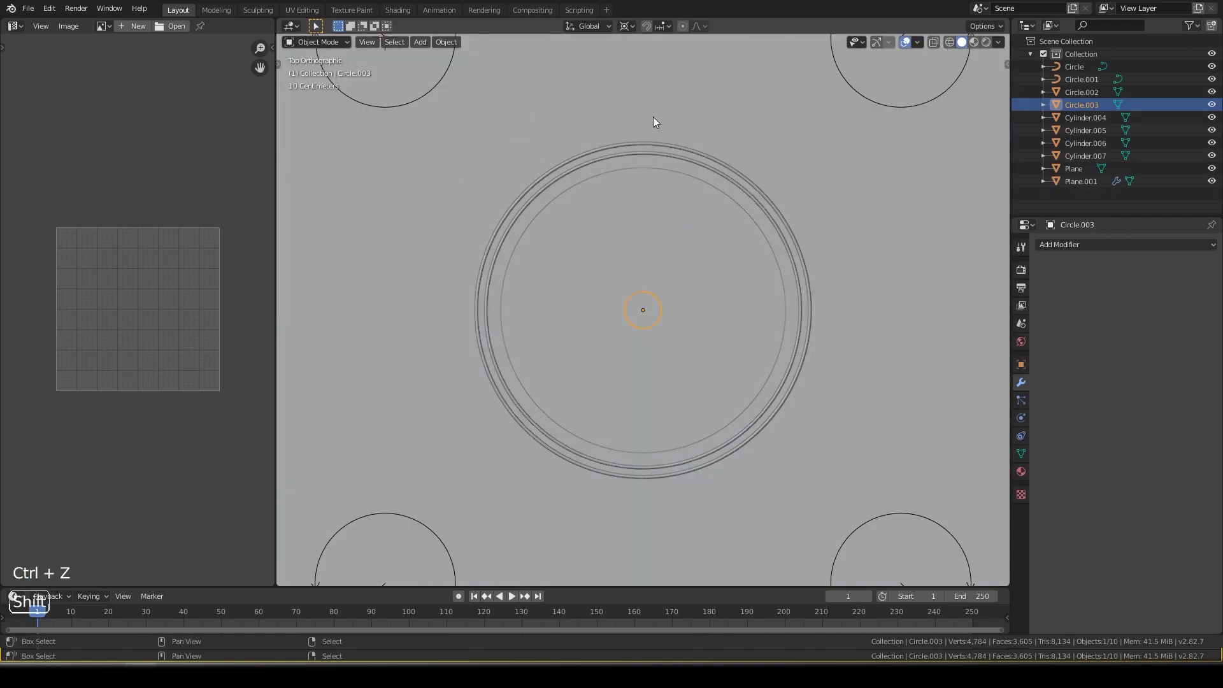
{"action": "key", "text": "shift+s"}
{"action": "key", "text": "shift+s"}
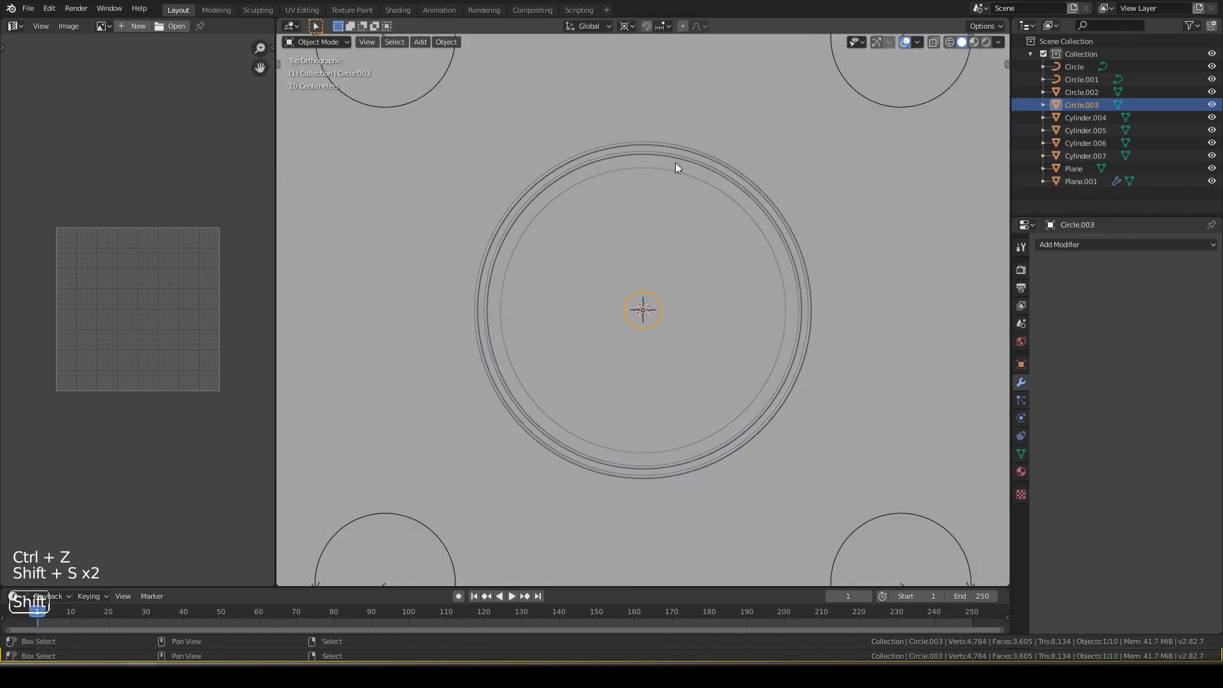
{"action": "key", "text": "shift+a"}
{"action": "scroll", "scroll_direction": "down", "scroll_amount": 3}
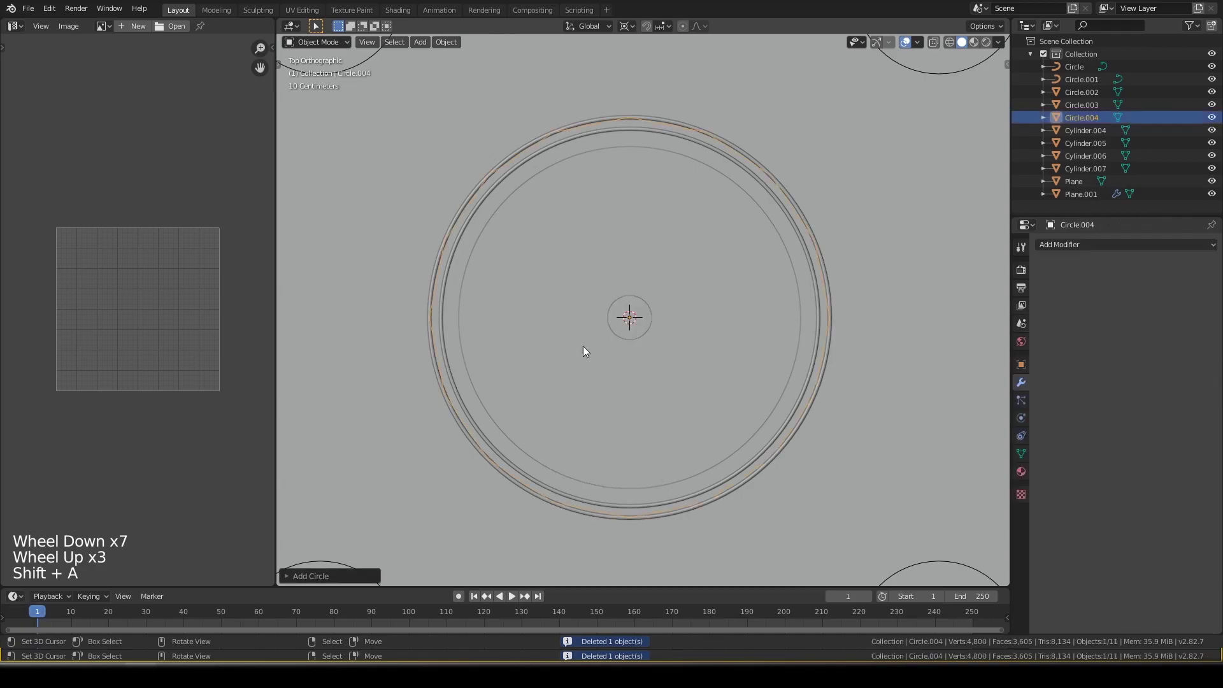
{"action": "left_click", "coordinate": [328, 580]}
{"action": "left_click", "coordinate": [372, 432]}
{"action": "left_click", "coordinate": [370, 425]}
- Shrink the circle and scale alternate vertices outward into an eight-pointed star
{"action": "key", "text": "s"}
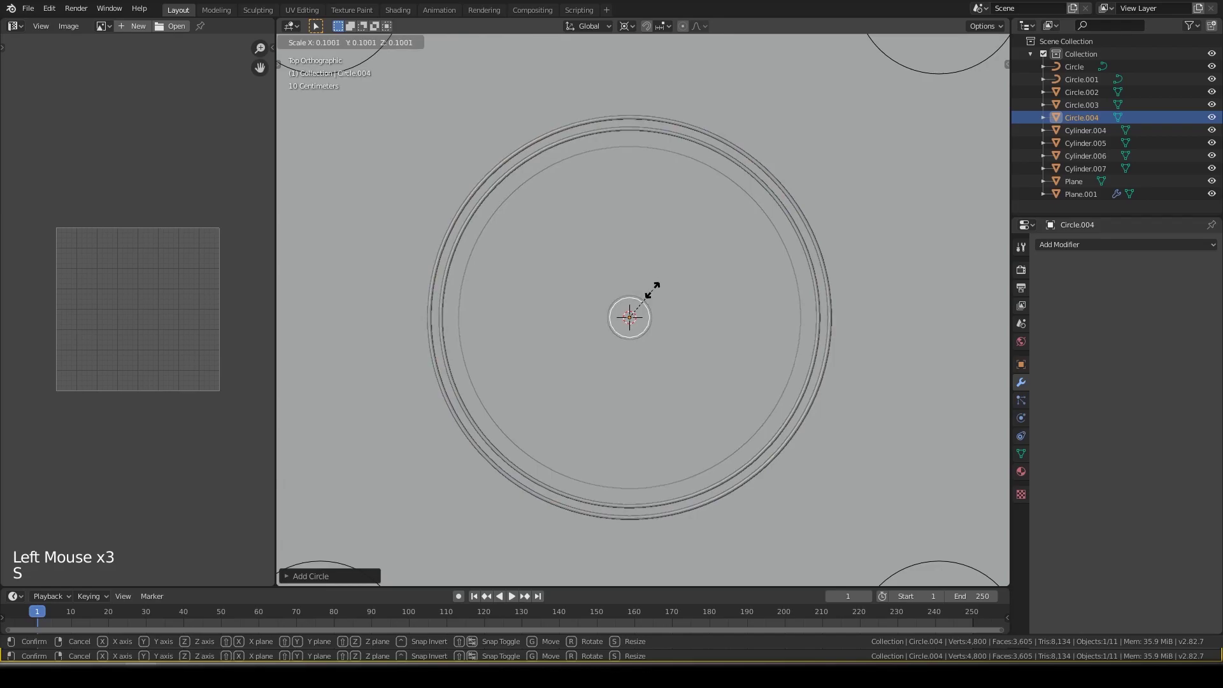
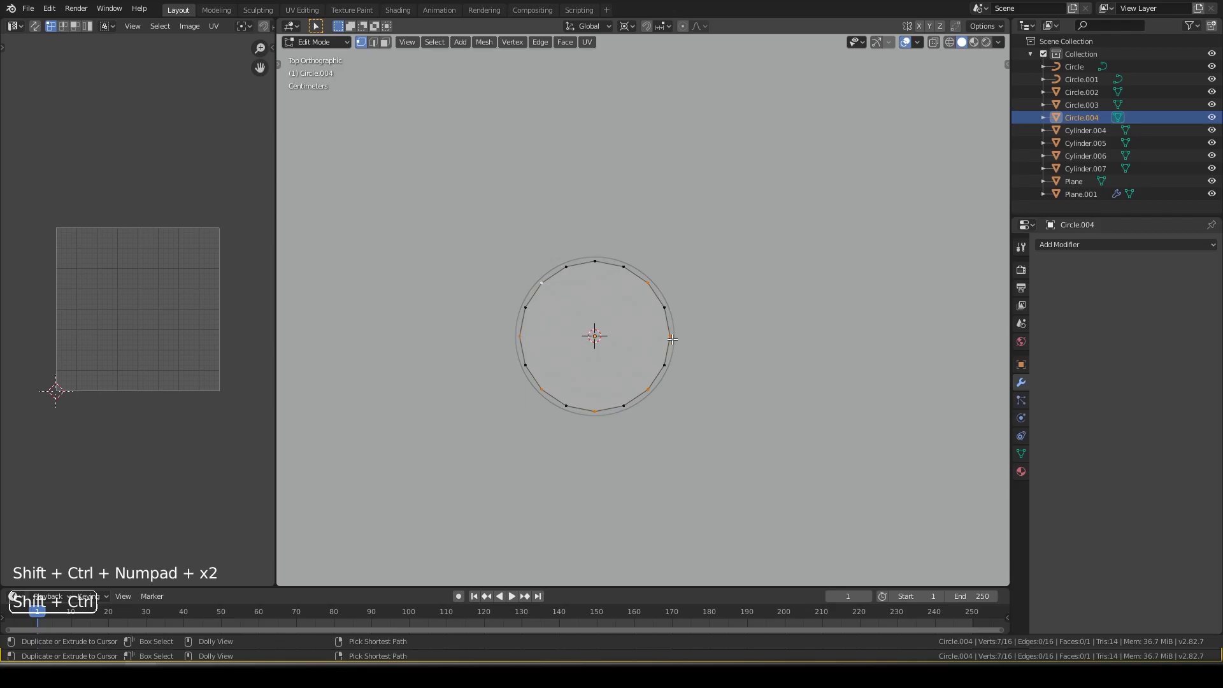
{"action": "scroll", "scroll_direction": "down", "scroll_amount": 3}
{"action": "key", "text": "s"}
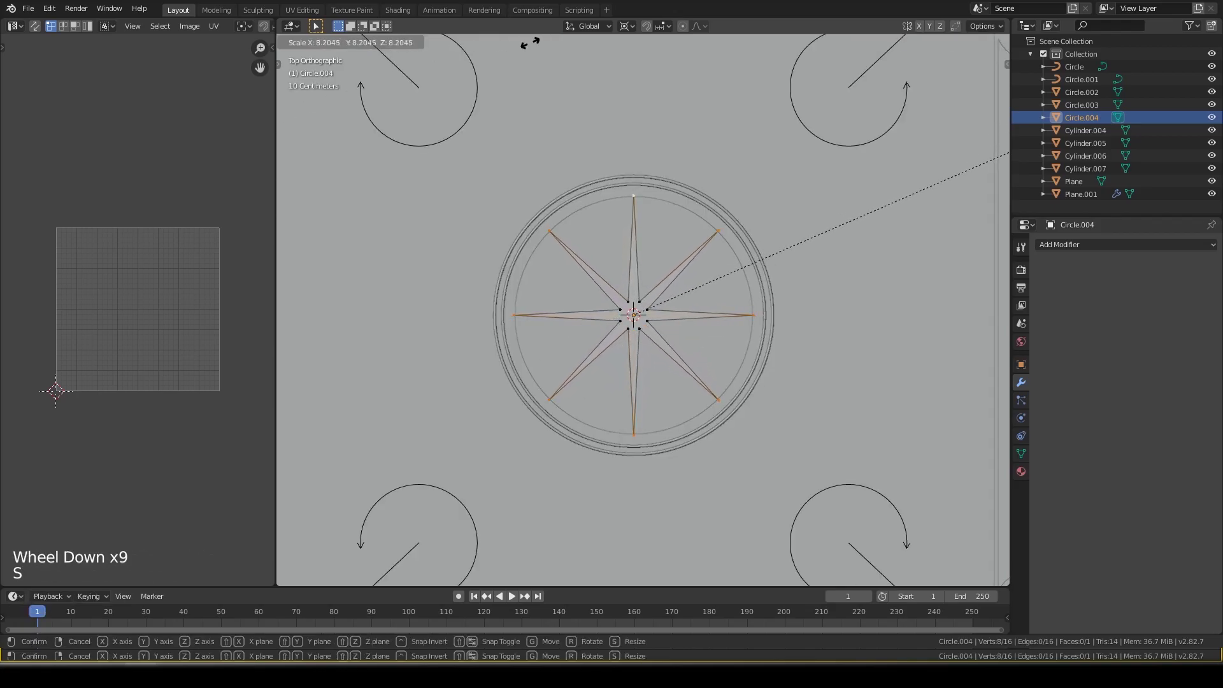
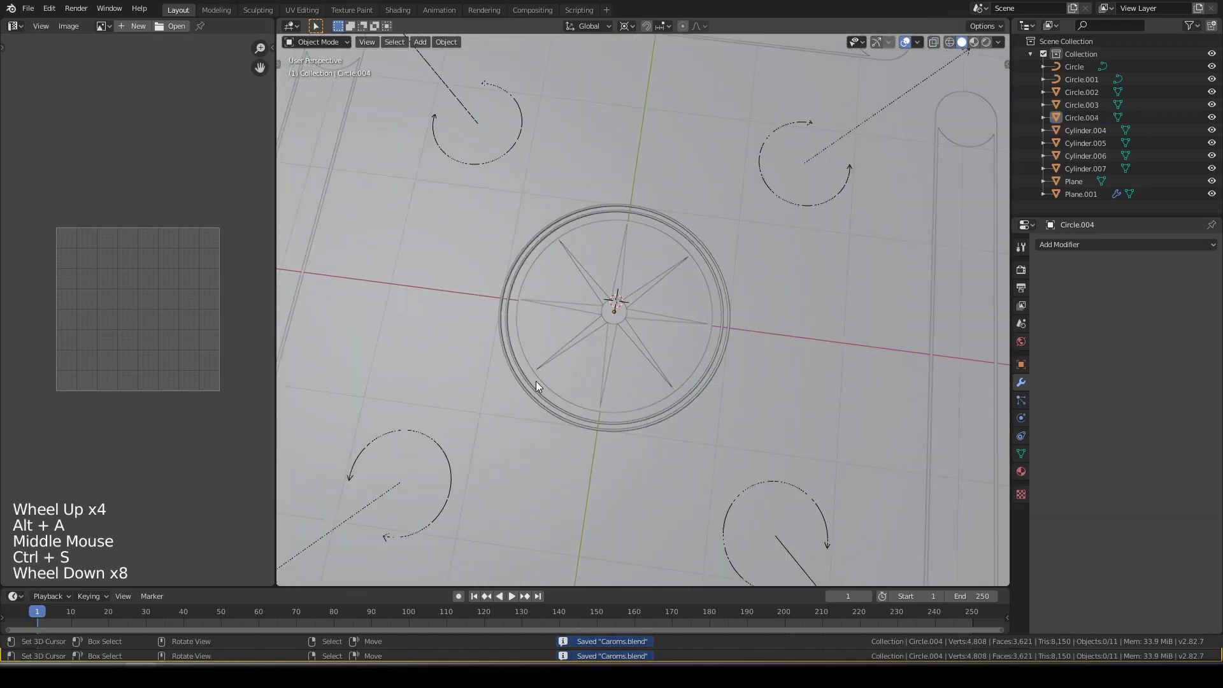
{"action": "key", "text": "KP_7"}
{"action": "scroll", "scroll_direction": "down", "scroll_amount": 3}
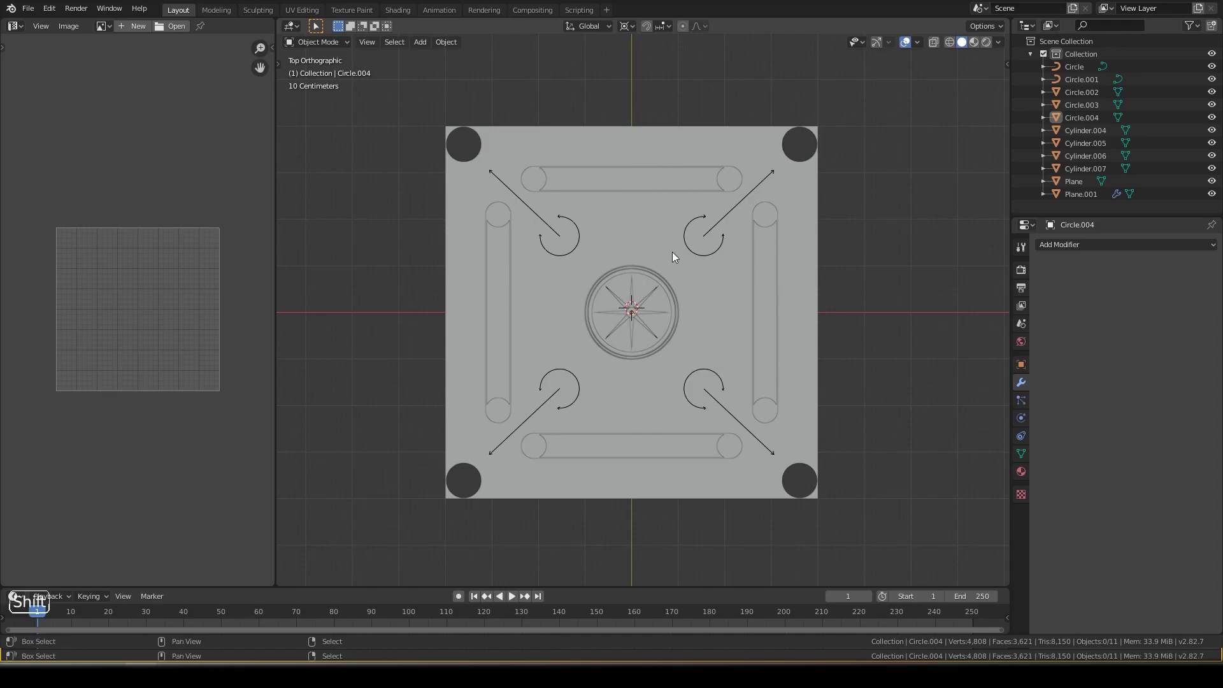
{"action": "key", "text": "shift+s"}
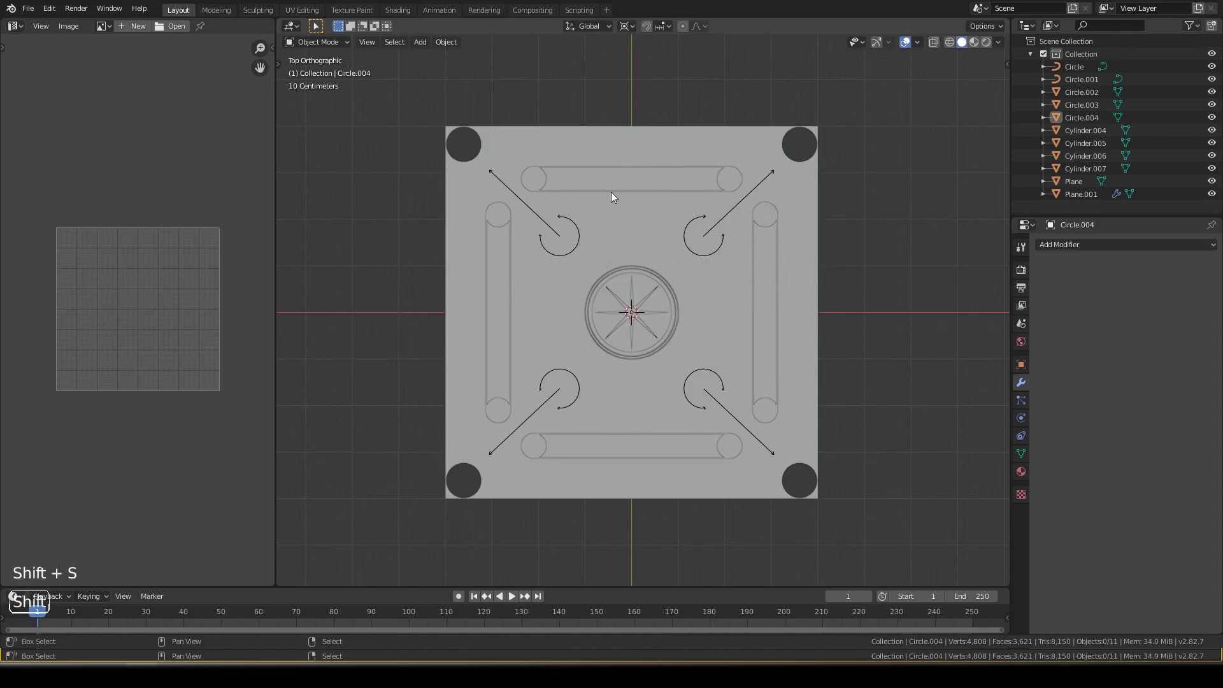
- Add a cube, flatten it into a thin slab and scale it to cover the board
{"action": "key", "text": "shift+a"}
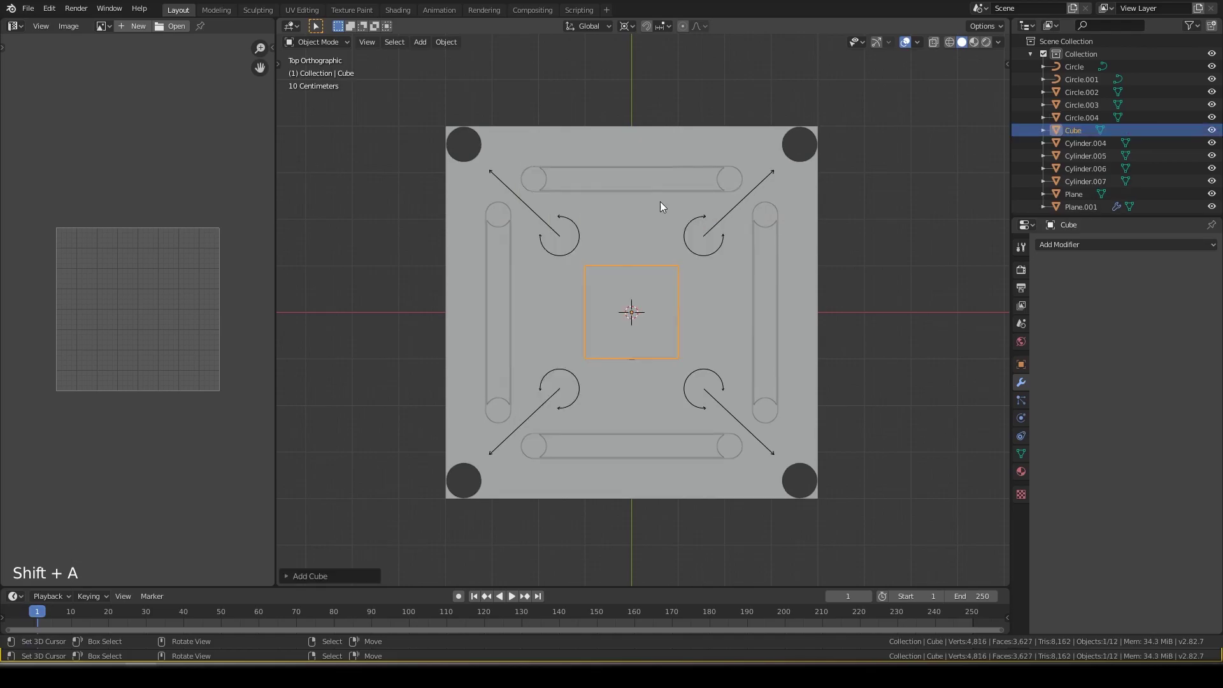
{"action": "middle_click", "coordinate": [657, 303]}
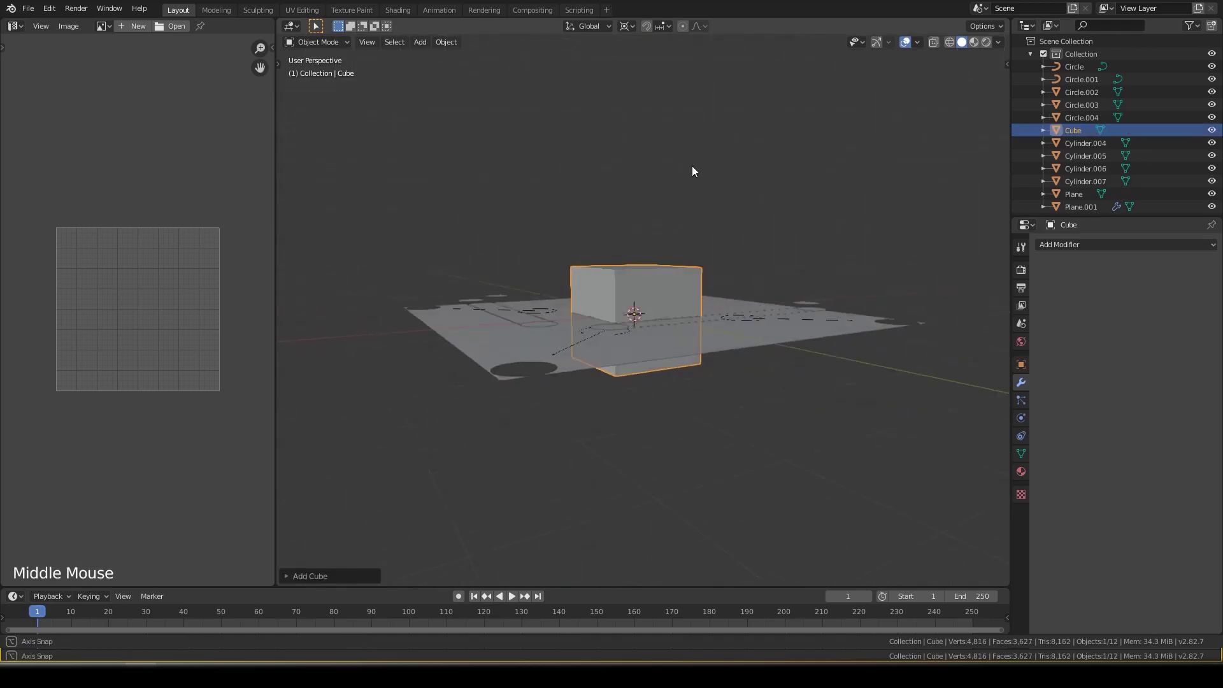
{"action": "key", "text": "s"}
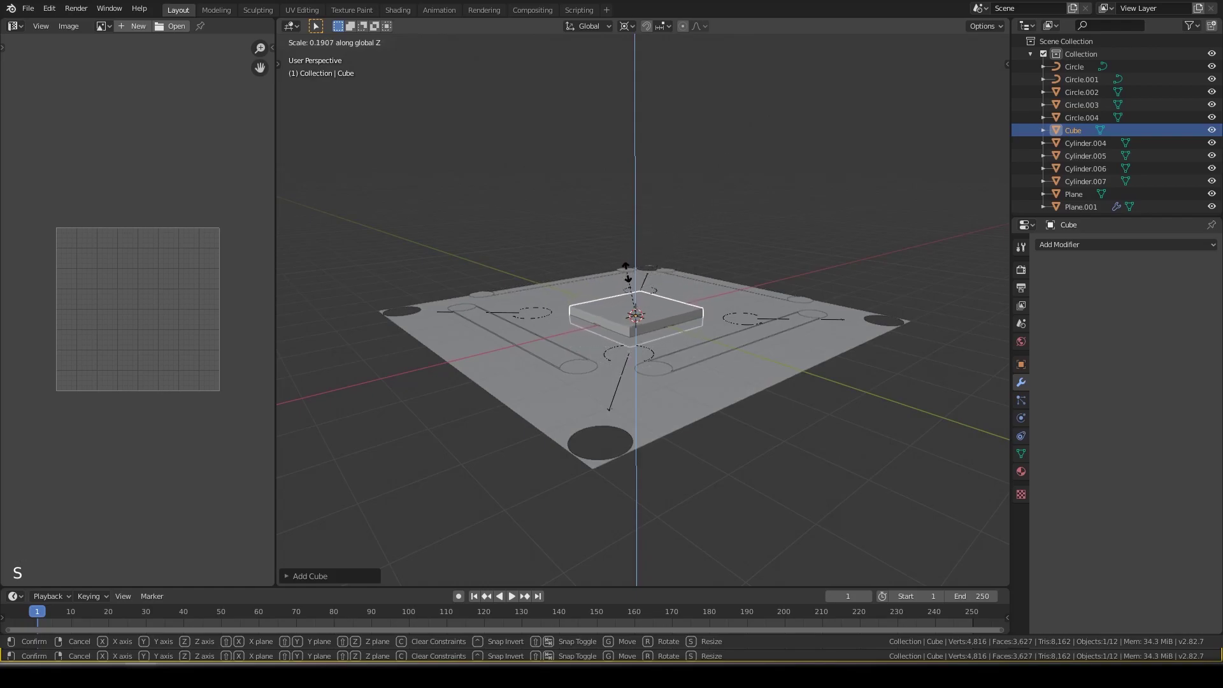
{"action": "key", "text": "KP_7"}
{"action": "key", "text": "s"}
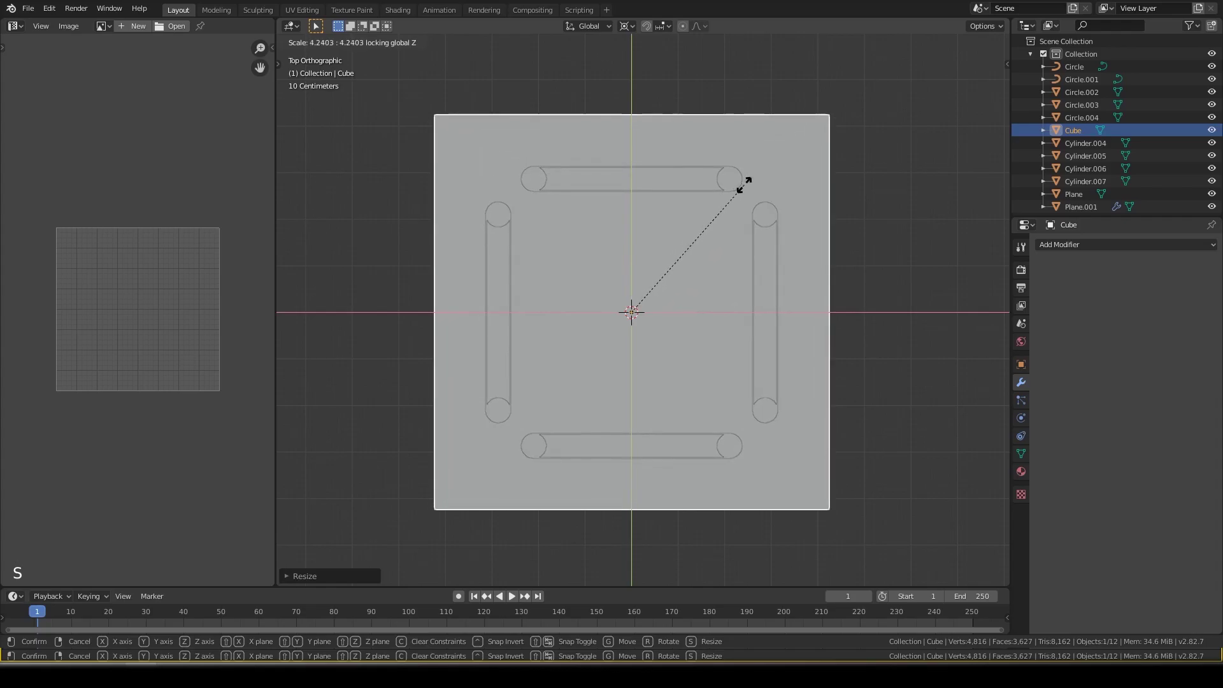
{"action": "key", "text": "z"}
{"action": "key", "text": "s"}
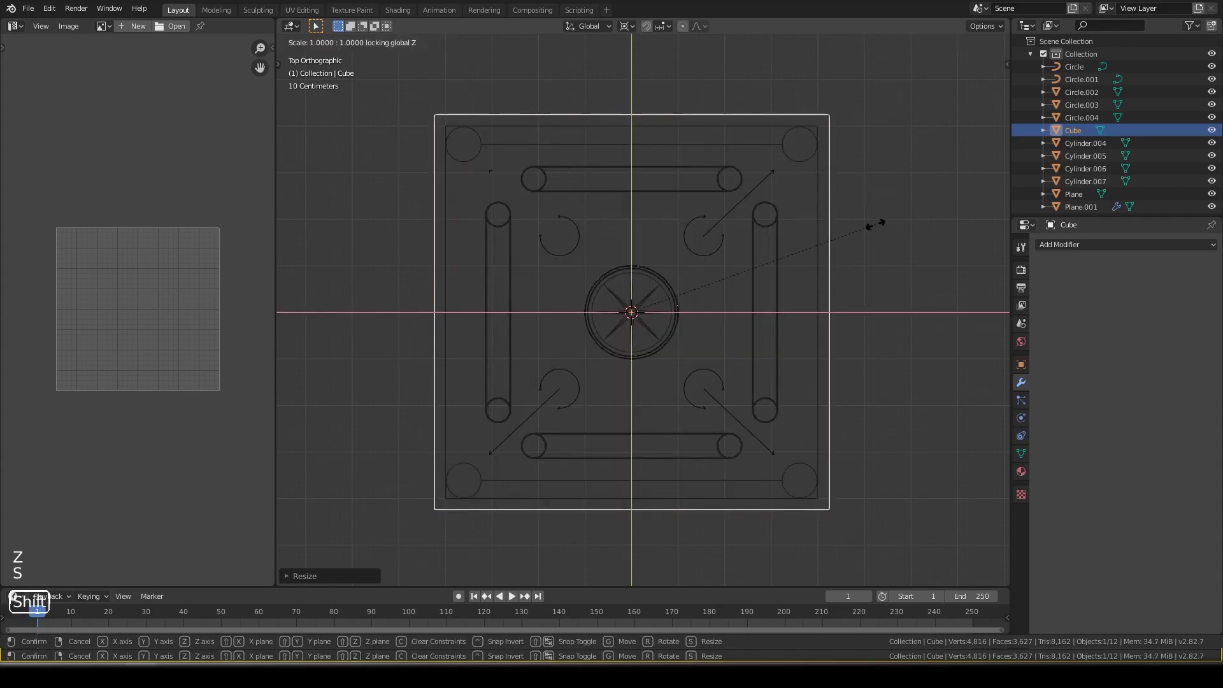
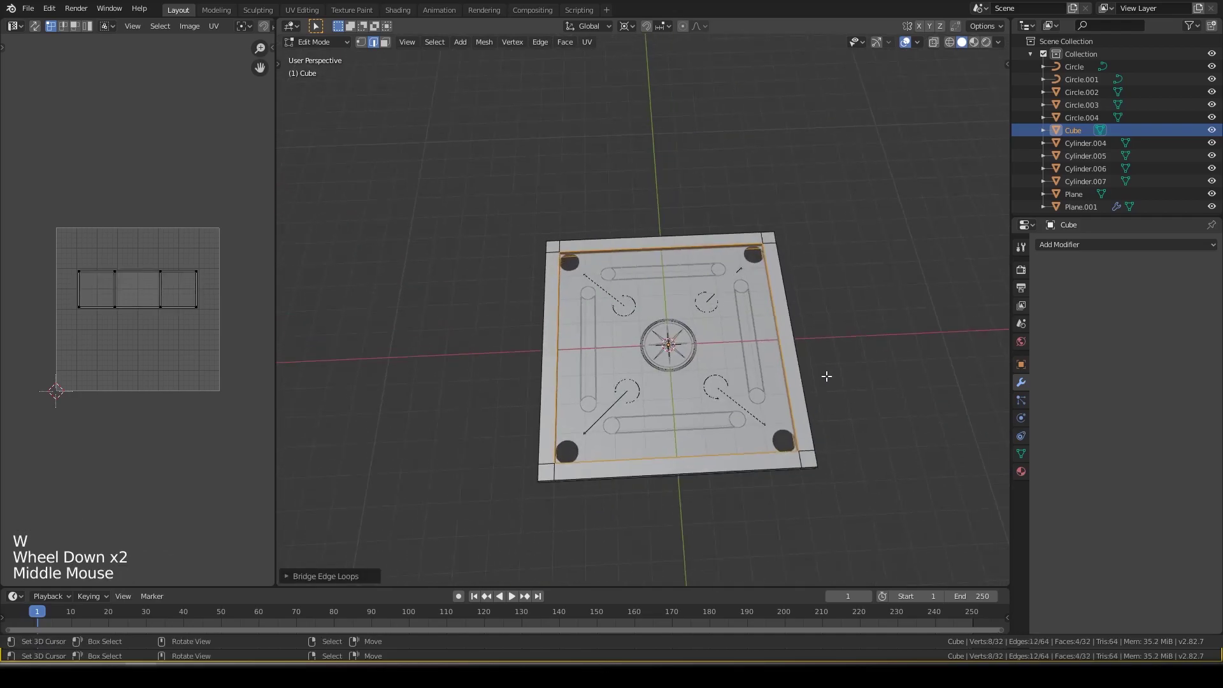
- Finish the bridged square frame mesh and orbit to inspect the raised border
{"action": "key", "text": "KP_7"}
{"action": "scroll", "scroll_direction": "up", "scroll_amount": 3}
{"action": "scroll", "scroll_direction": "down", "scroll_amount": 3}
{"action": "key", "text": "alt+a"}
{"action": "middle_click", "coordinate": [808, 374]}
{"action": "middle_click", "coordinate": [721, 329]}
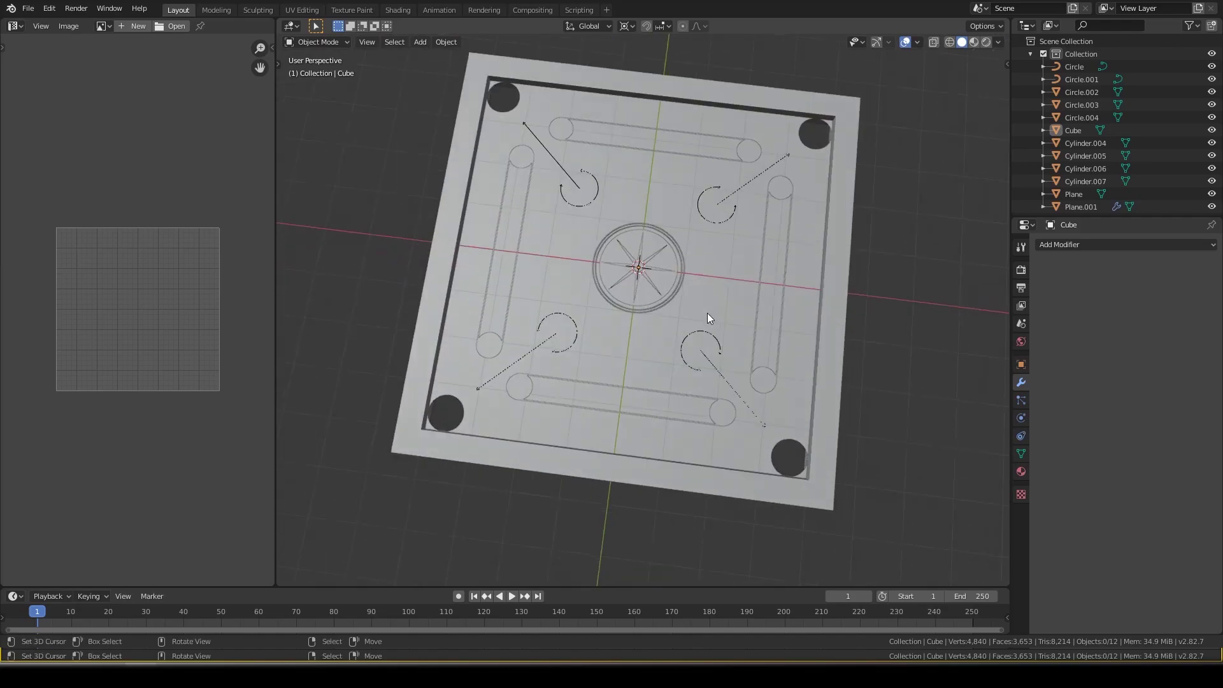
- Apply the Mirror modifier on Plane.001 and convert the arrow markings to a curve
{"action": "key", "text": "KP_7"}
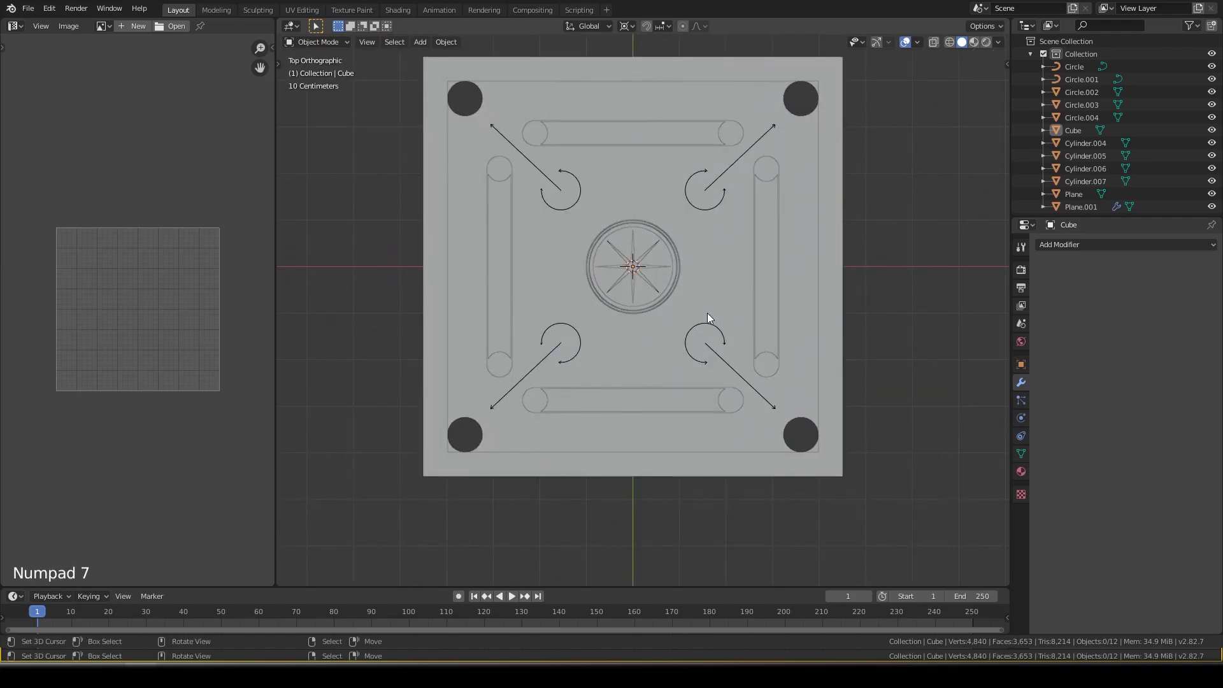
{"action": "middle_click", "coordinate": [576, 263]}
{"action": "scroll", "scroll_direction": "up", "scroll_amount": 3}
{"action": "middle_click", "coordinate": [613, 308]}
{"action": "middle_click", "coordinate": [577, 344]}
{"action": "right_click", "coordinate": [584, 421]}
{"action": "right_click", "coordinate": [430, 276]}
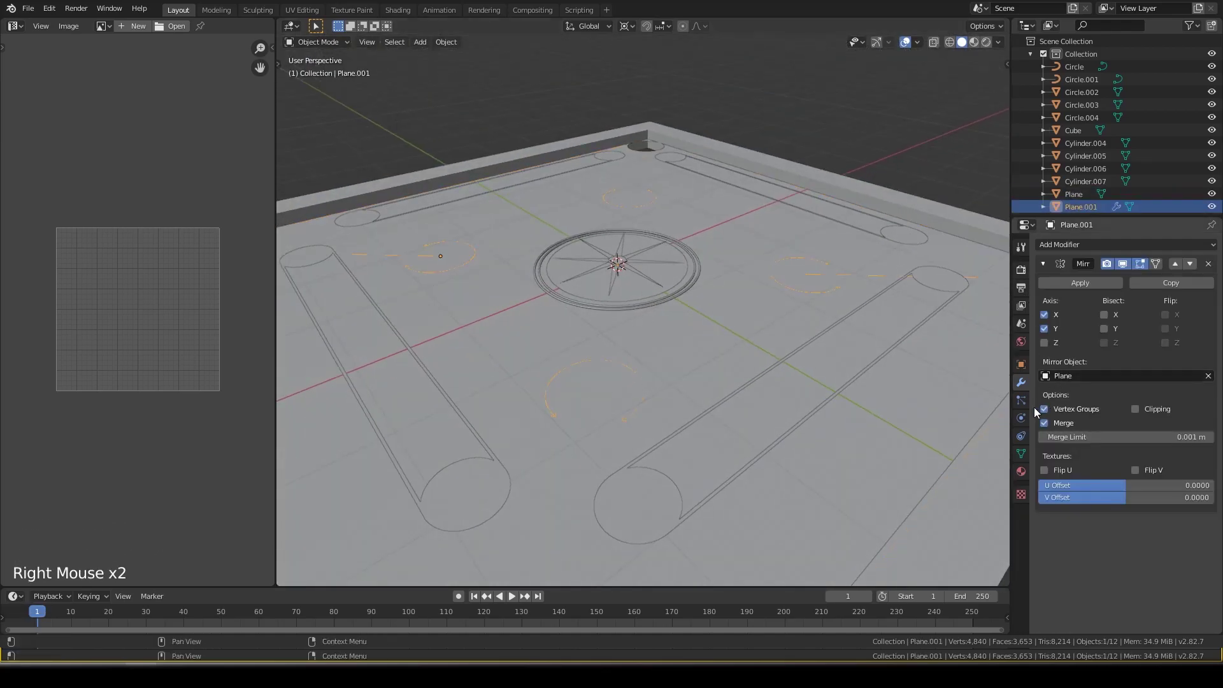
{"action": "key", "text": "F3"}
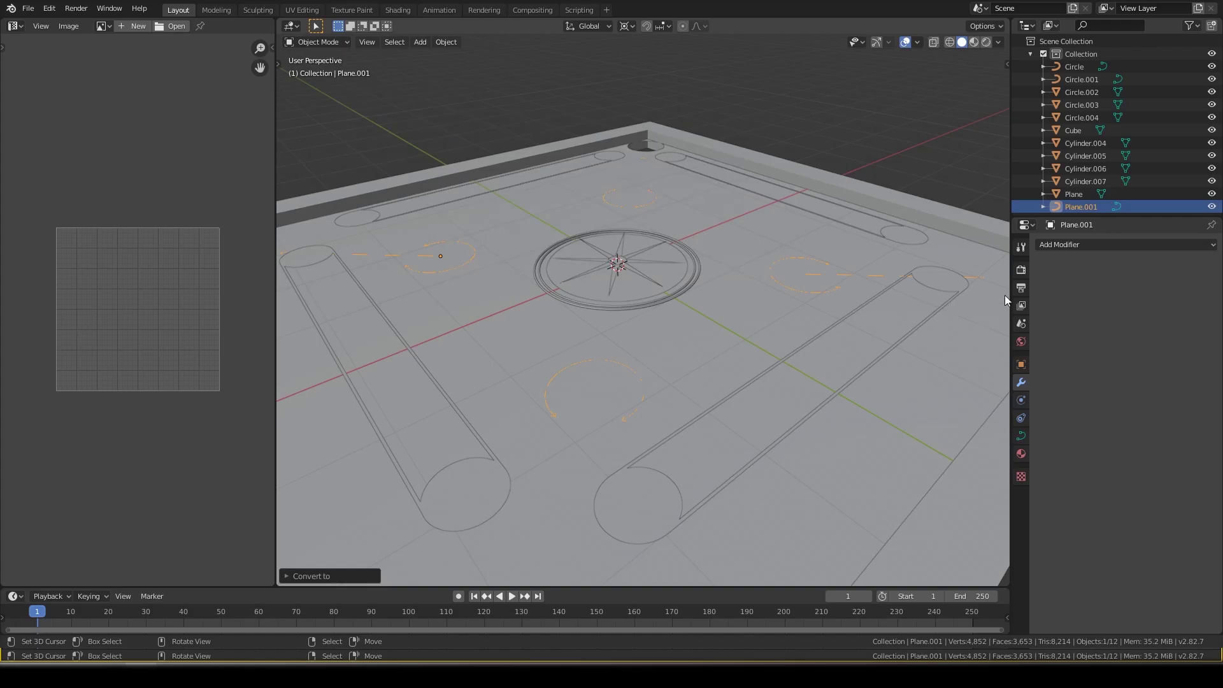
- Give the arrow marking curves a bevel depth of 0.02 m in Geometry settings
{"action": "left_click", "coordinate": [1020, 441]}
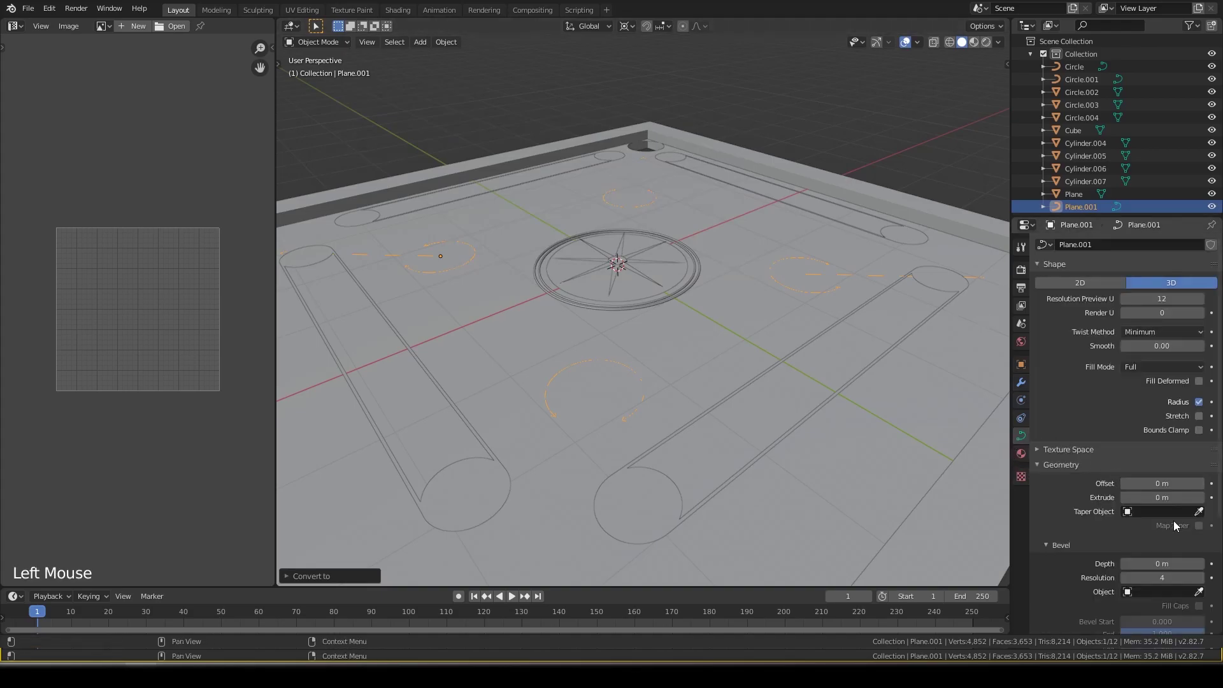
{"action": "left_click", "coordinate": [1206, 571]}
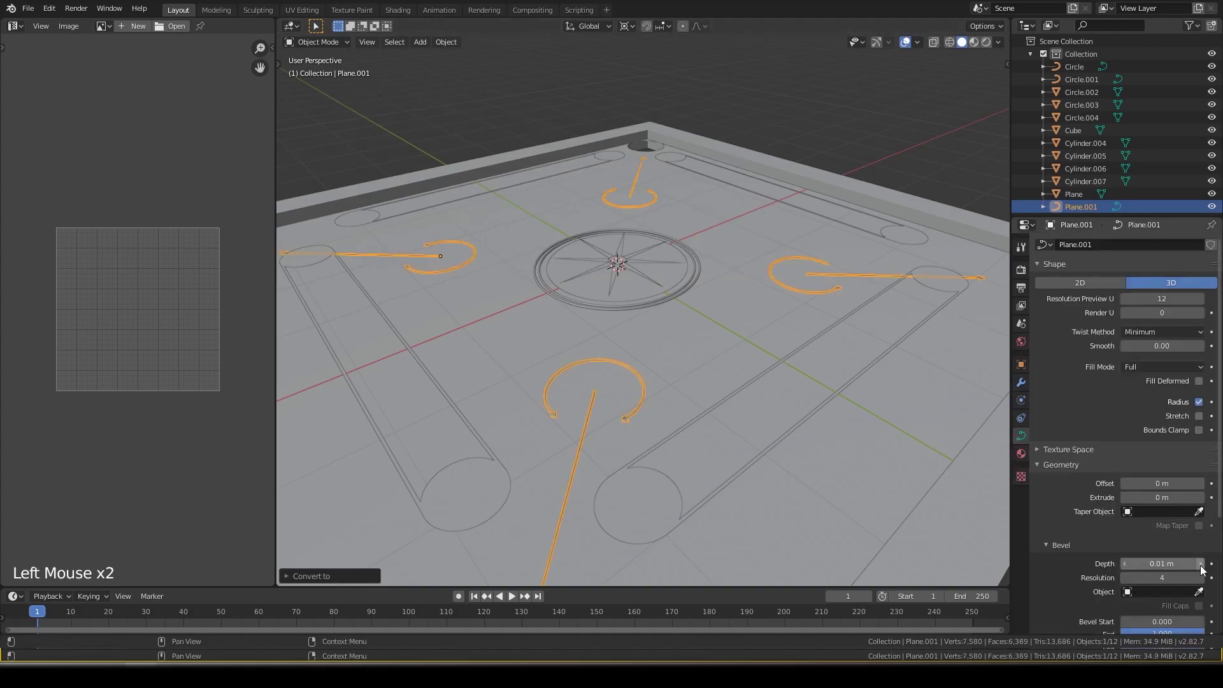
{"action": "left_click", "coordinate": [1206, 571]}
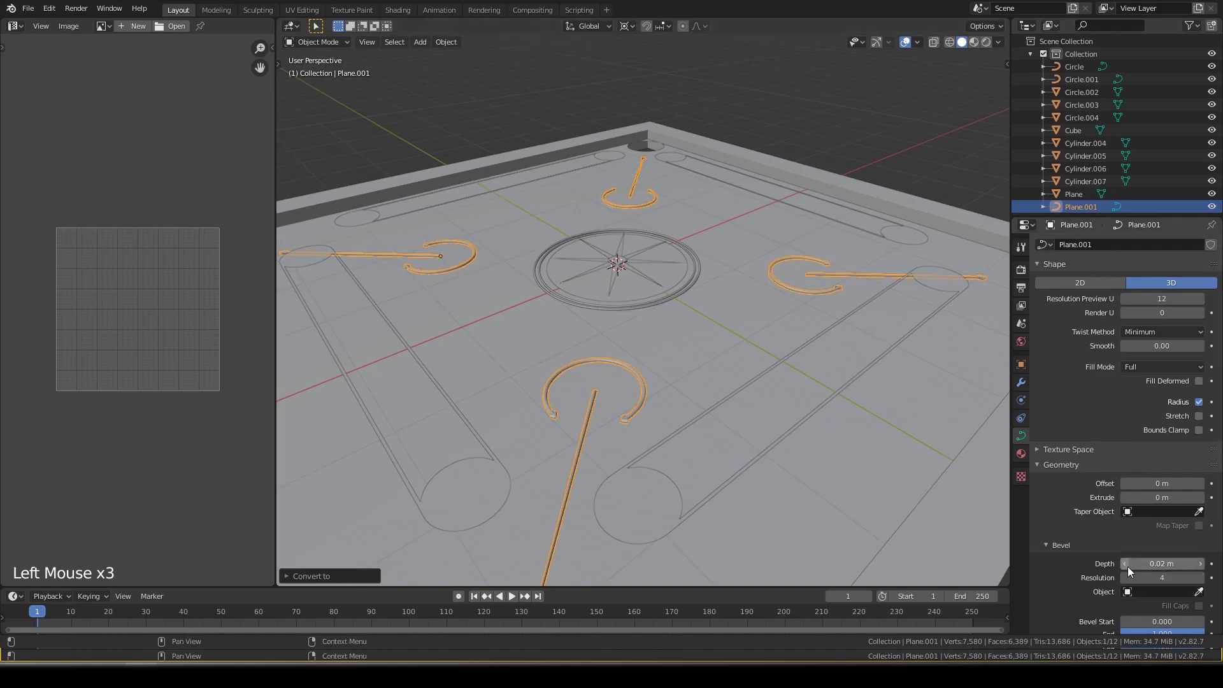
{"action": "left_click", "coordinate": [1134, 572]}
{"action": "scroll", "scroll_direction": "up", "scroll_amount": 3}
{"action": "middle_click", "coordinate": [715, 225]}
- Inspect the bevelled arrows from the top view and save Caroms.blend
{"action": "key", "text": "alt+a"}
{"action": "right_click", "coordinate": [666, 286]}
{"action": "right_click", "coordinate": [668, 291]}
{"action": "right_click", "coordinate": [678, 278]}
{"action": "key", "text": "KP_7"}
{"action": "middle_click", "coordinate": [676, 278]}
{"action": "scroll", "scroll_direction": "down", "scroll_amount": 3}
{"action": "key", "text": "ctrl+s"}
{"action": "right_click", "coordinate": [802, 391]}
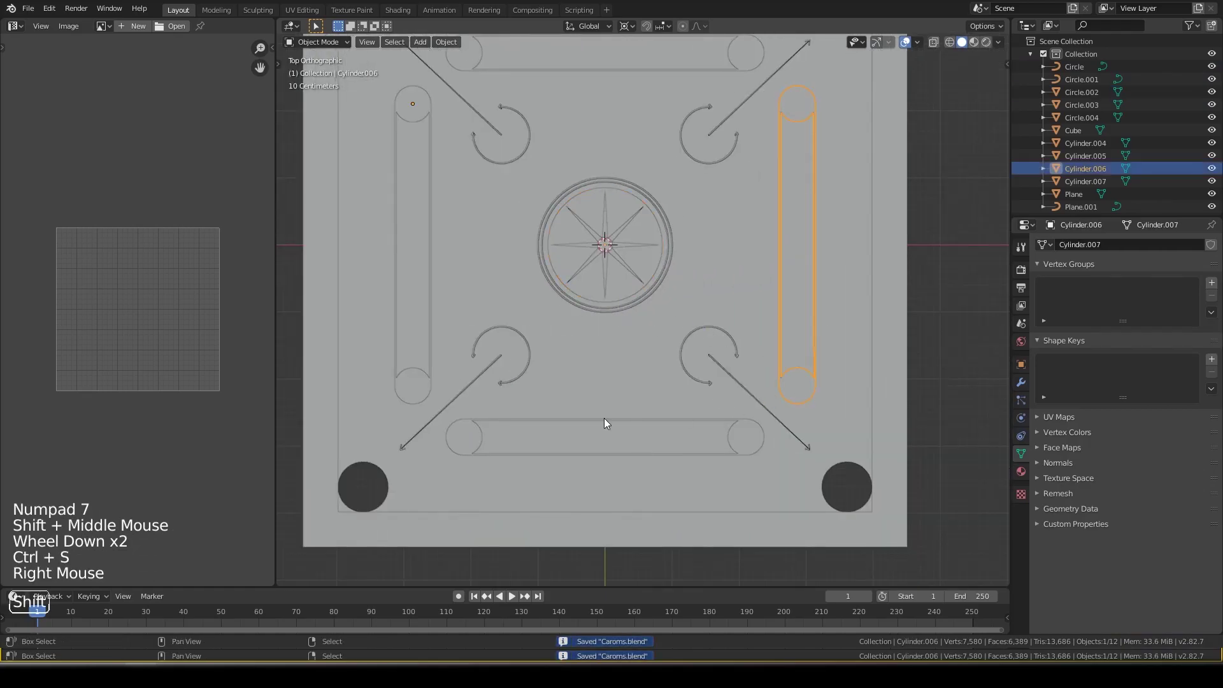
- Orbit around the finished carrom board and maximise the 3D viewport
{"action": "middle_click", "coordinate": [606, 386]}
{"action": "middle_click", "coordinate": [608, 366]}
{"action": "scroll", "scroll_direction": "down", "scroll_amount": 3}
{"action": "key", "text": "alt+a"}
{"action": "middle_click", "coordinate": [623, 260]}
{"action": "key", "text": "ctrl+s"}
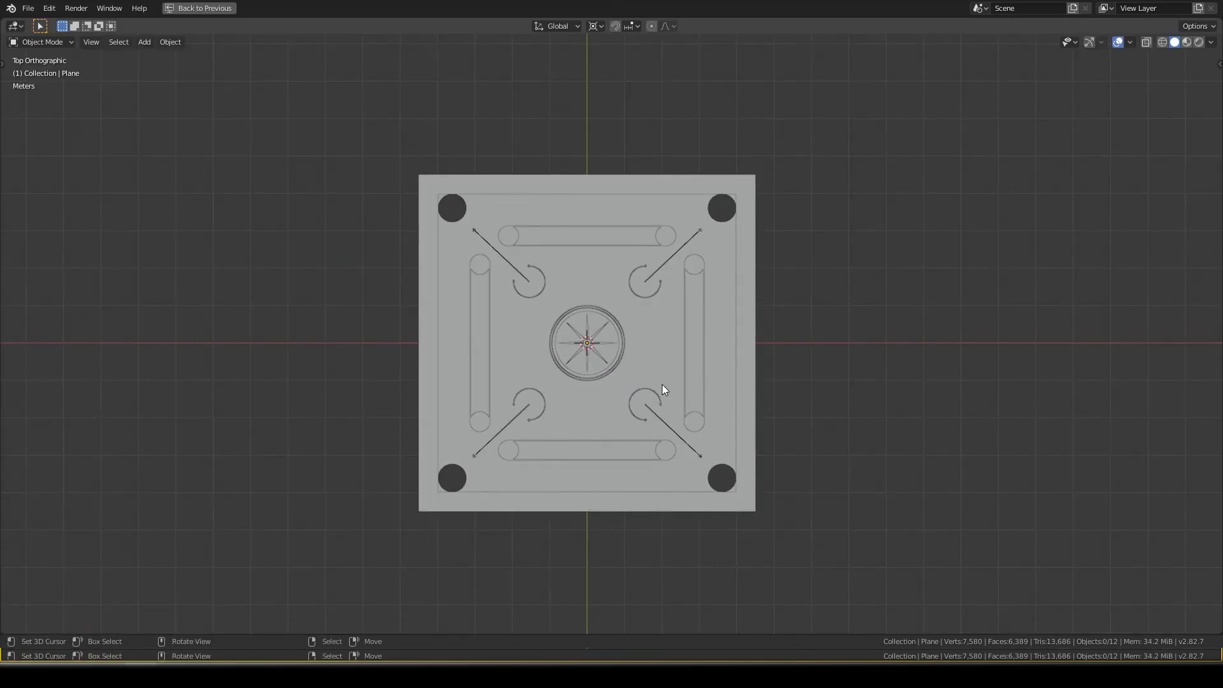